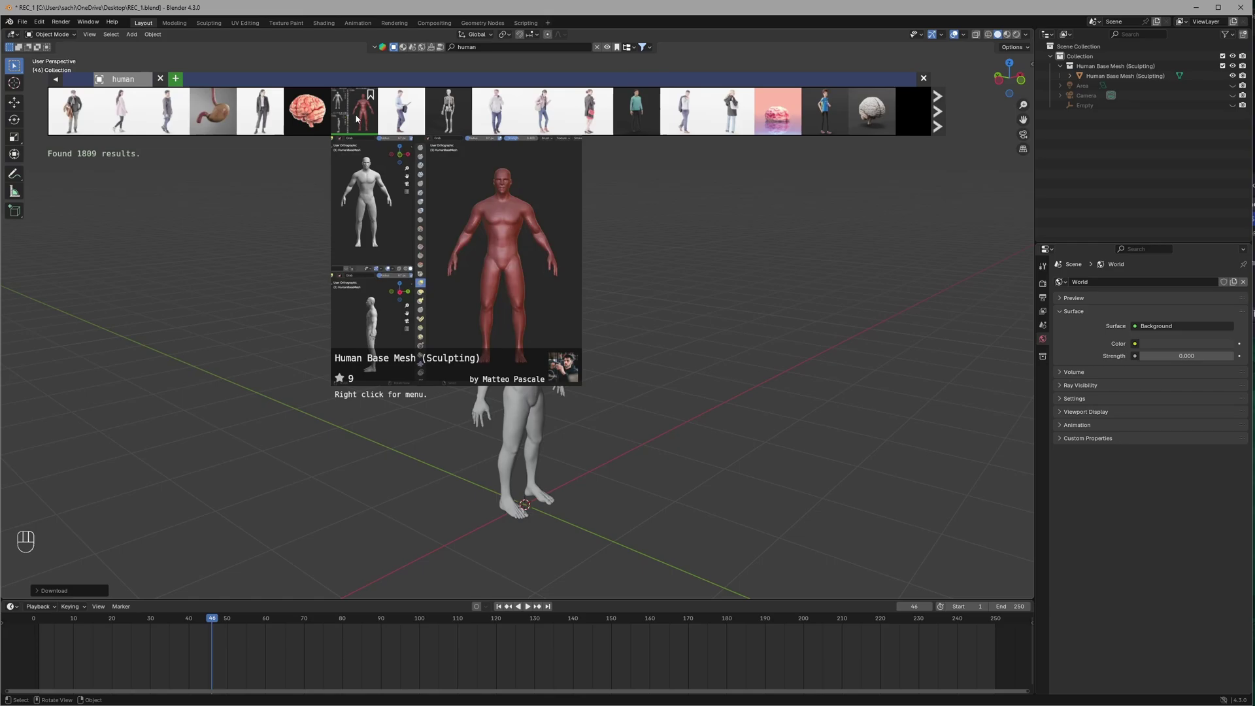
- Bring the Human Base Mesh (Sculpting) asset from the asset browser into the viewport
left_click(676, 341)
key("s")
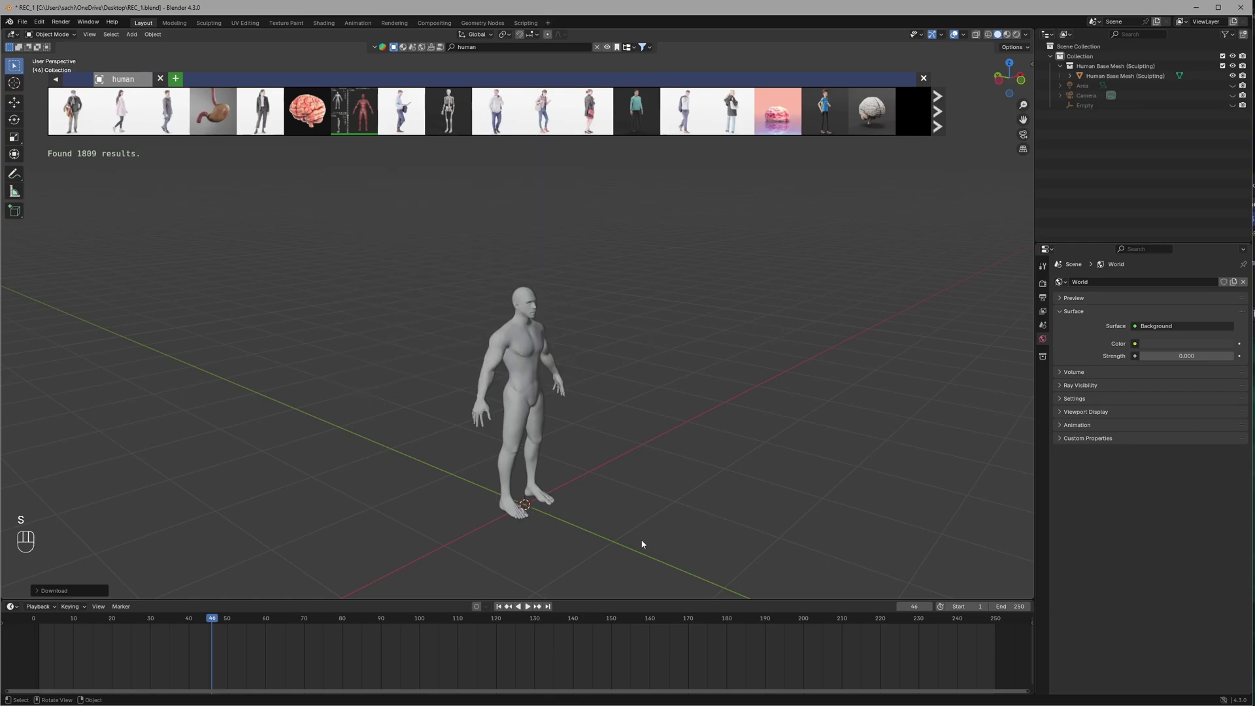
left_click(619, 648)
key("s")
key("s")
key("Tab")
- Select the human base mesh and orbit around the figure to inspect it
left_click(789, 76)
key("n")
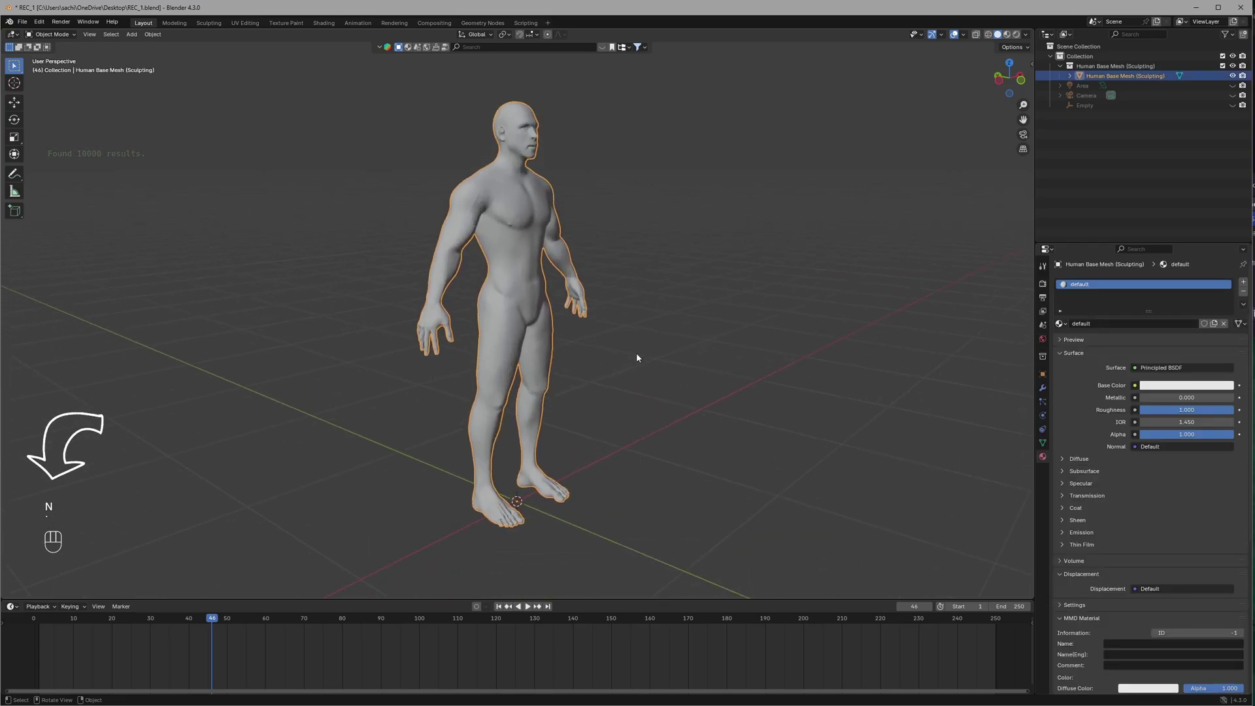
left_click_drag(653, 338, 675, 340)
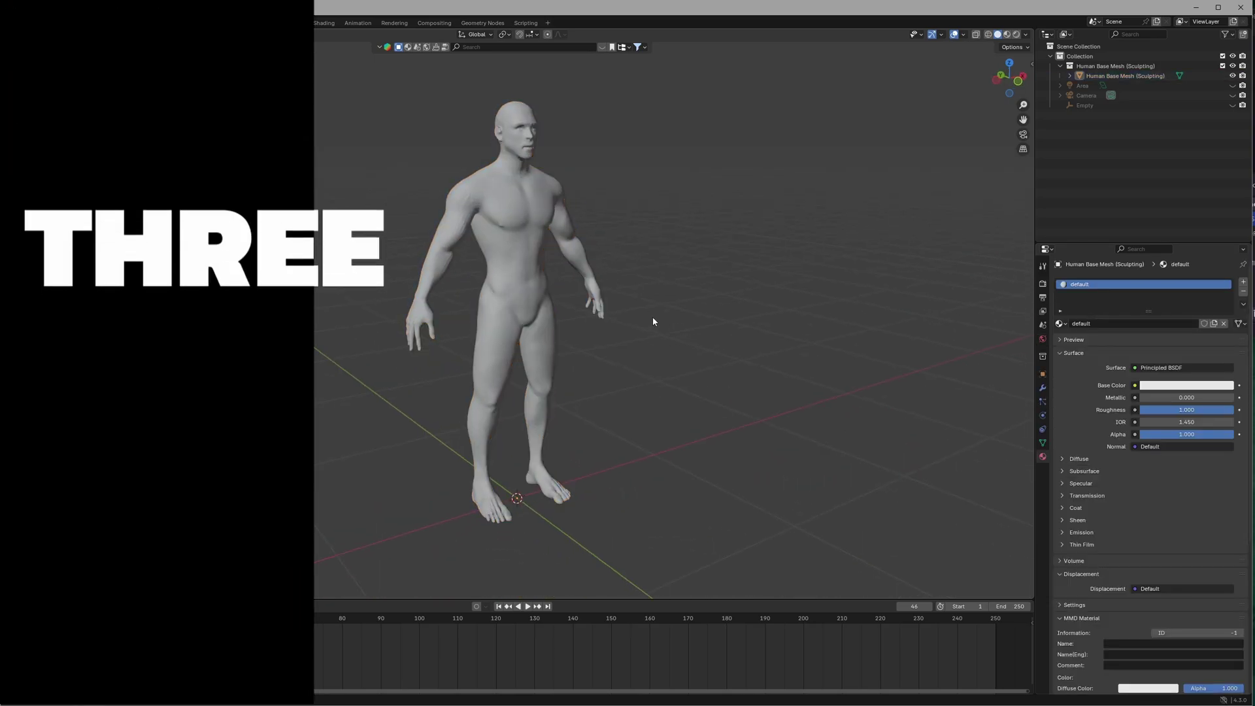
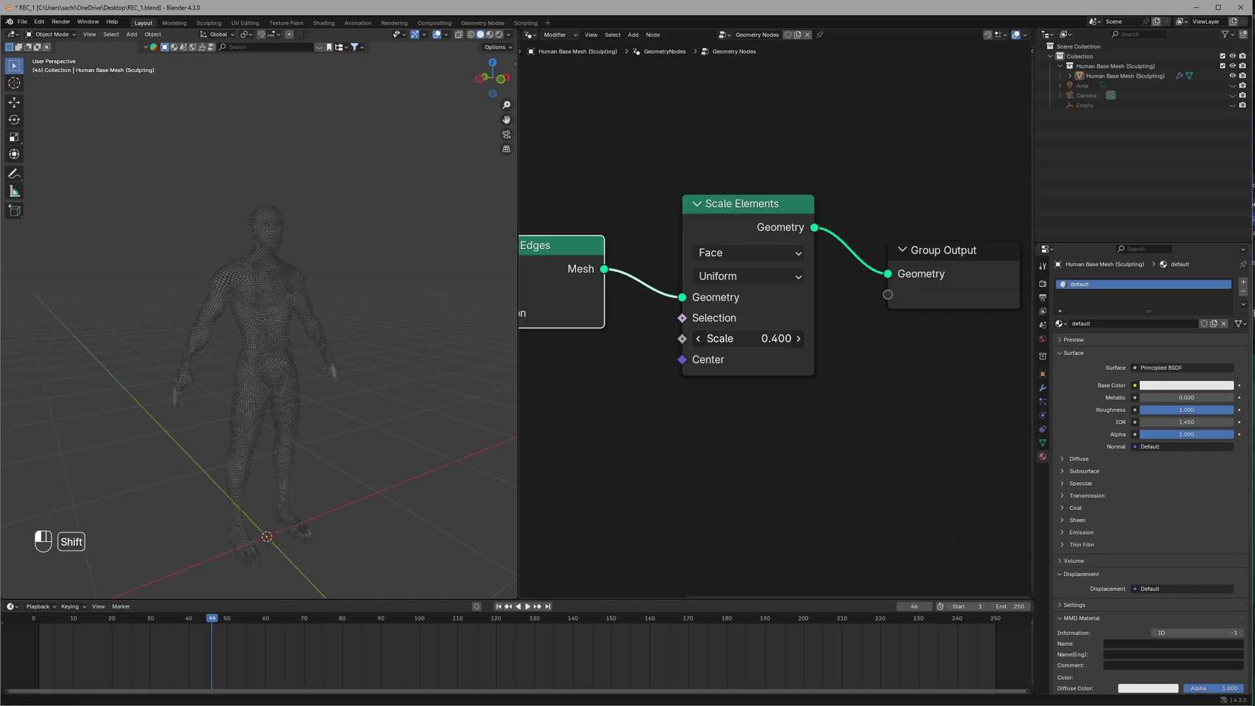
- Zoom and pan the node editor to frame the Split Edges and Scale Elements setup
scroll("up", 3)
middle_click(293, 359)
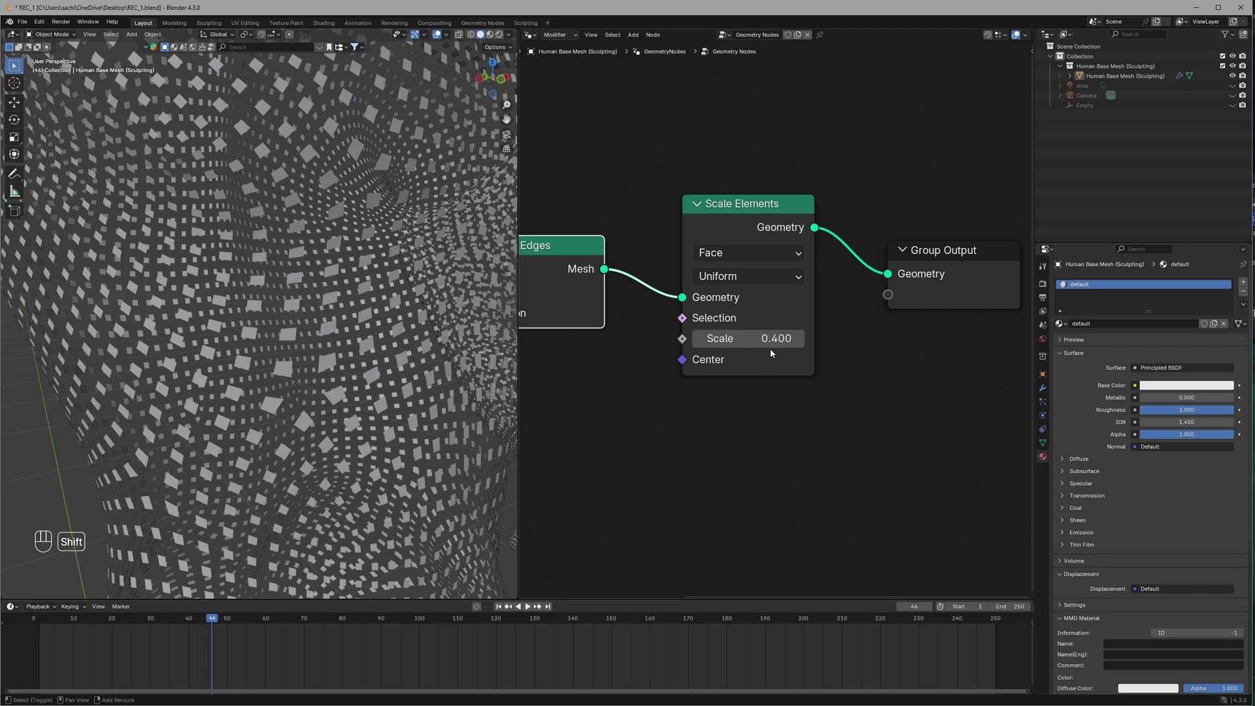
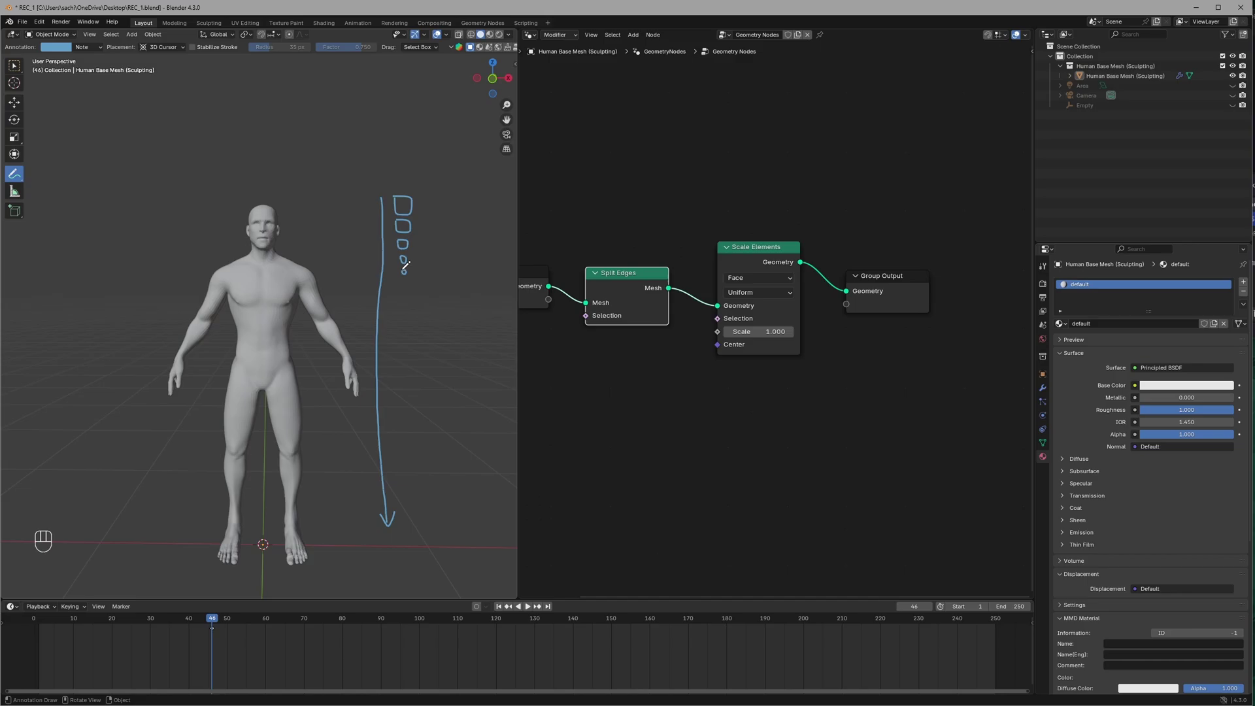
- Add an Empty and wire Object Info (Empty.001) and Position into a Distance node
key("shift+a")
key("g")
key("z")
double_click(1093, 107)
key("Delete")
left_click(875, 358)
left_click(604, 354)
left_click(726, 370)
left_click(769, 360)
left_click(658, 445)
left_click_drag(718, 385, 657, 460)
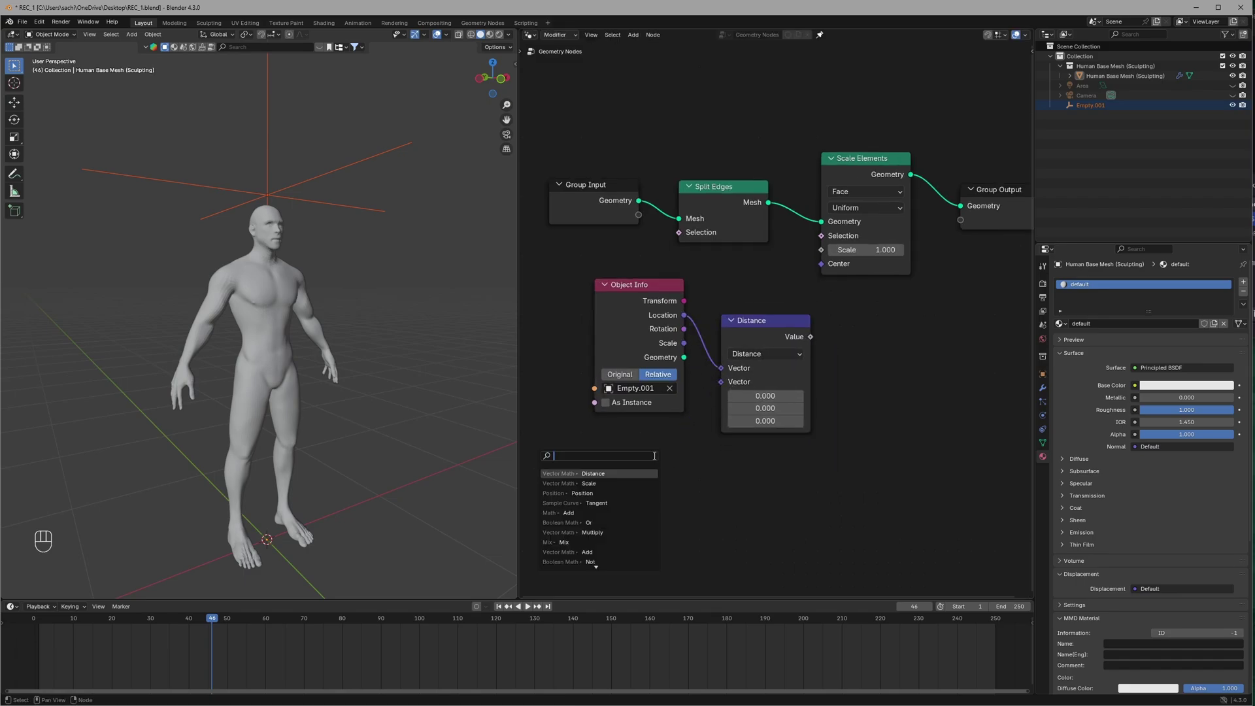
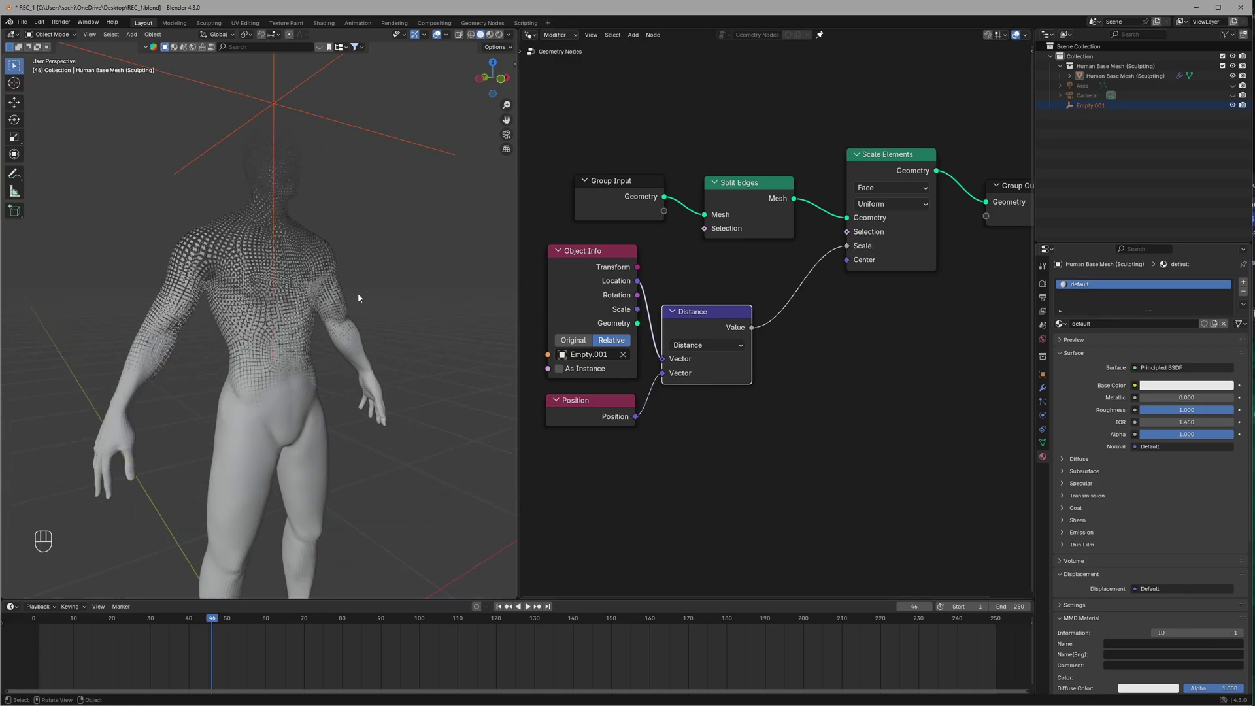
- Feed the Distance value into Scale Elements Scale and add a Color Ramp node
left_click_drag(418, 297, 410, 302)
left_click(785, 411)
key("g")
left_click(677, 347)
left_click(763, 339)
key("shift+a")
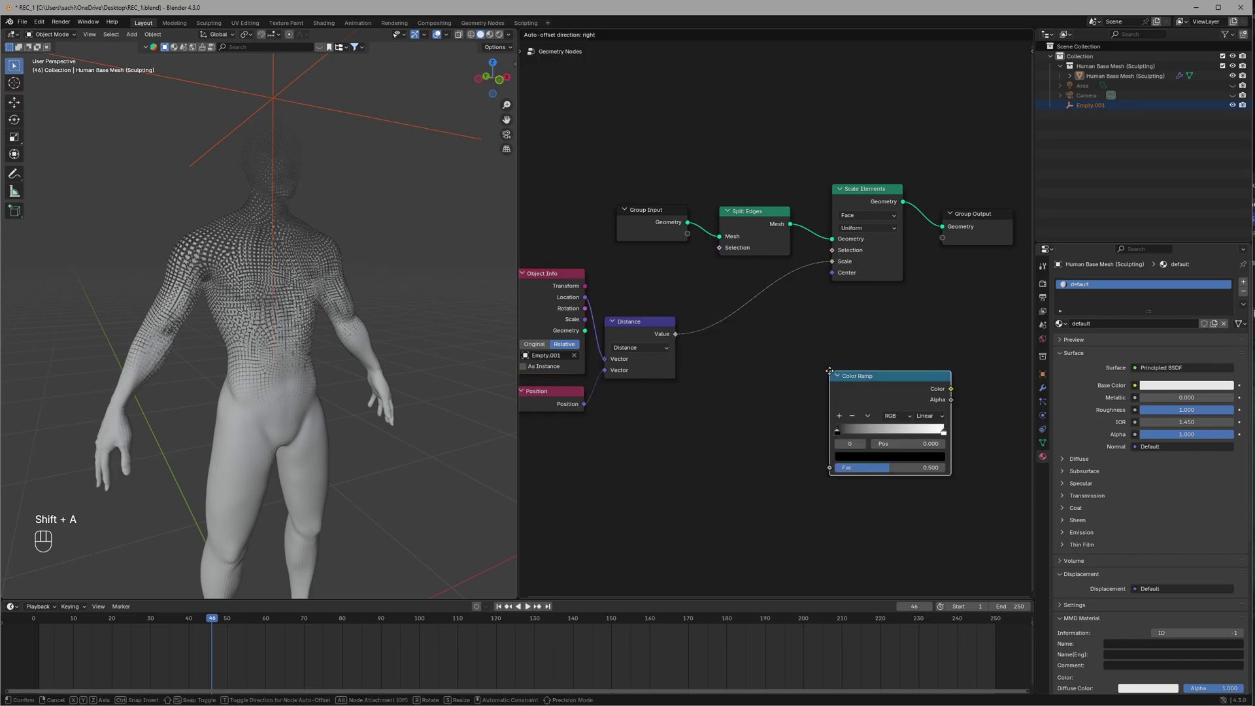
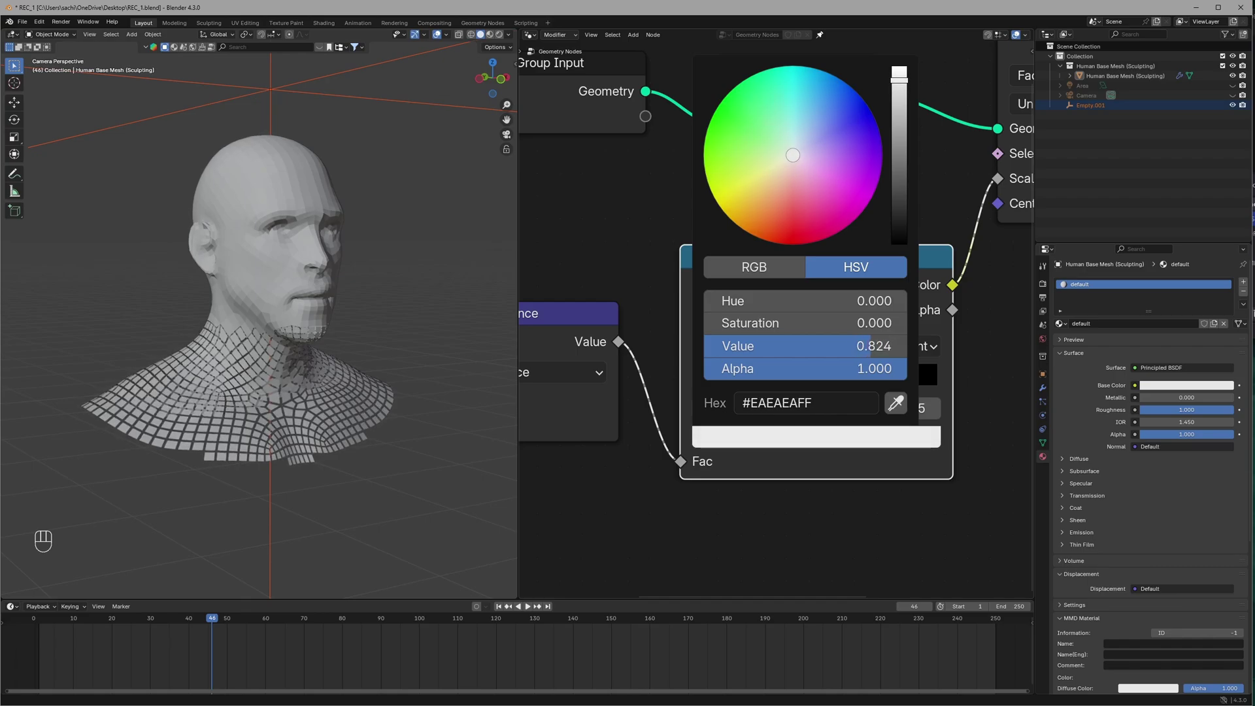
- Save the file, then insert a Math Add node after the constant Color Ramp
key("ctrl+s")
left_click(790, 567)
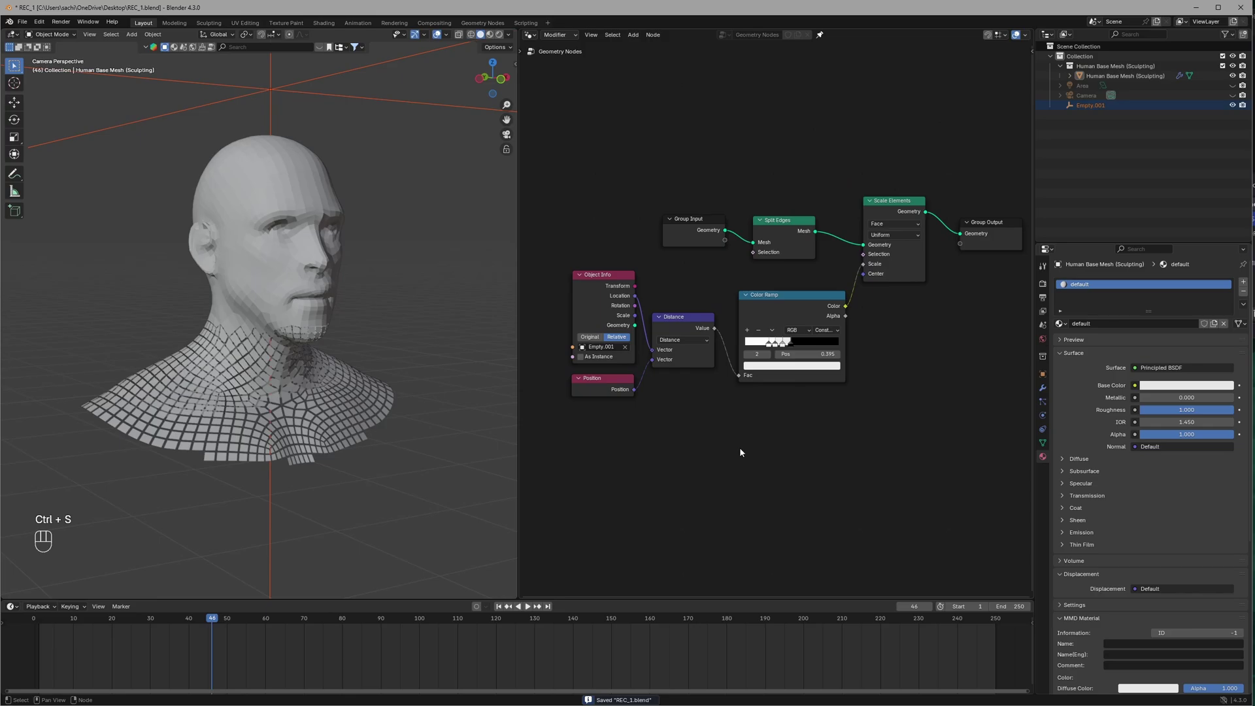
left_click(700, 398)
key("shift+a")
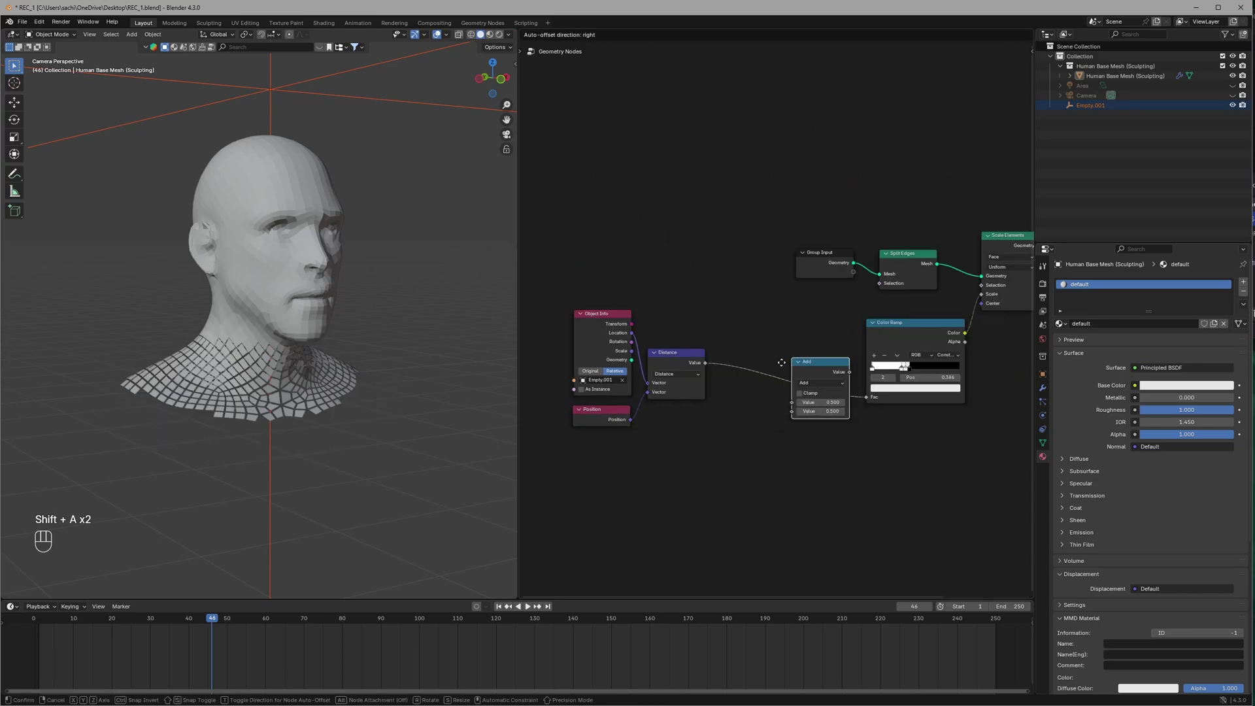
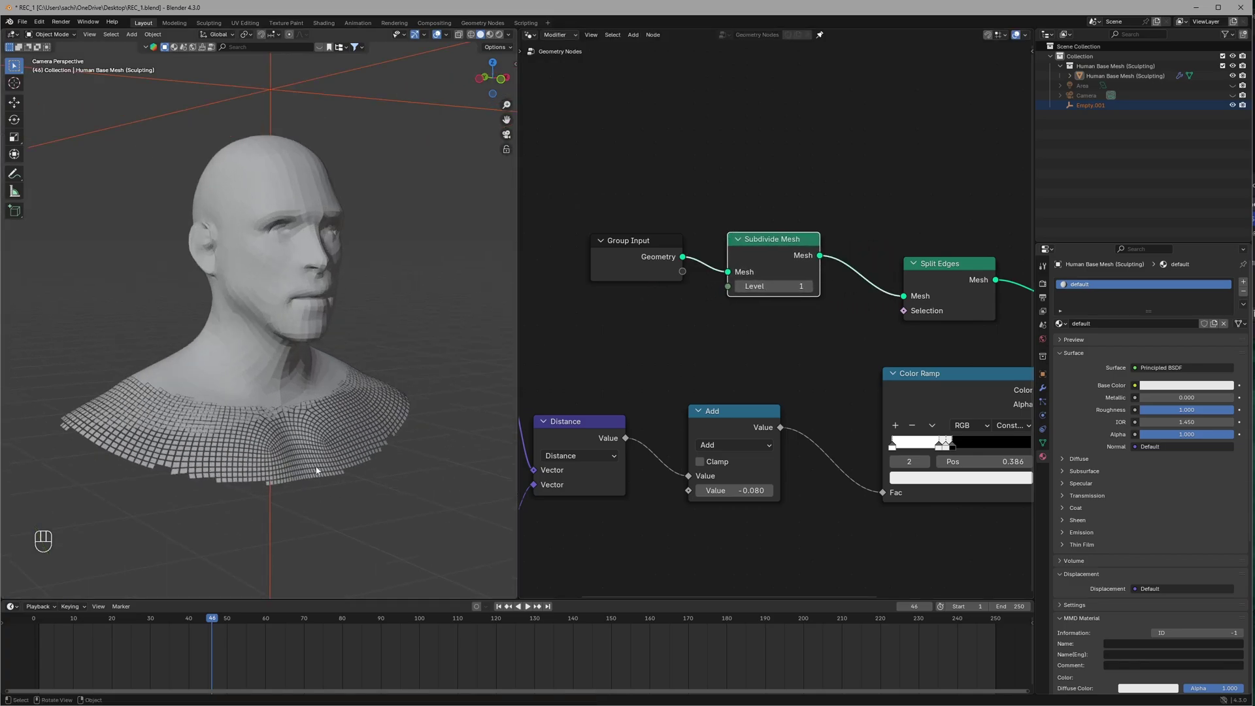
- Save the file and connect a Subdivide Mesh node between Group Input and Split Edges
key("ctrl+s")
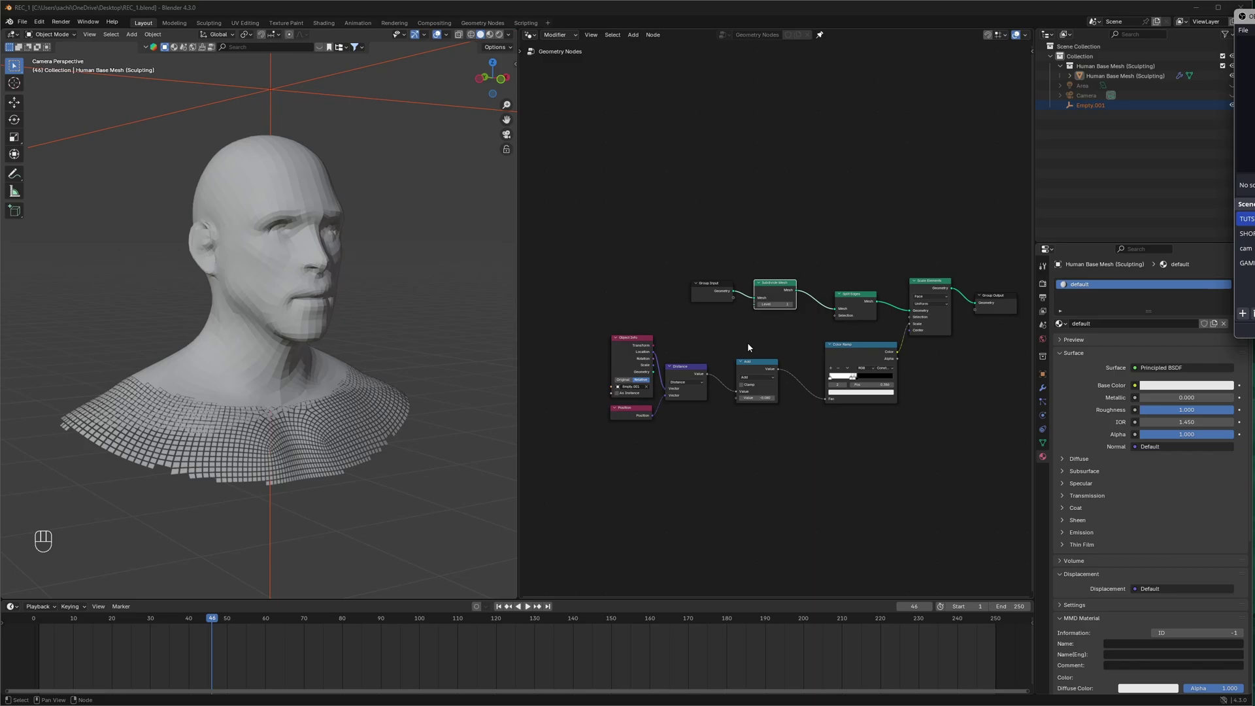
left_click(974, 368)
double_click(889, 336)
key("shift+a")
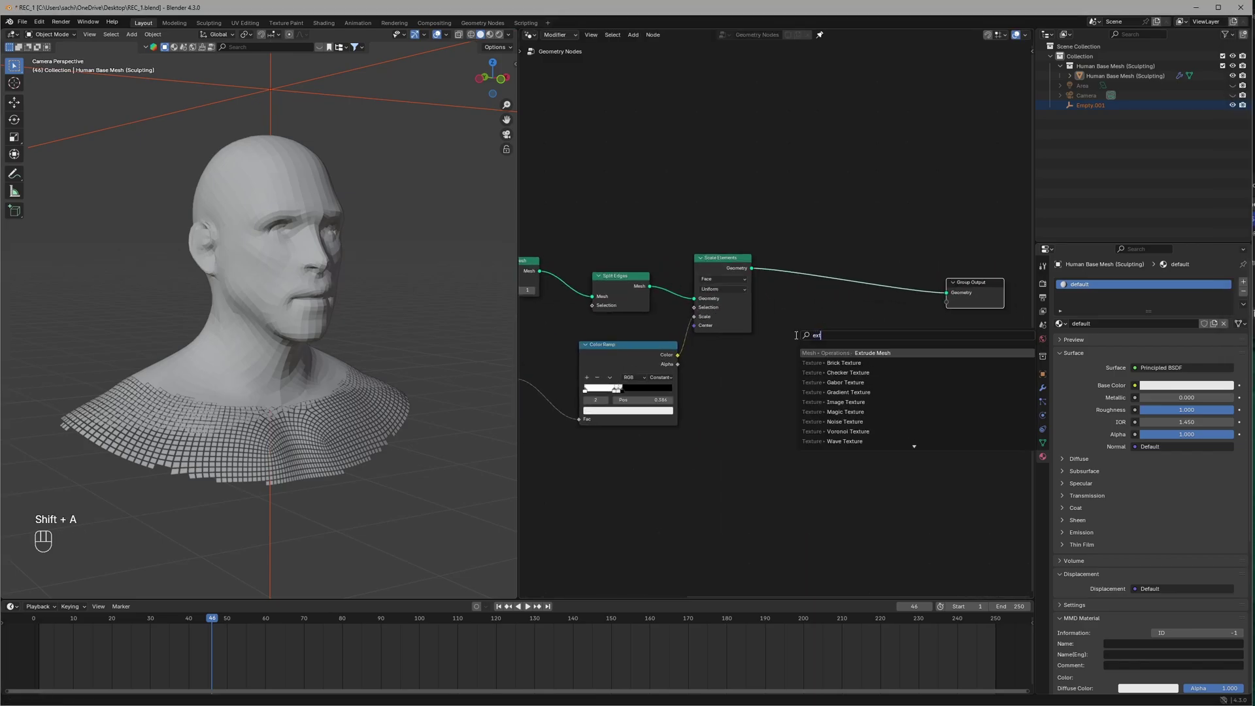
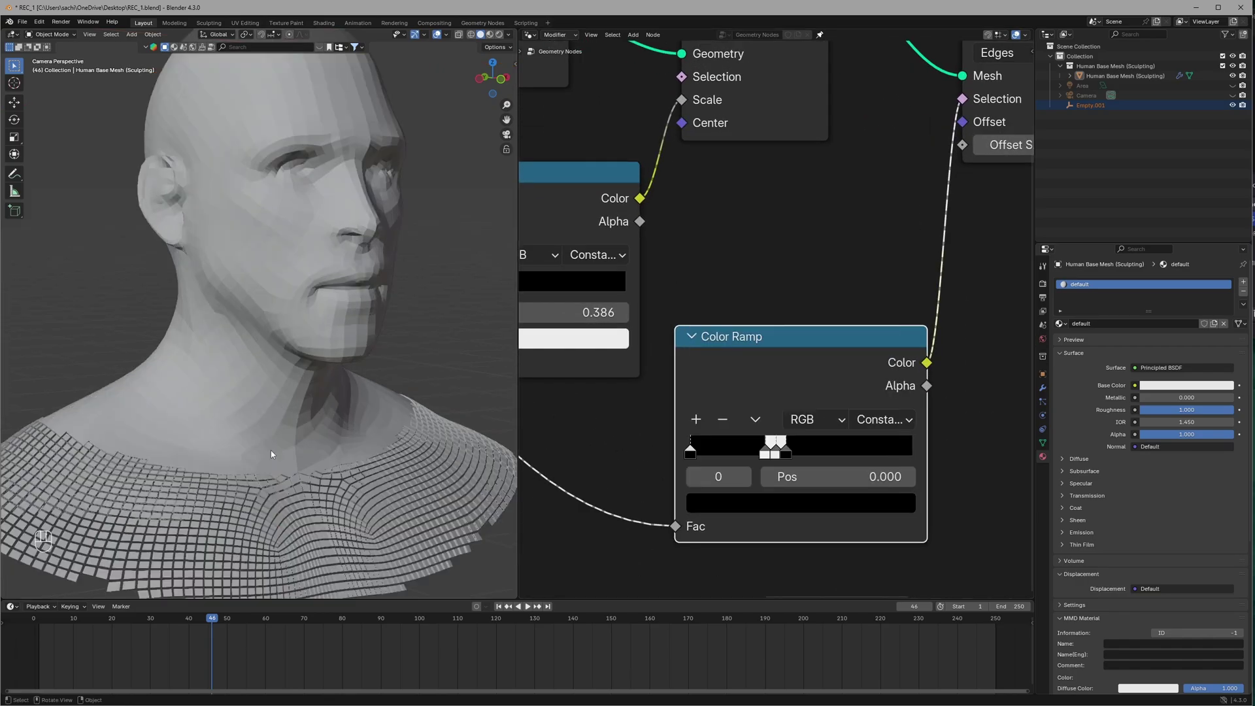
- Add a Join Geometry node merging the Scale Elements and Extrude Mesh outputs
middle_click(287, 453)
left_click_drag(268, 429, 290, 419)
left_click_drag(286, 425, 331, 323)
left_click(323, 336)
key("shift+a")
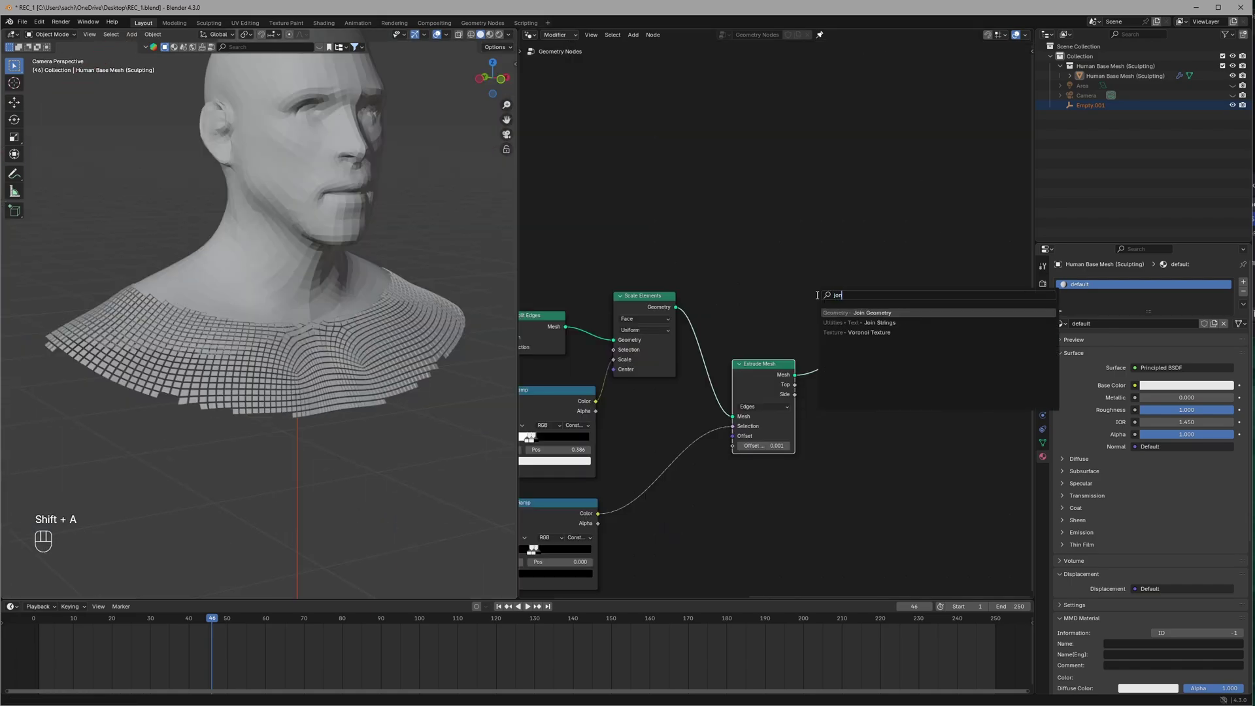
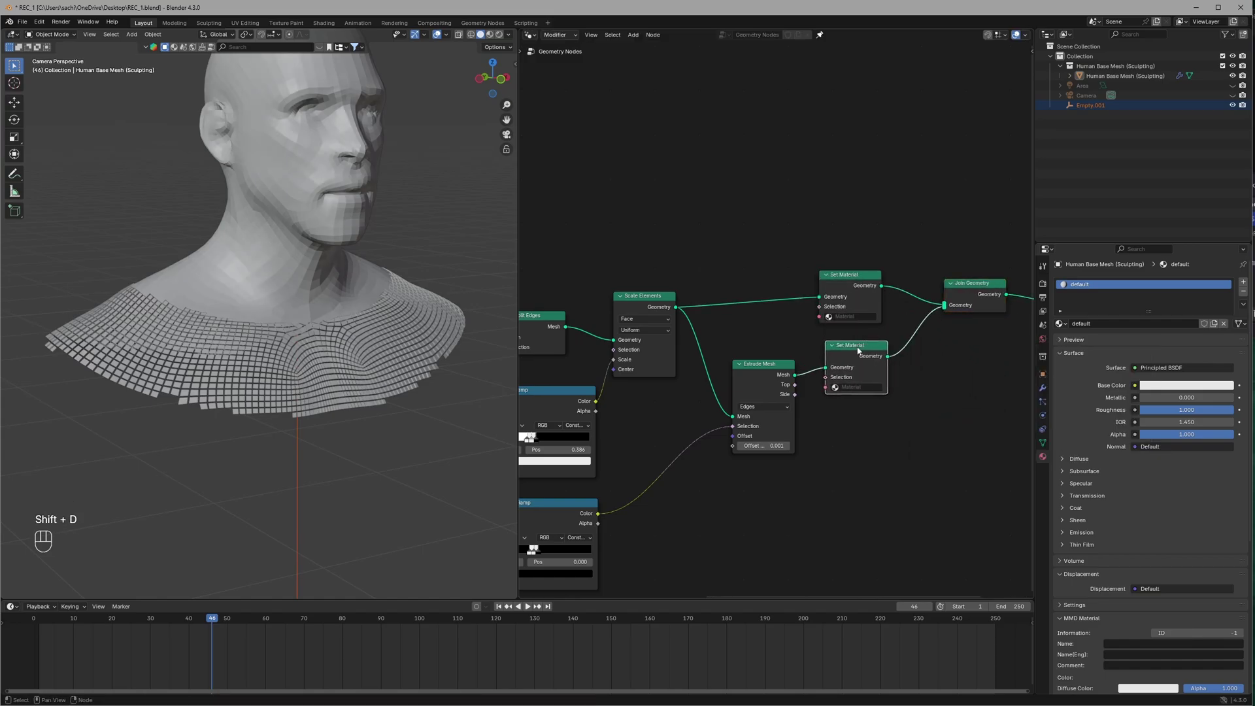
- Route each geometry stream through its own Set Material node and save the file
left_click(860, 352)
key("ctrl+s")
left_click(882, 346)
left_click(826, 361)
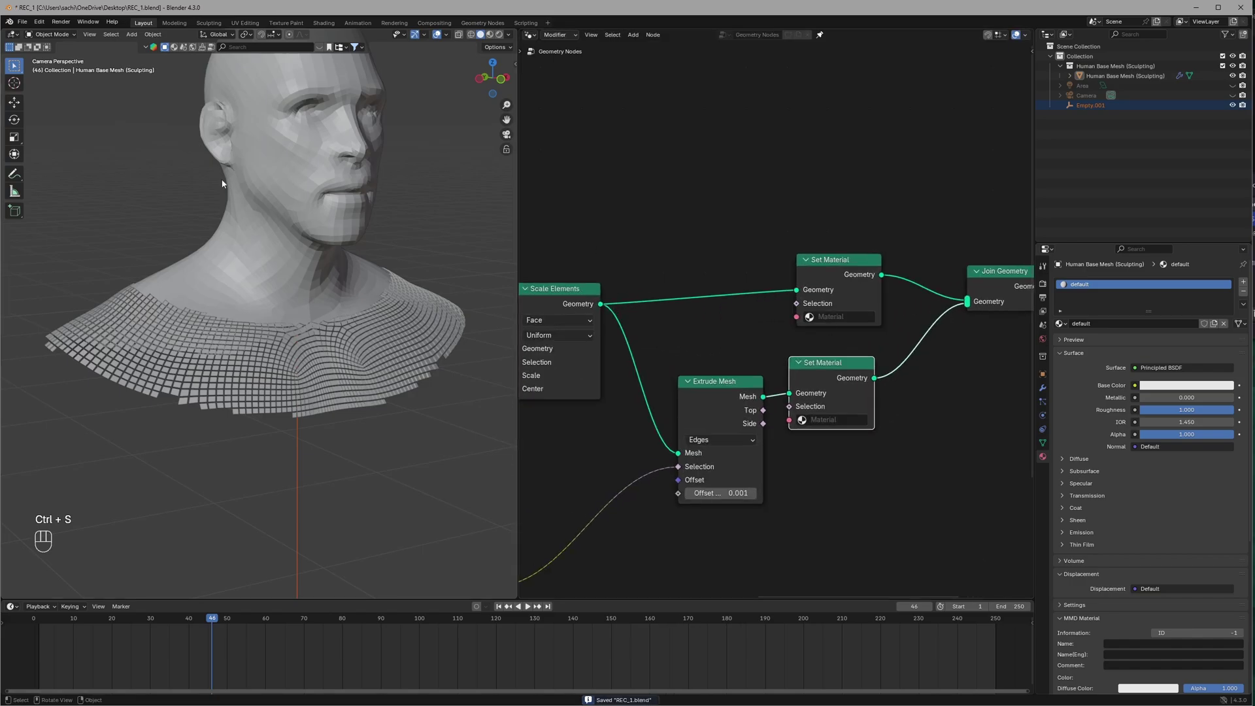
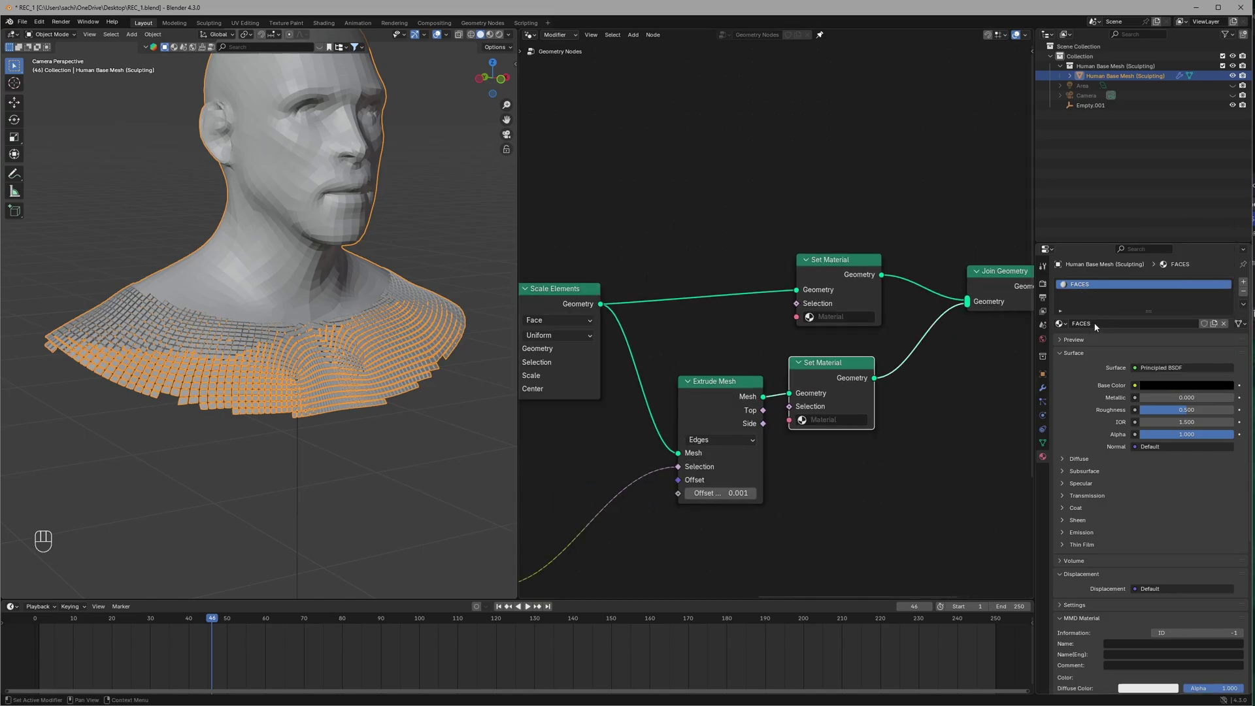
- Create the EDGE GLOW material as an Emission shader with orange-red colour and strength 4
left_click(1246, 282)
left_click(1127, 342)
left_click_drag(1097, 340, 1097, 340)
left_click_drag(1168, 390, 1118, 441)
left_click(1185, 405)
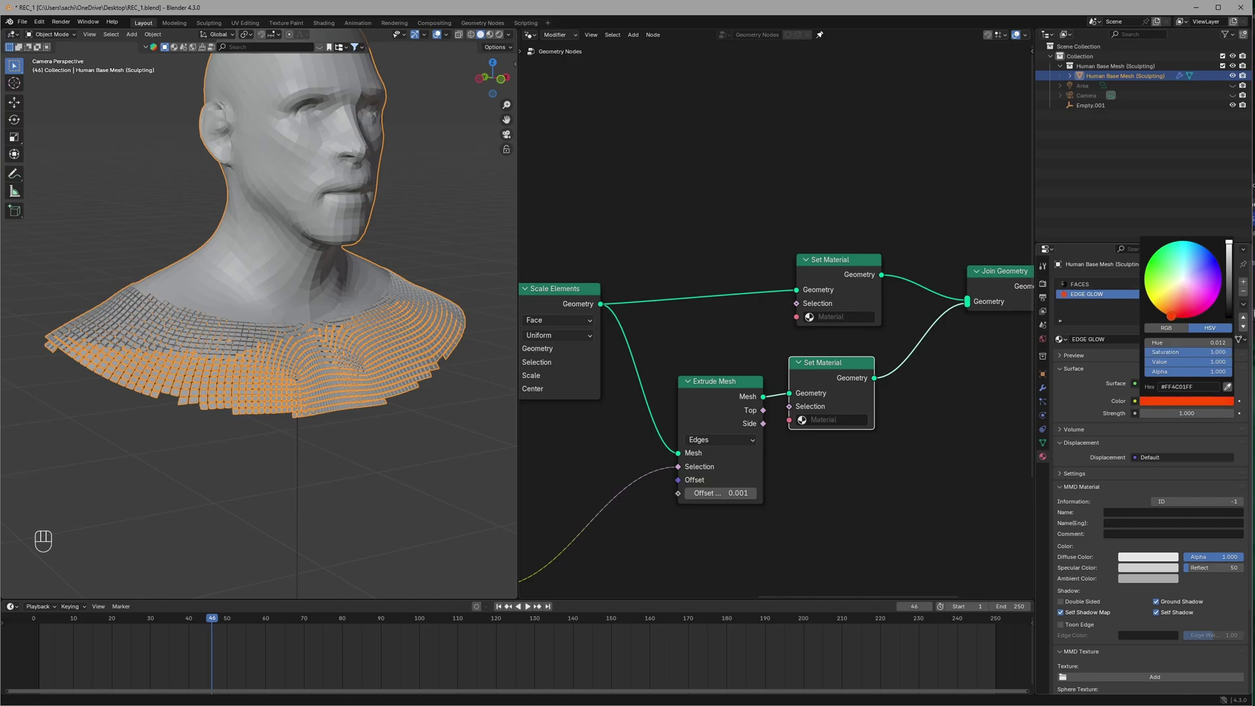
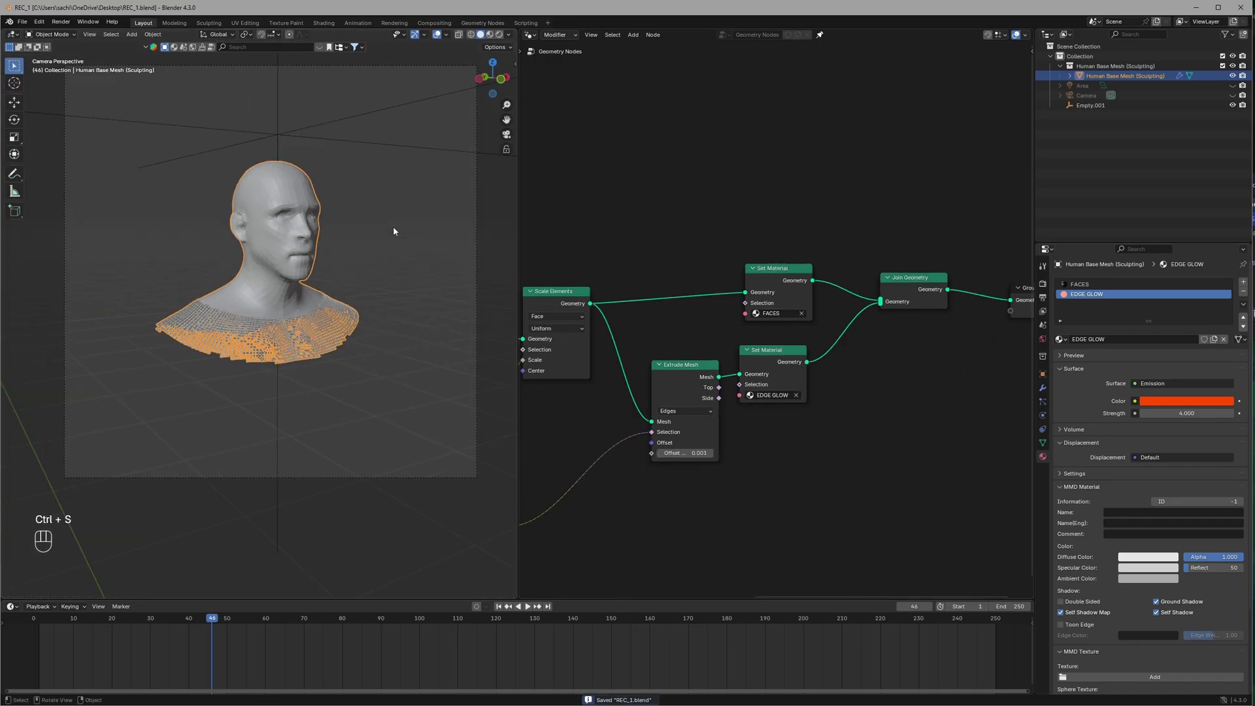
- Assign EDGE GLOW and FACES in the Set Material nodes and preview in Rendered shading
left_click_drag(396, 203, 391, 233)
left_click(373, 305)
key("ctrl+s")
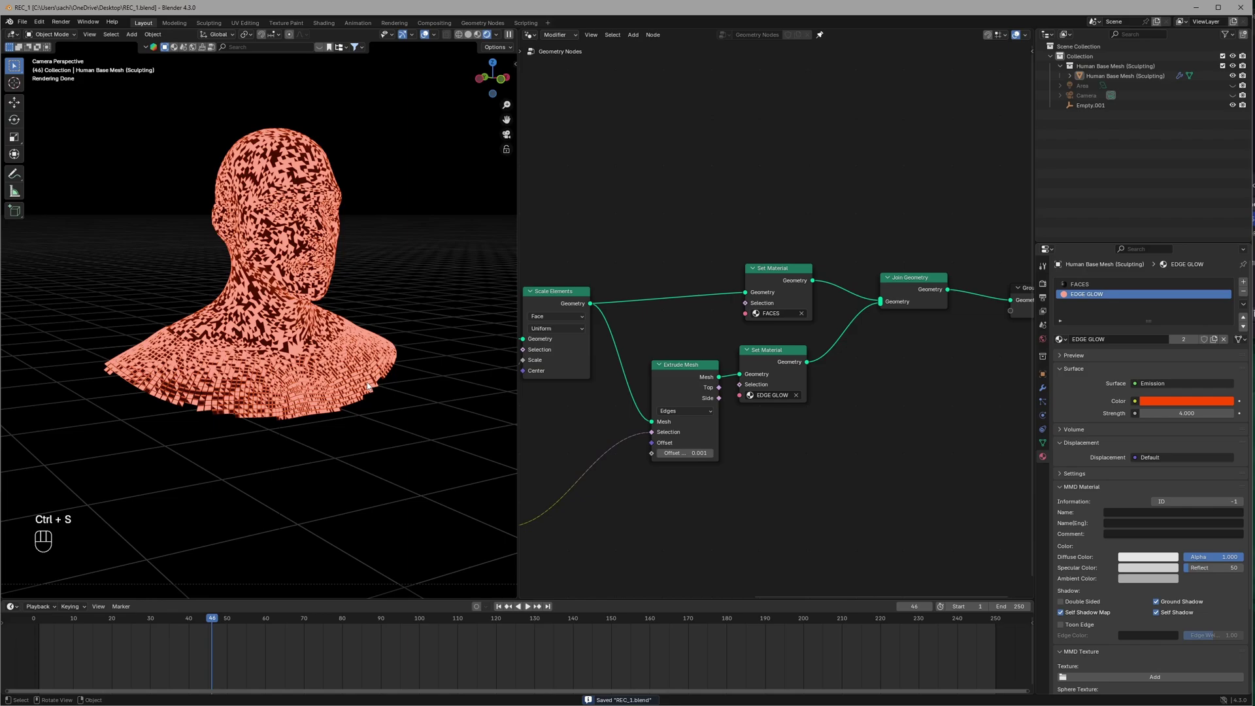
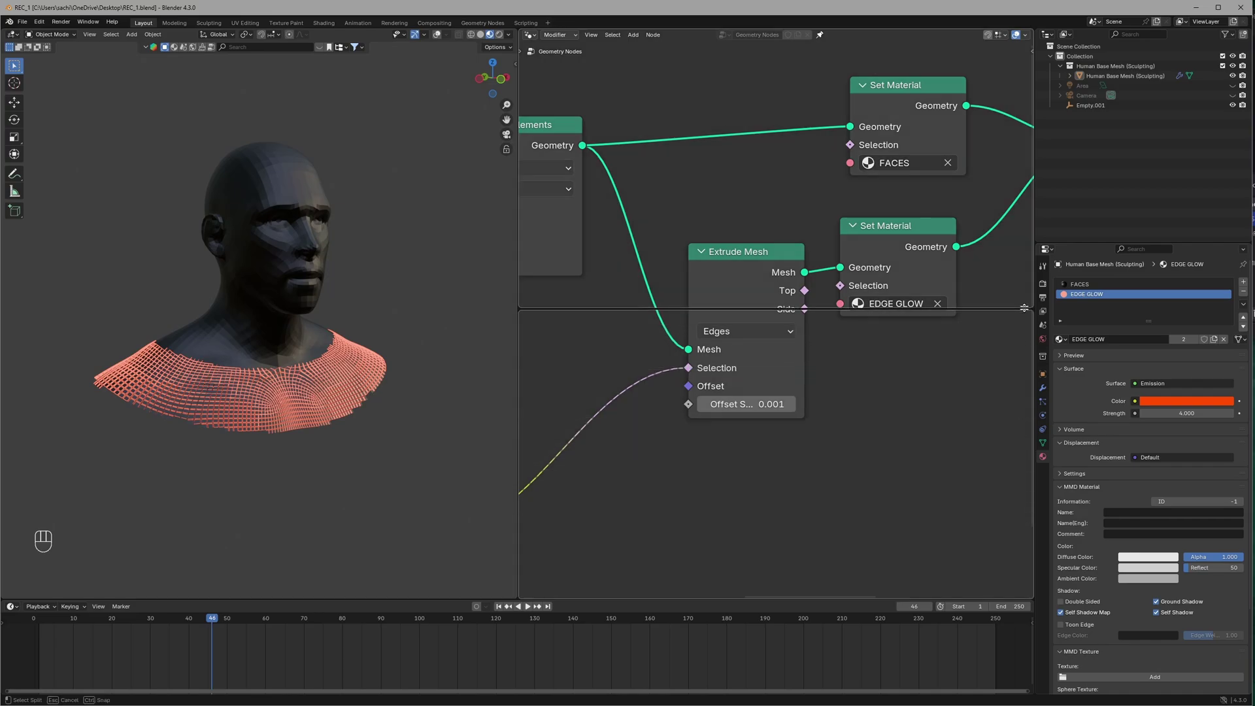
- Enable Use Nodes in the Compositor and switch the viewport to Rendered shading
left_click(544, 319)
left_click_drag(541, 318, 692, 413)
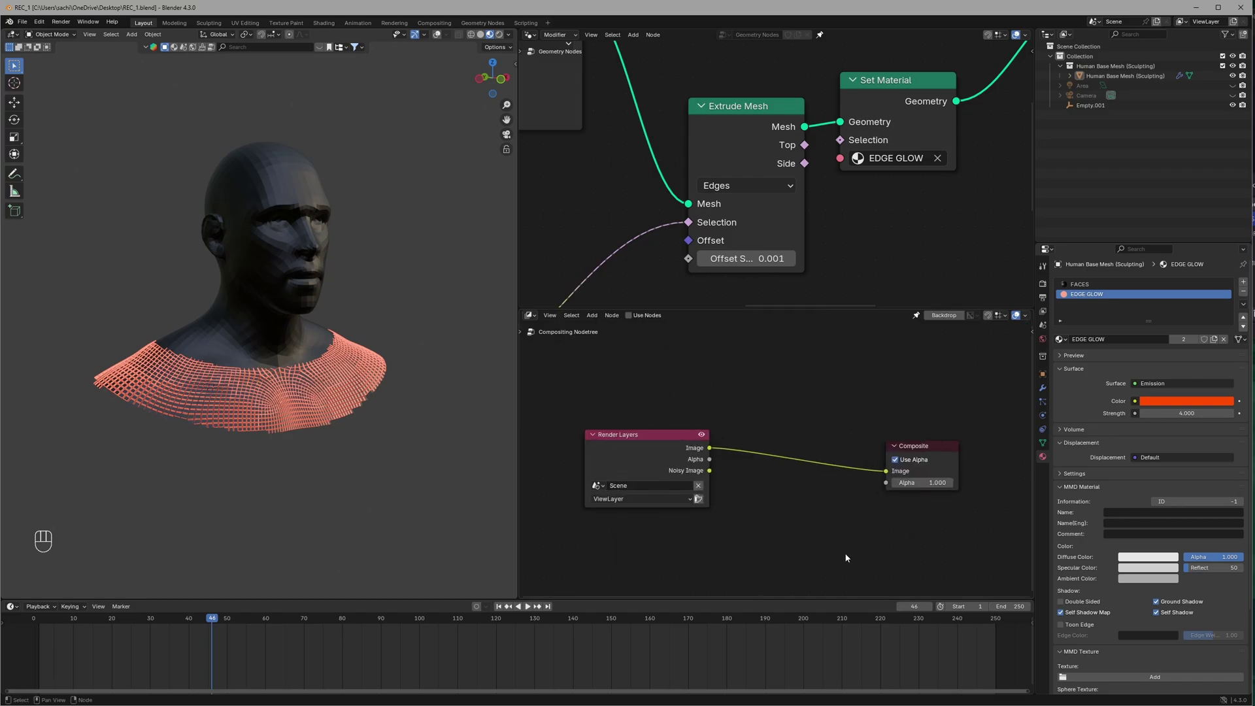
left_click(633, 319)
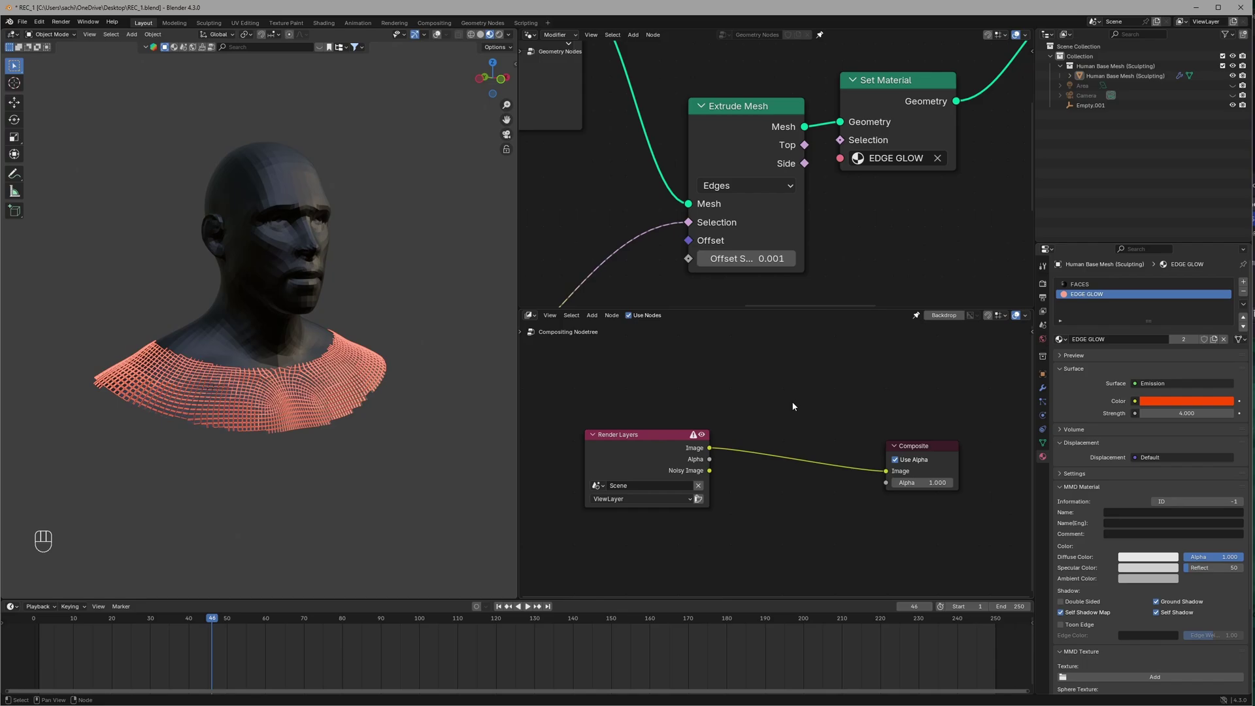
left_click_drag(513, 38, 593, 318)
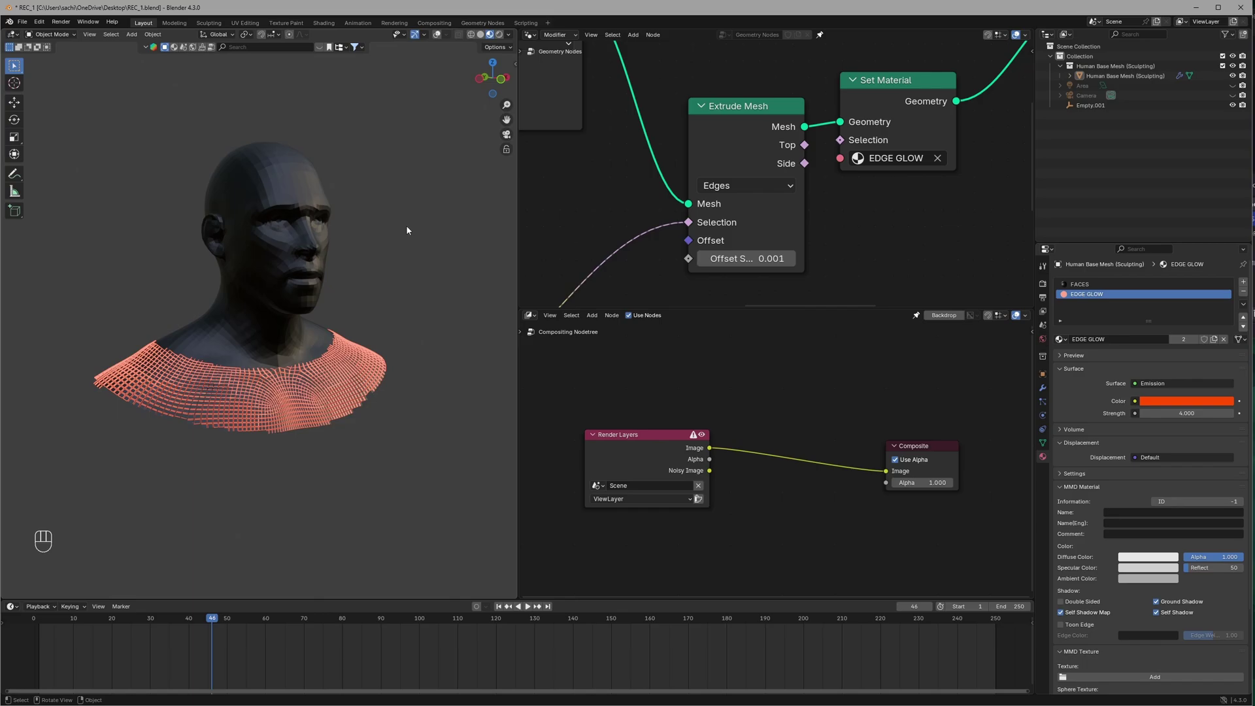
- Insert a Simple Star Glare node at High quality between Render Layers and Composite, then save
key("ctrl+s")
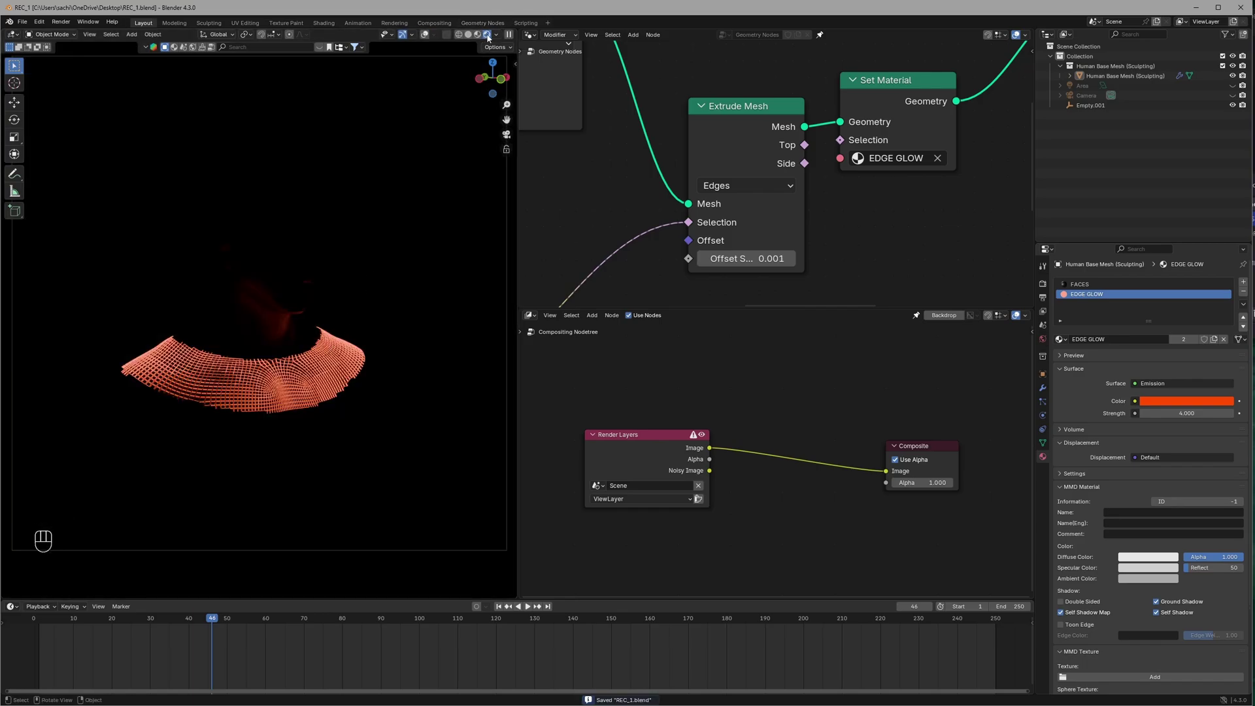
key("shift+a")
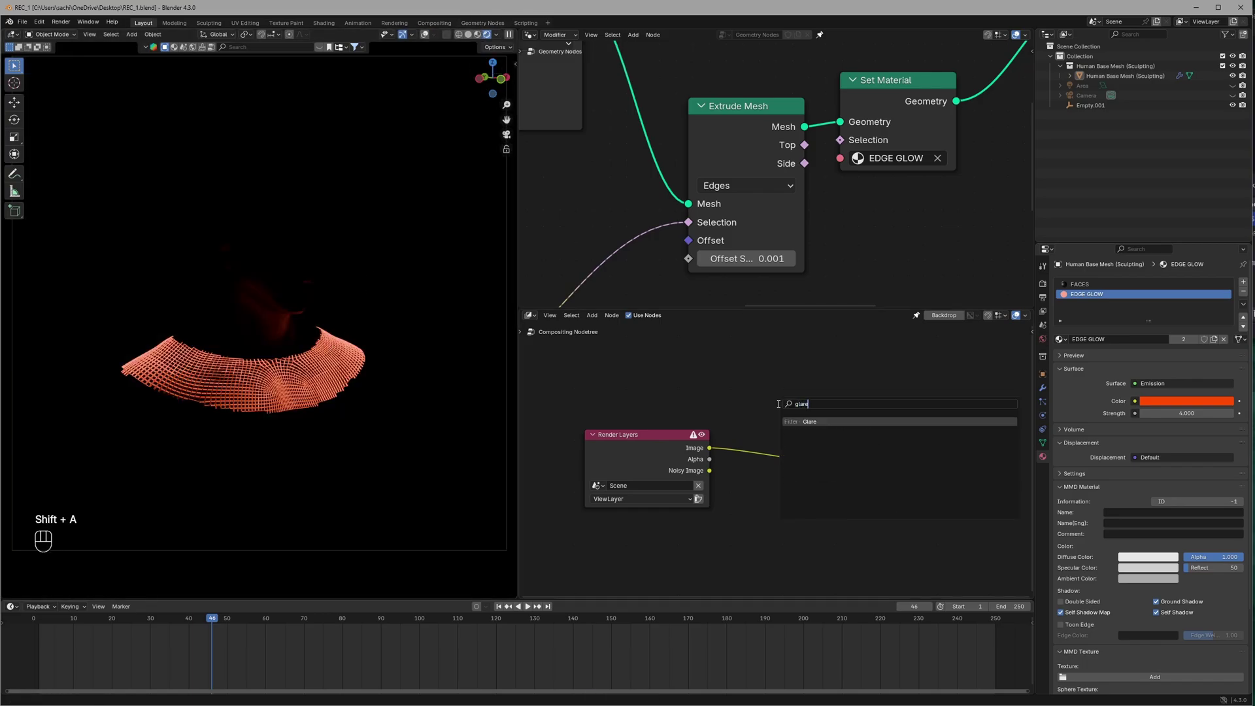
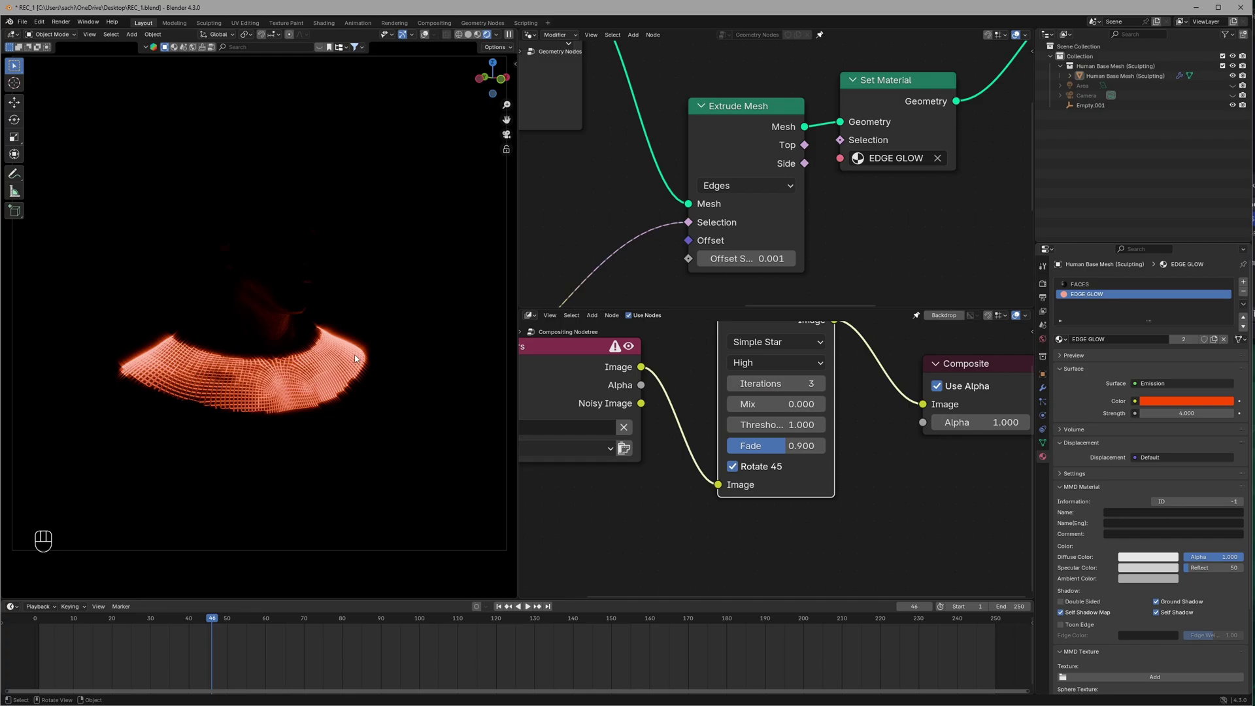
key("ctrl+s")
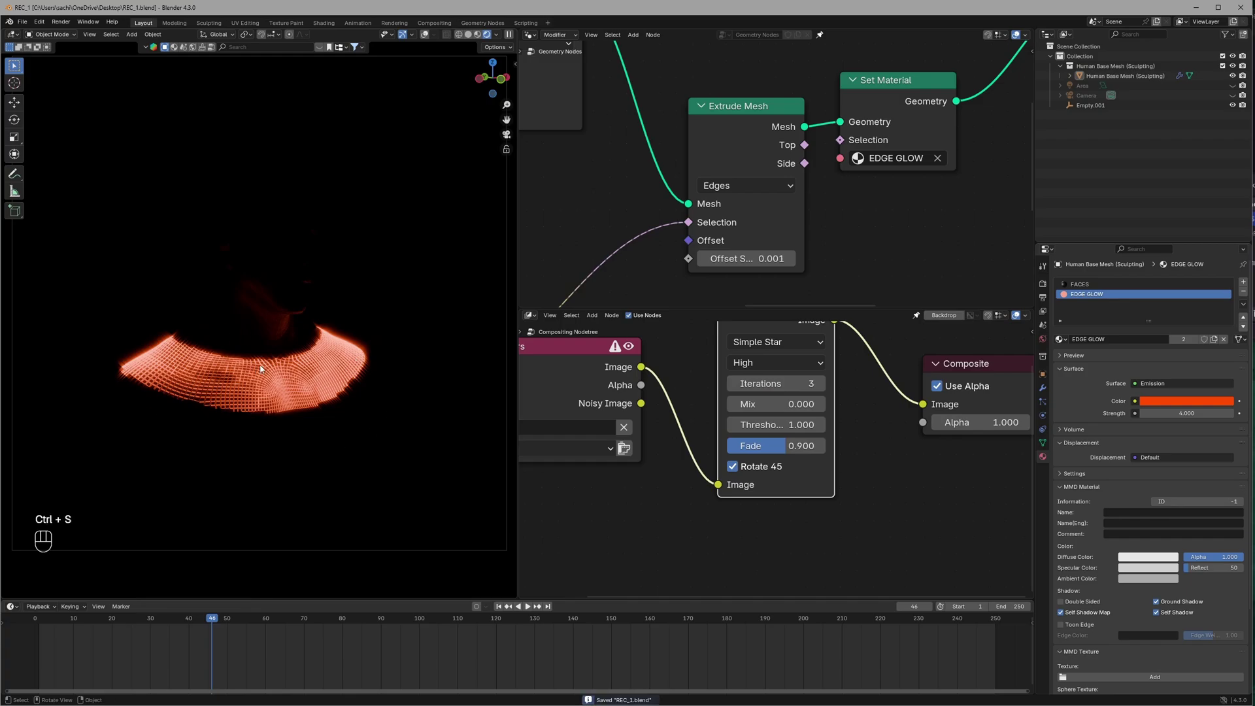
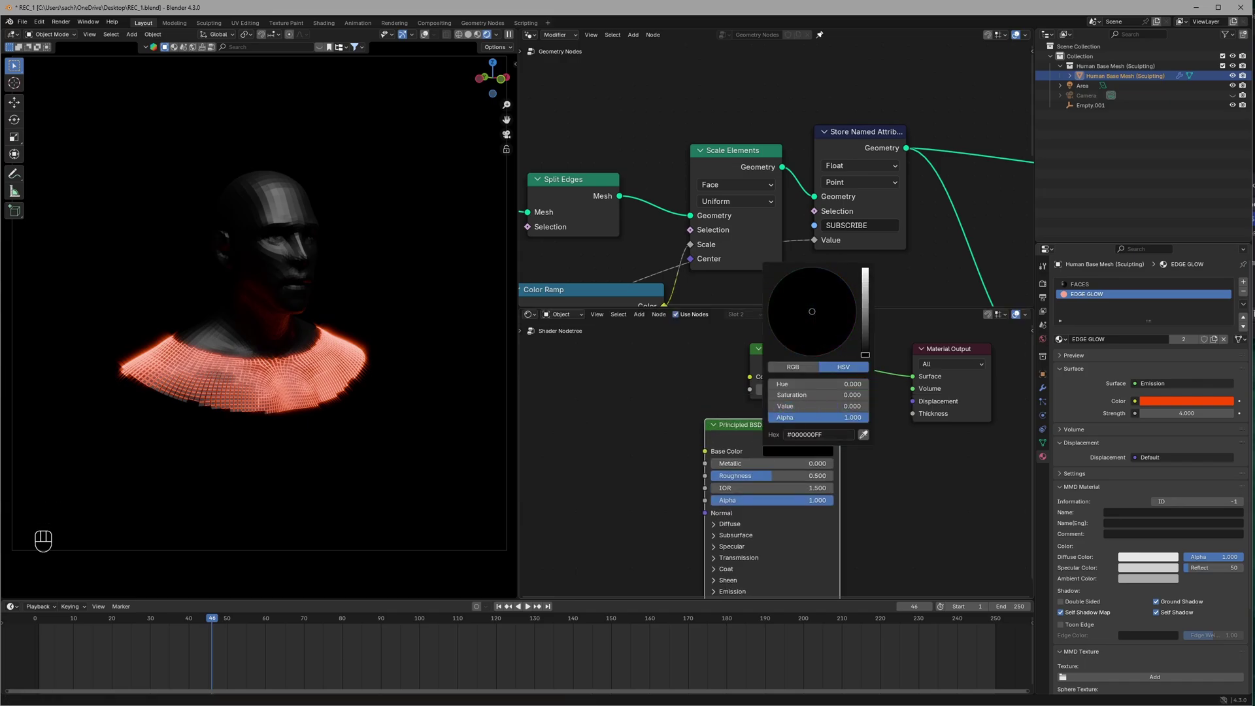
- Mix Emission with Principled BSDF and drive the Mix Shader Fac from the Attribute node via a Color Ramp
left_click(787, 355)
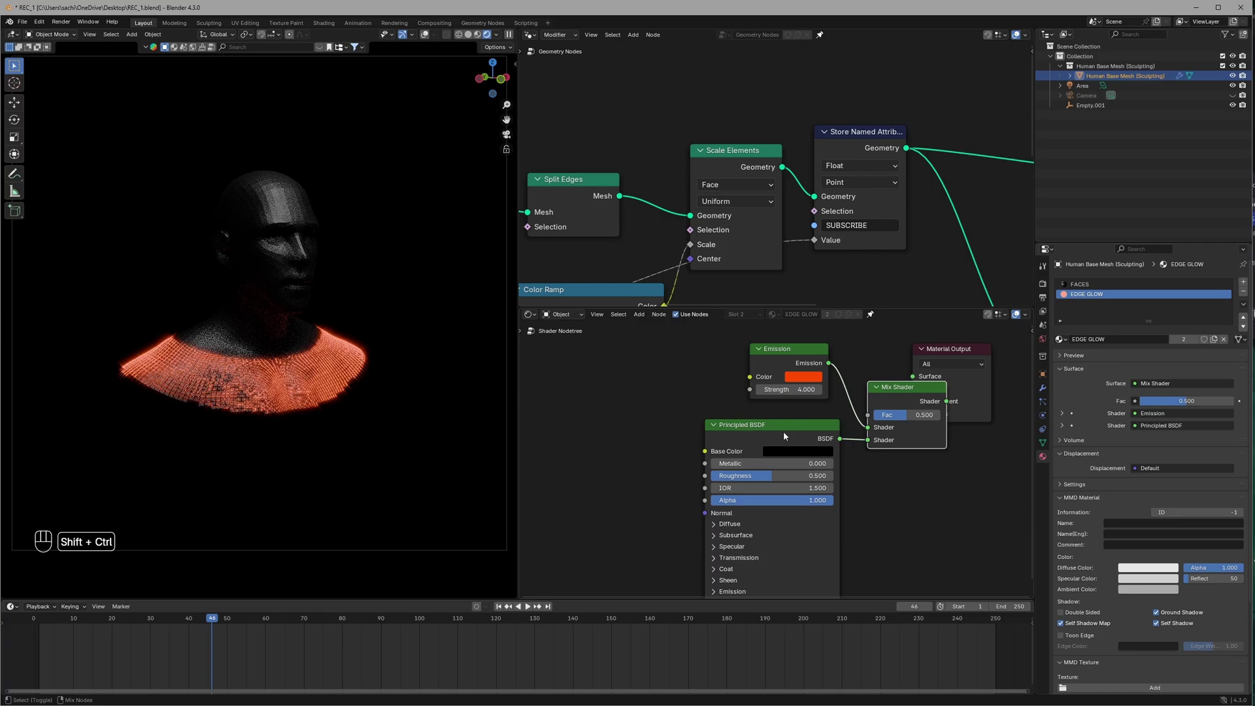
left_click(941, 353)
left_click(858, 399)
key("ctrl+z")
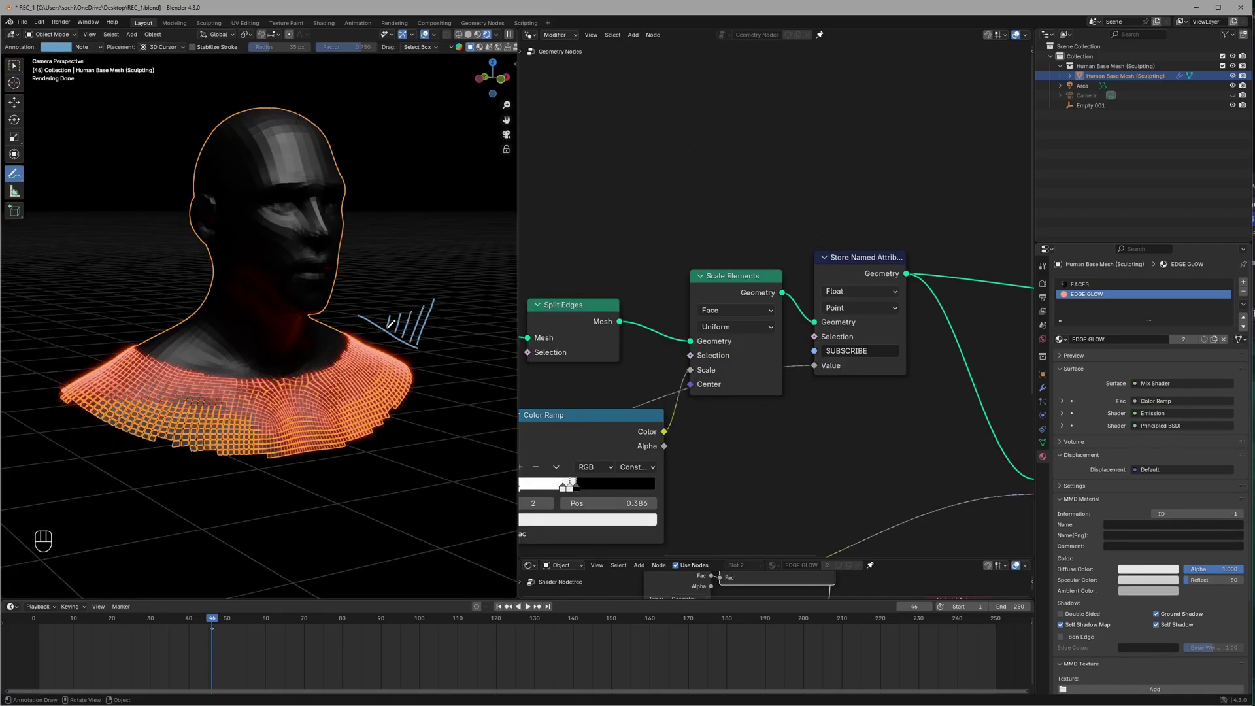
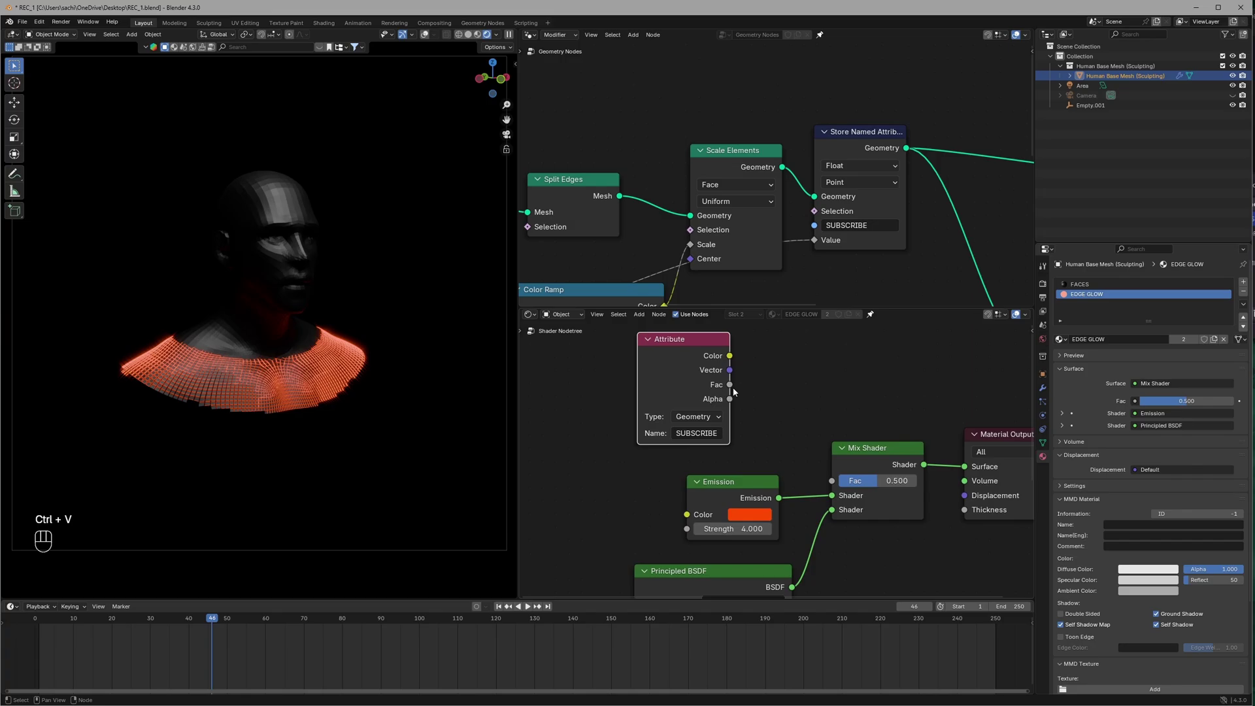
left_click_drag(741, 383, 841, 480)
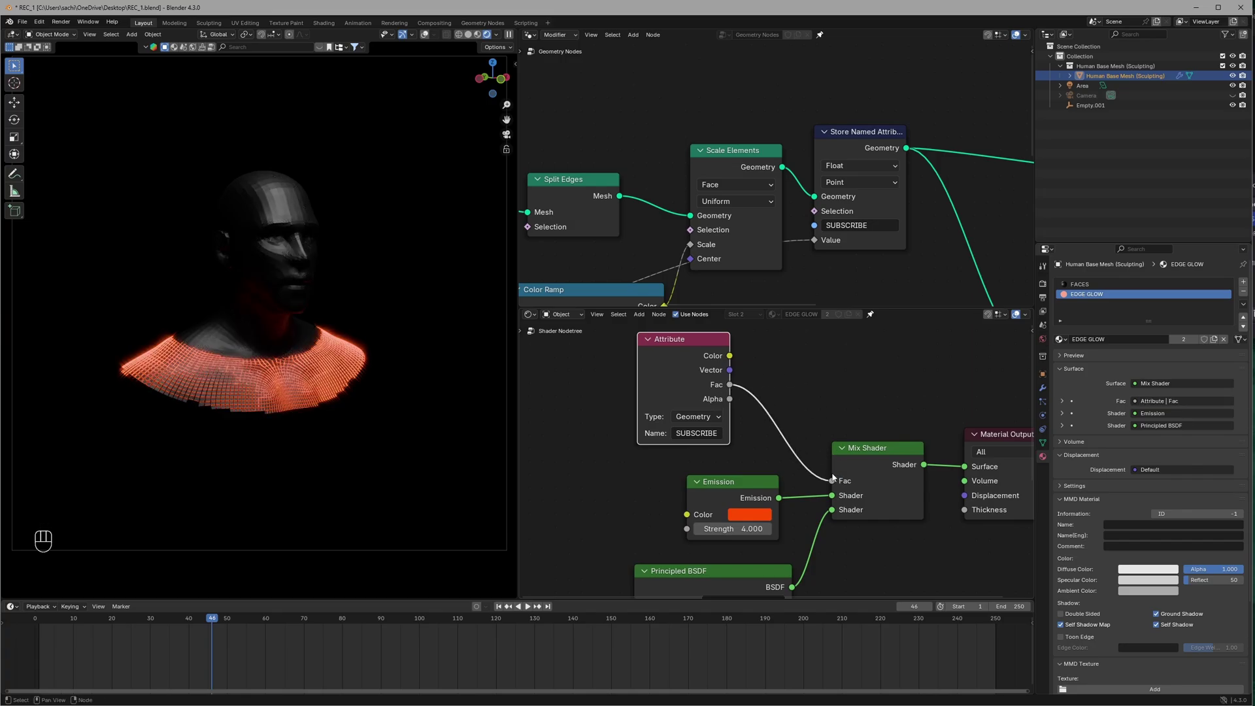
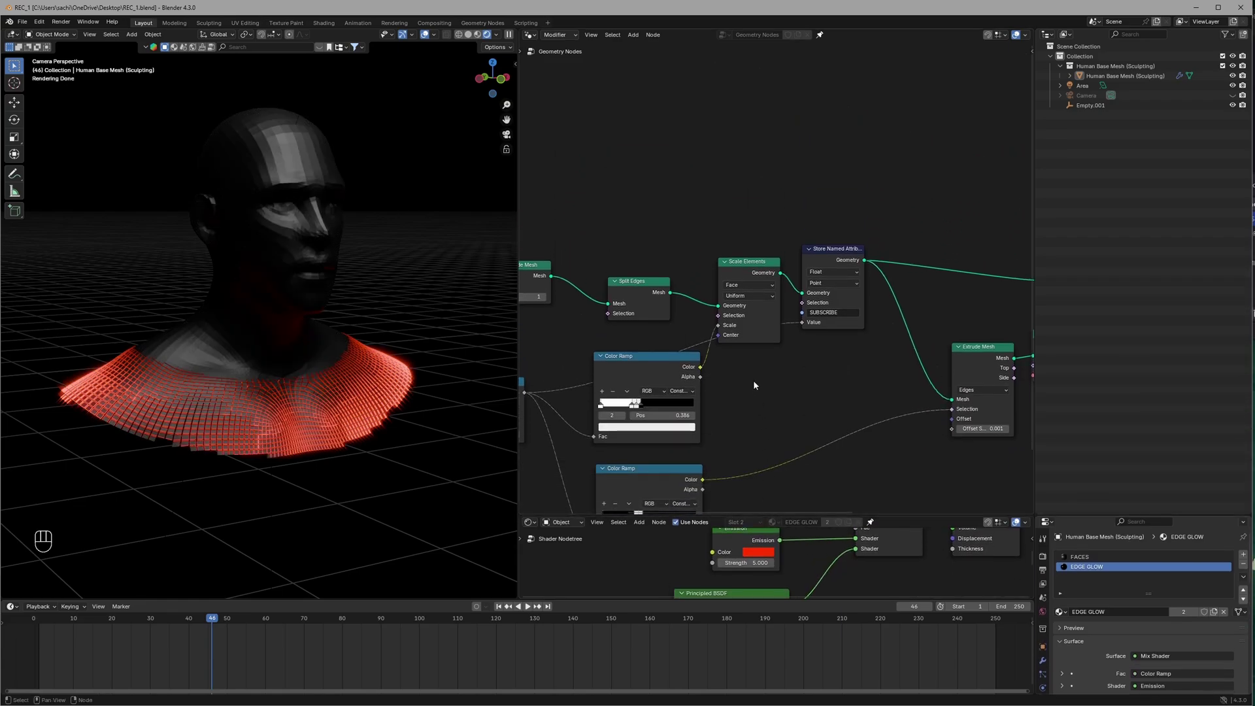
- Group the distance nodes with Ctrl+G, reconnect the group outputs and save the file
left_click(696, 432)
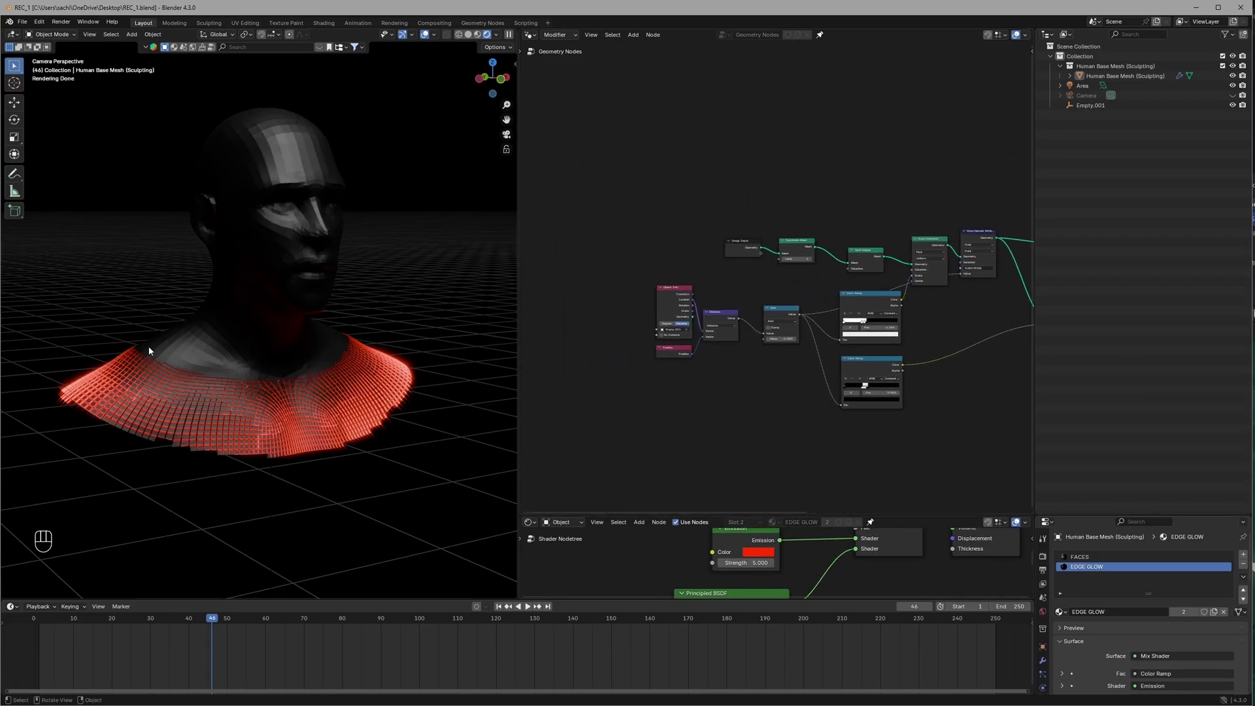
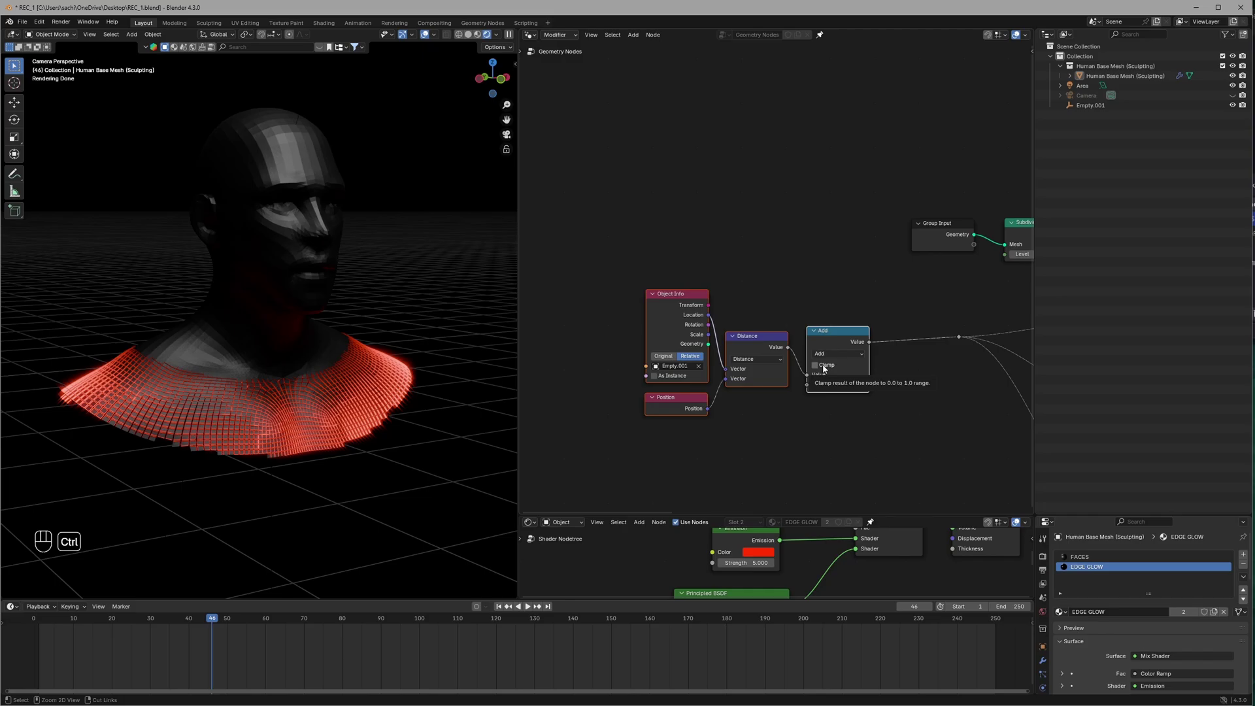
key("ctrl+g")
left_click_drag(869, 369, 651, 304)
left_click_drag(863, 384, 725, 397)
key("Tab")
left_click(852, 395)
key("ctrl+s")
- Change the Add math node to Divide and feed a Noise Texture into its second Value
key("shift+a")
left_click(807, 320)
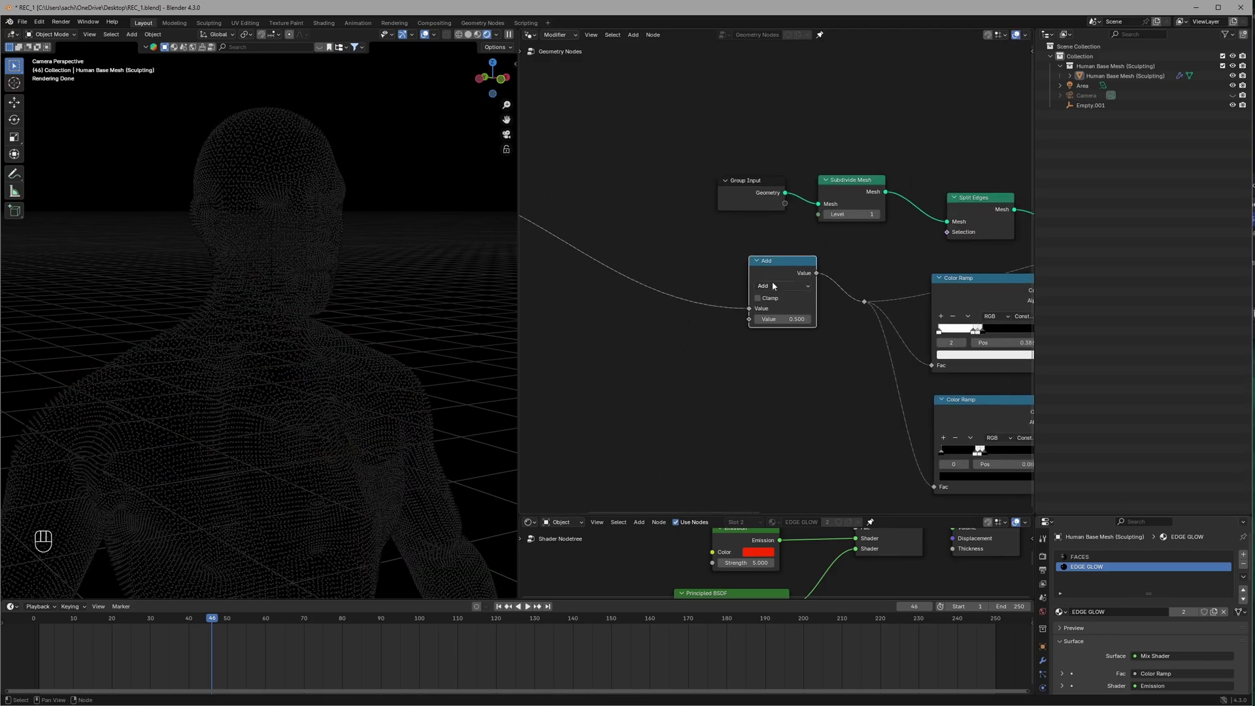
left_click(740, 365)
key("shift+a")
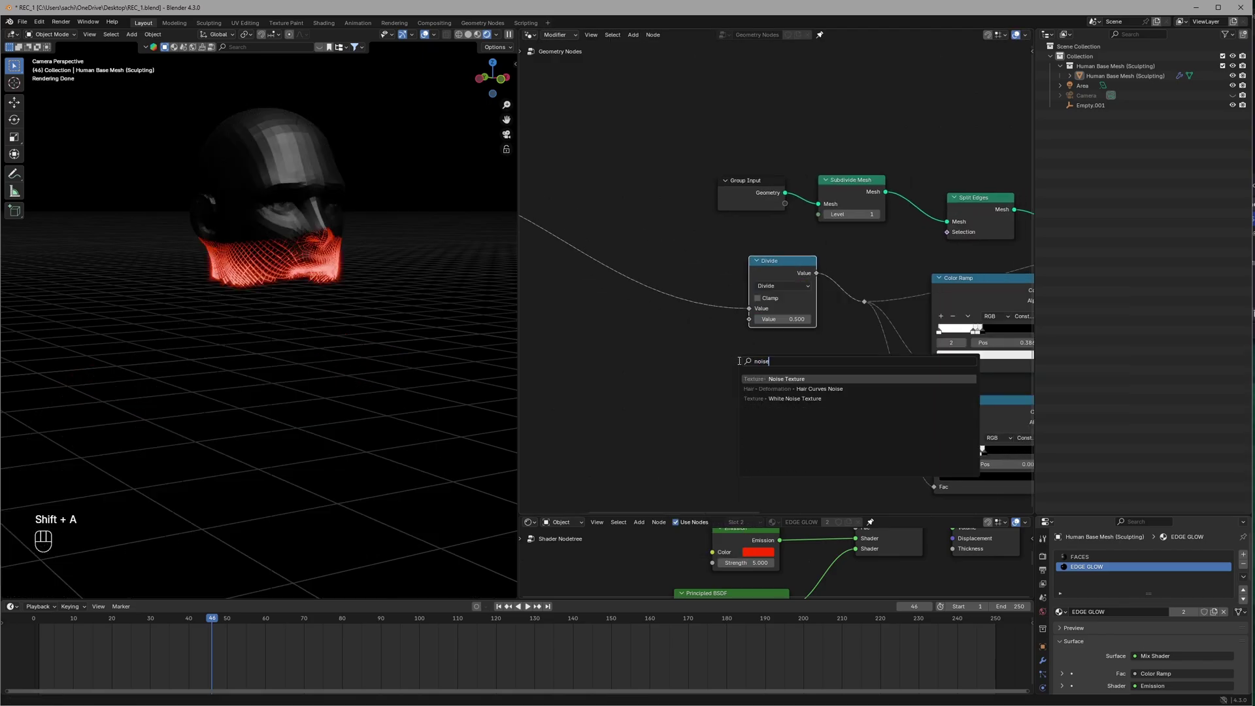
left_click(751, 345)
left_click_drag(836, 381, 865, 418)
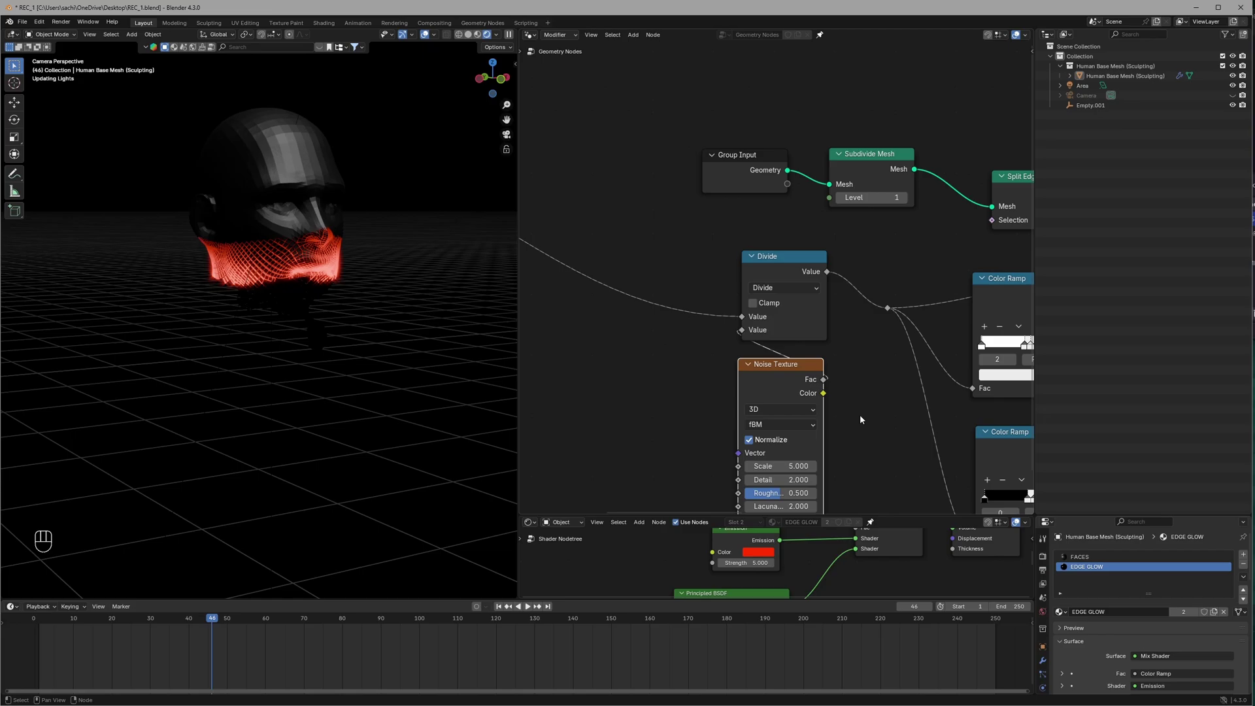
left_click(862, 415)
left_click(820, 396)
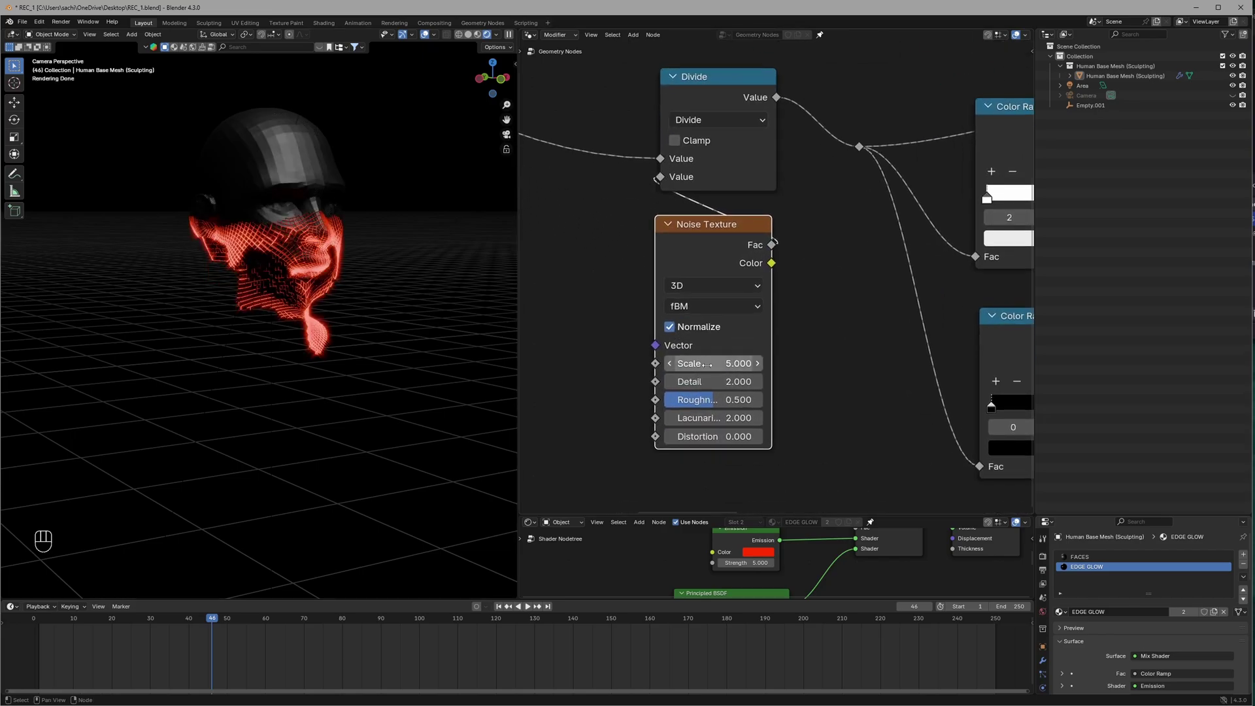
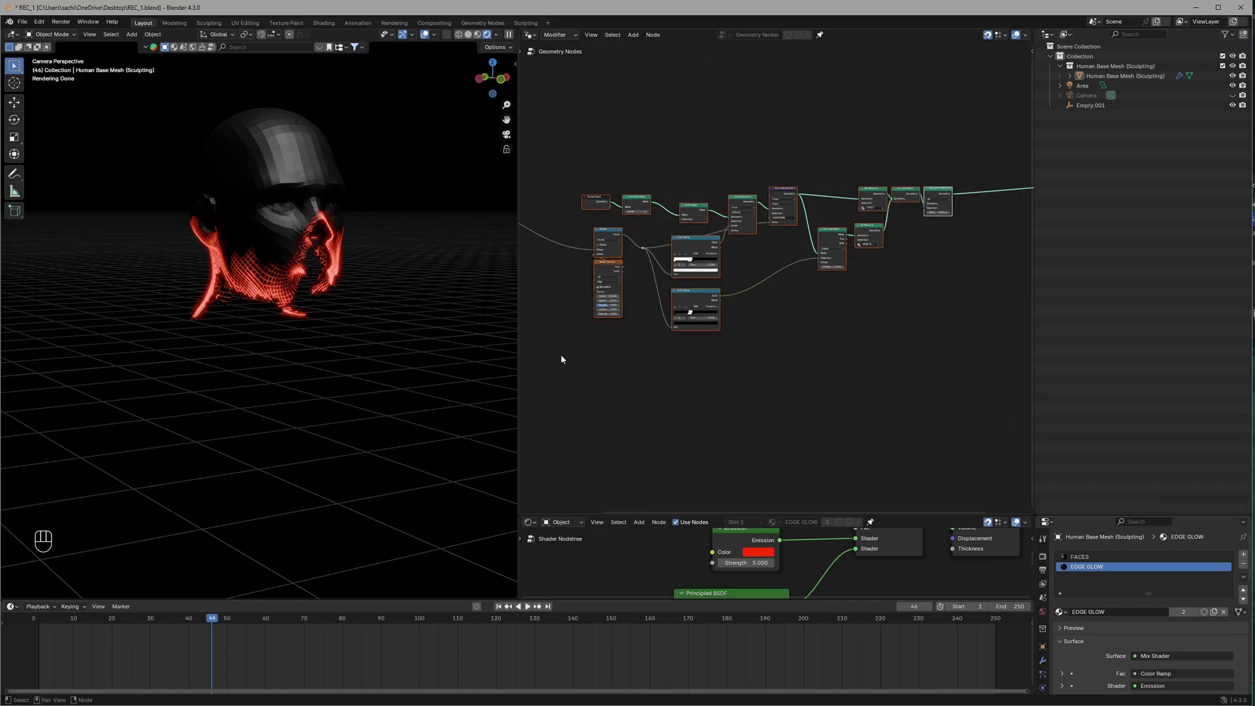
- Duplicate the whole voxel node setup with Shift+D and start wiring a Set Position node from Group Input
key("shift+d")
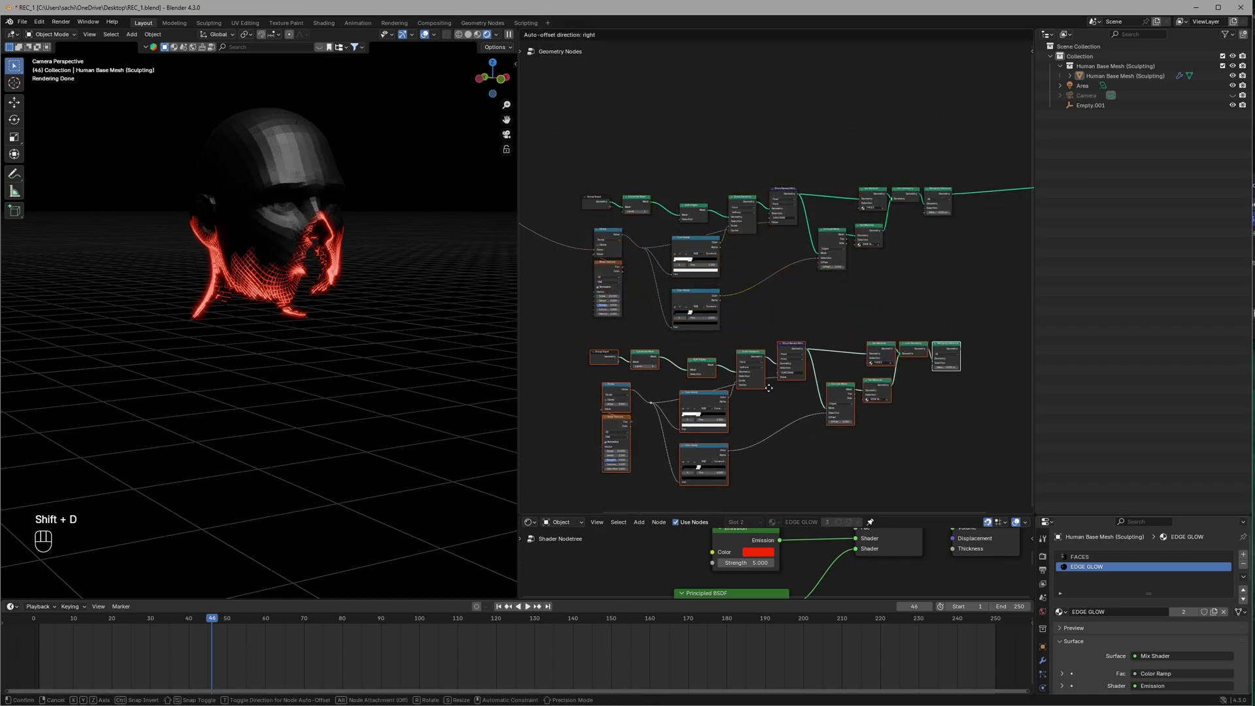
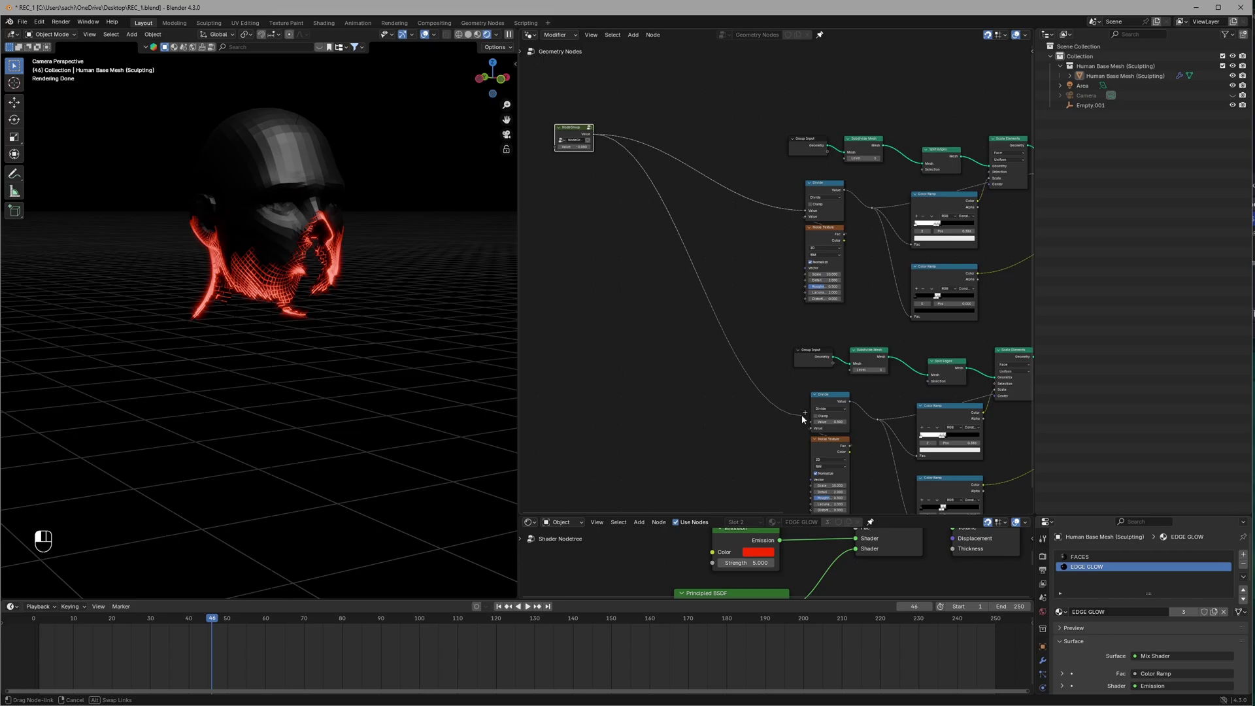
key("ctrl+s")
left_click(775, 375)
left_click_drag(820, 427, 775, 358)
key("x")
key("shift+a")
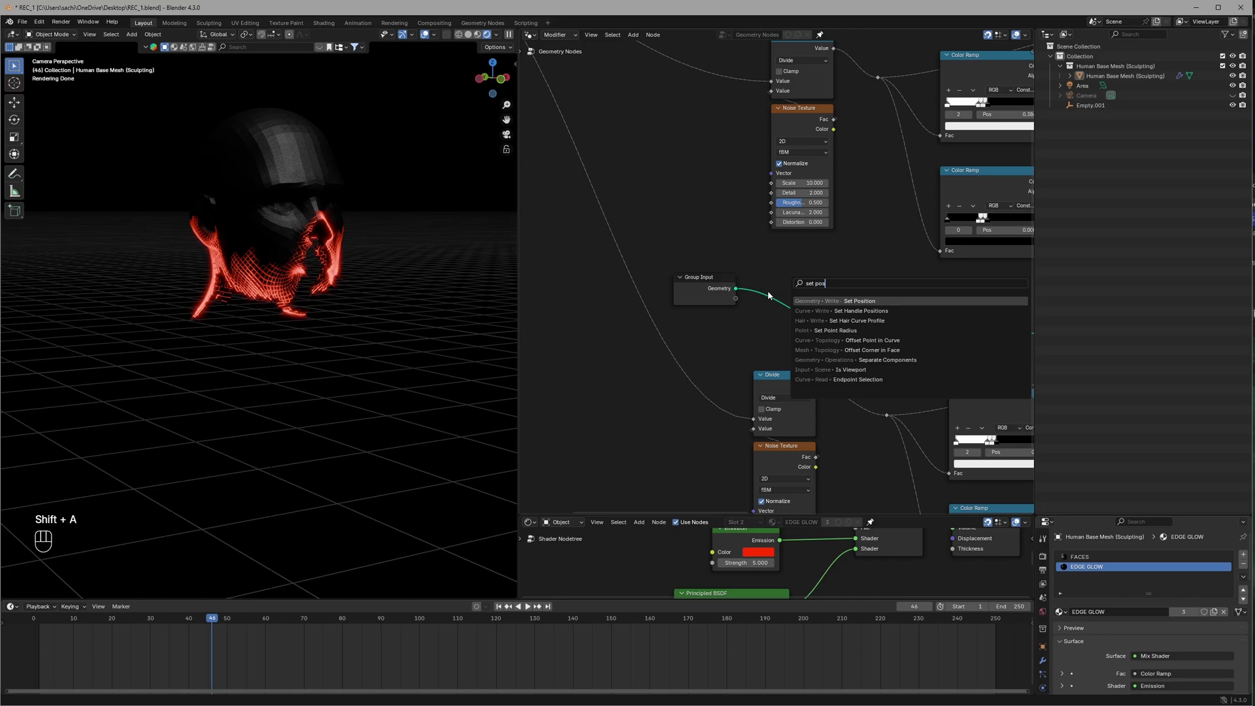
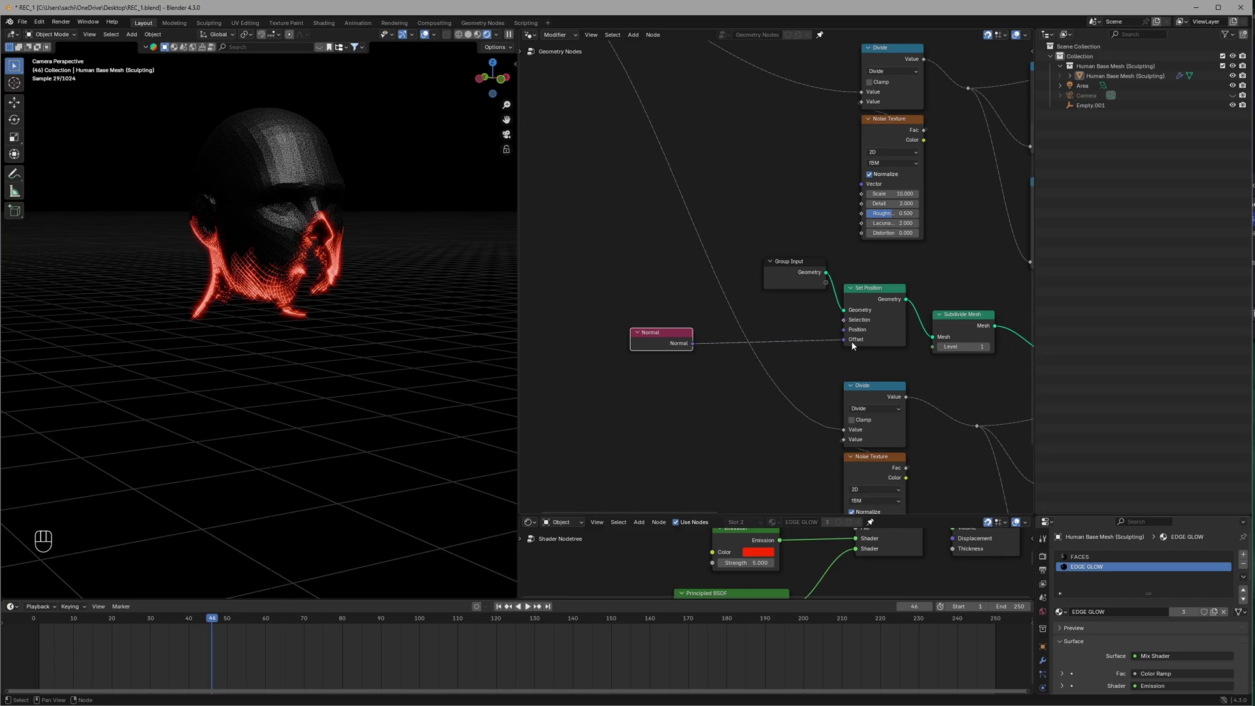
- Add a Vector Math Scale node between Normal and the Set Position Offset, scaled -0.010
left_click(958, 373)
key("BackSpace")
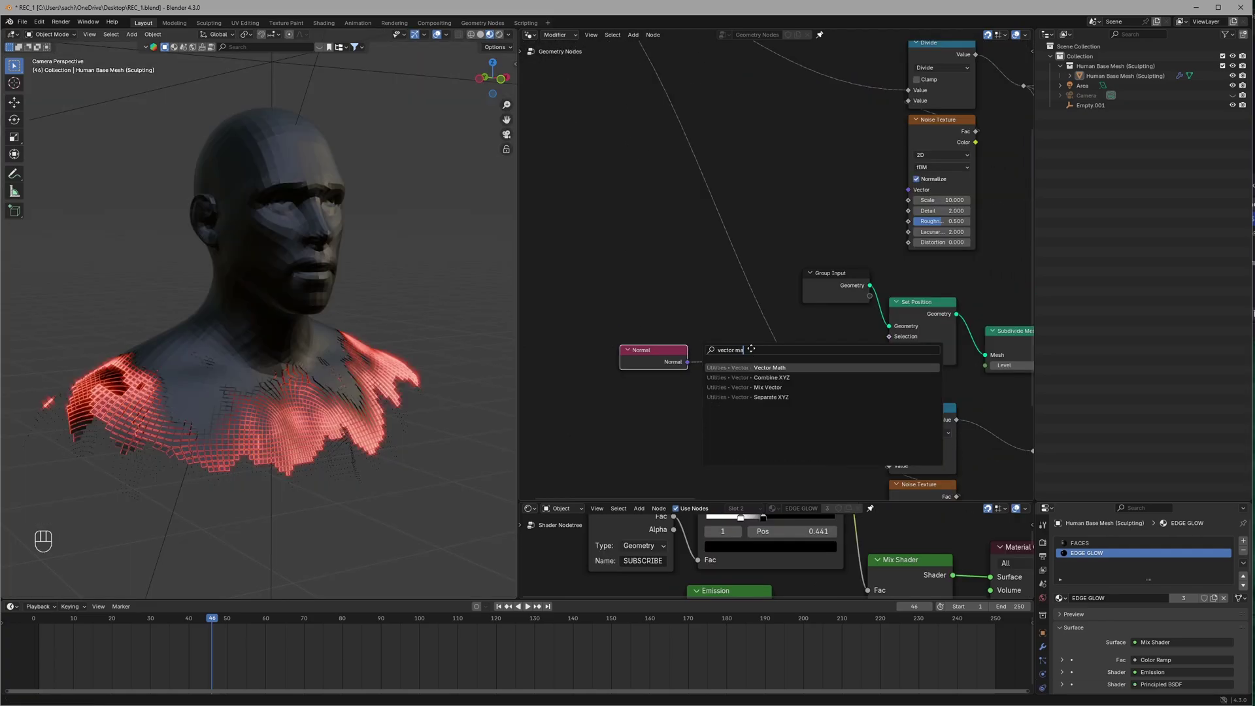
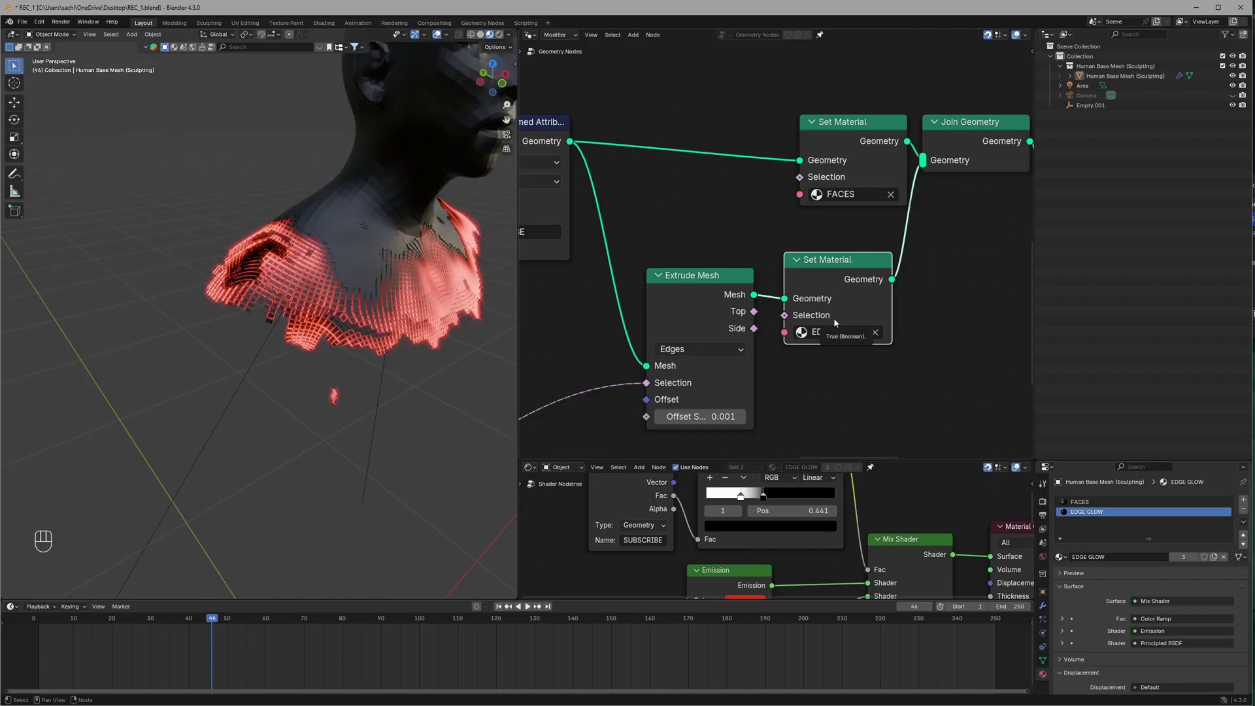
- Assign the EDGE GLOW material in the lower Set Material node and switch to rendered camera view
left_click(930, 352)
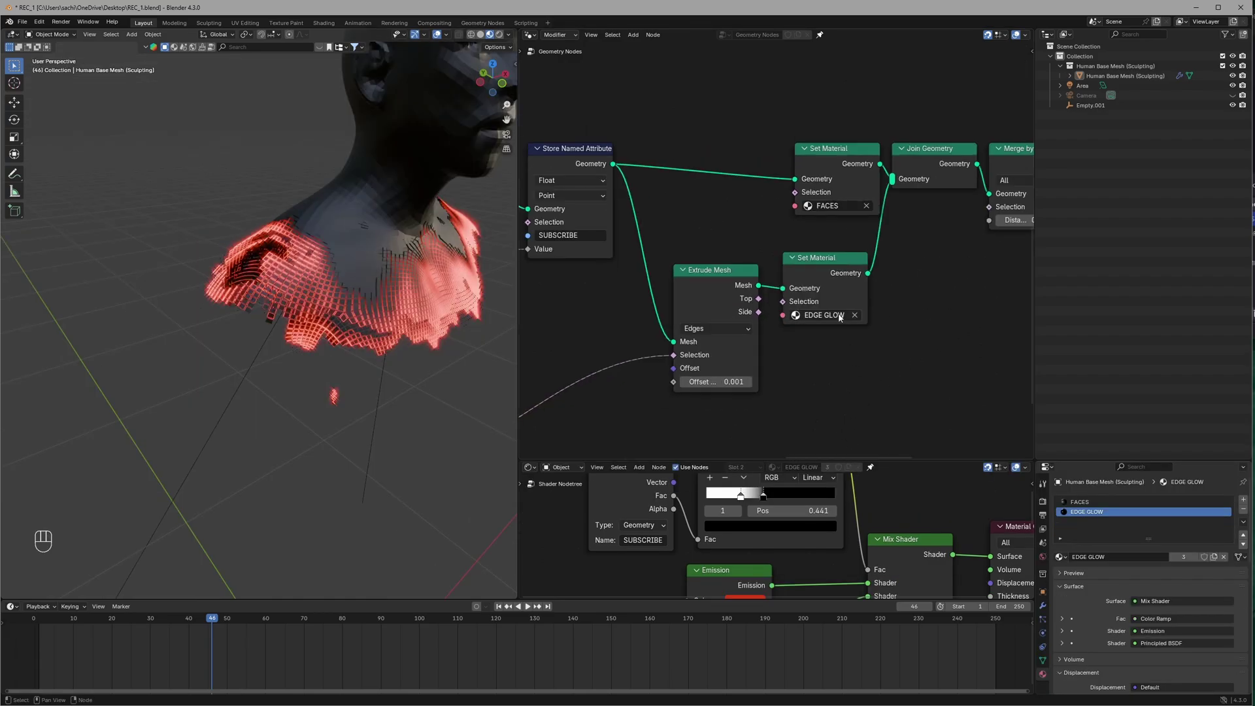
left_click(833, 296)
left_click(1091, 514)
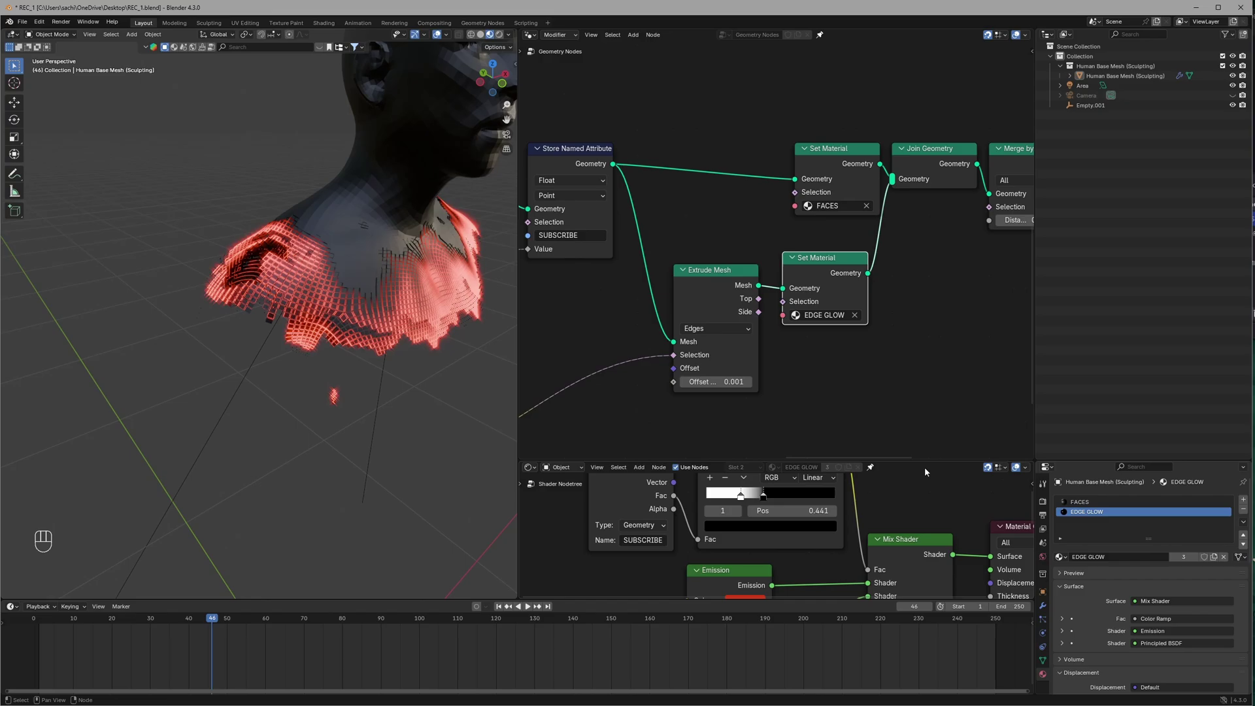
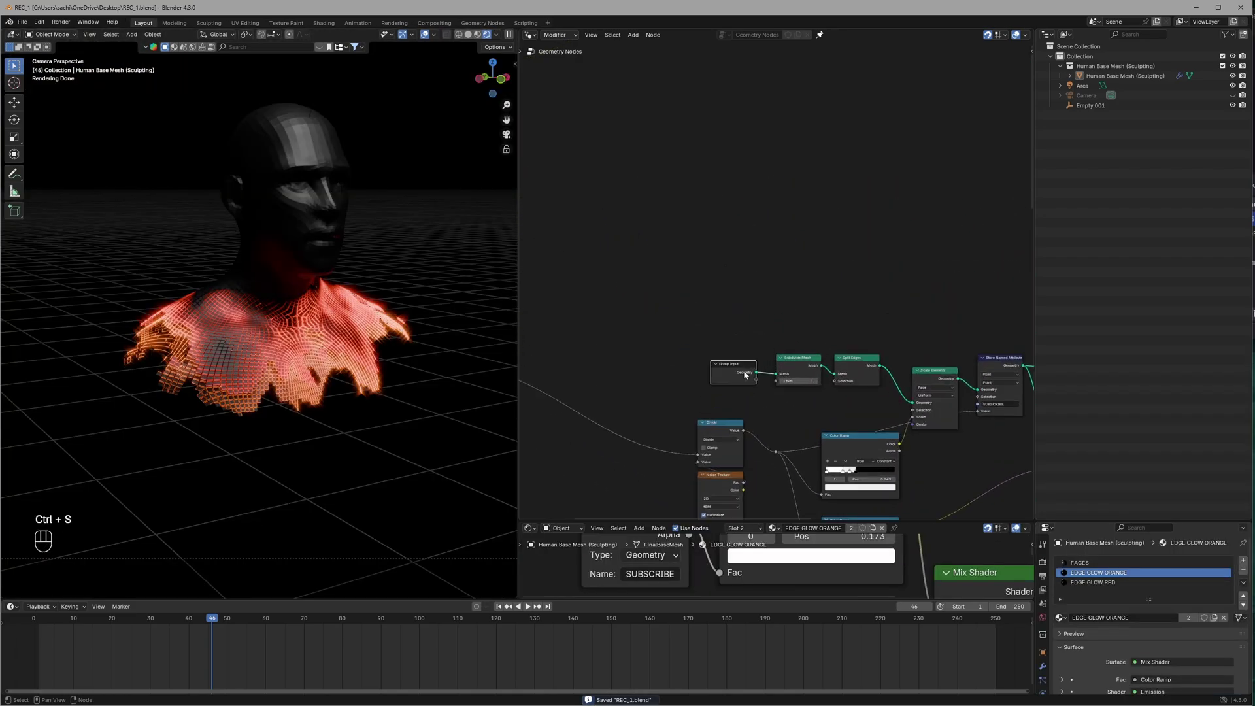
- Start a new chain from Group Input with Mesh to Volume at density 7 and 100 voxels
left_click(734, 369)
left_click_drag(764, 332, 723, 381)
key("shift+d")
left_click(730, 249)
left_click(807, 262)
left_click(792, 296)
left_click_drag(743, 253, 825, 246)
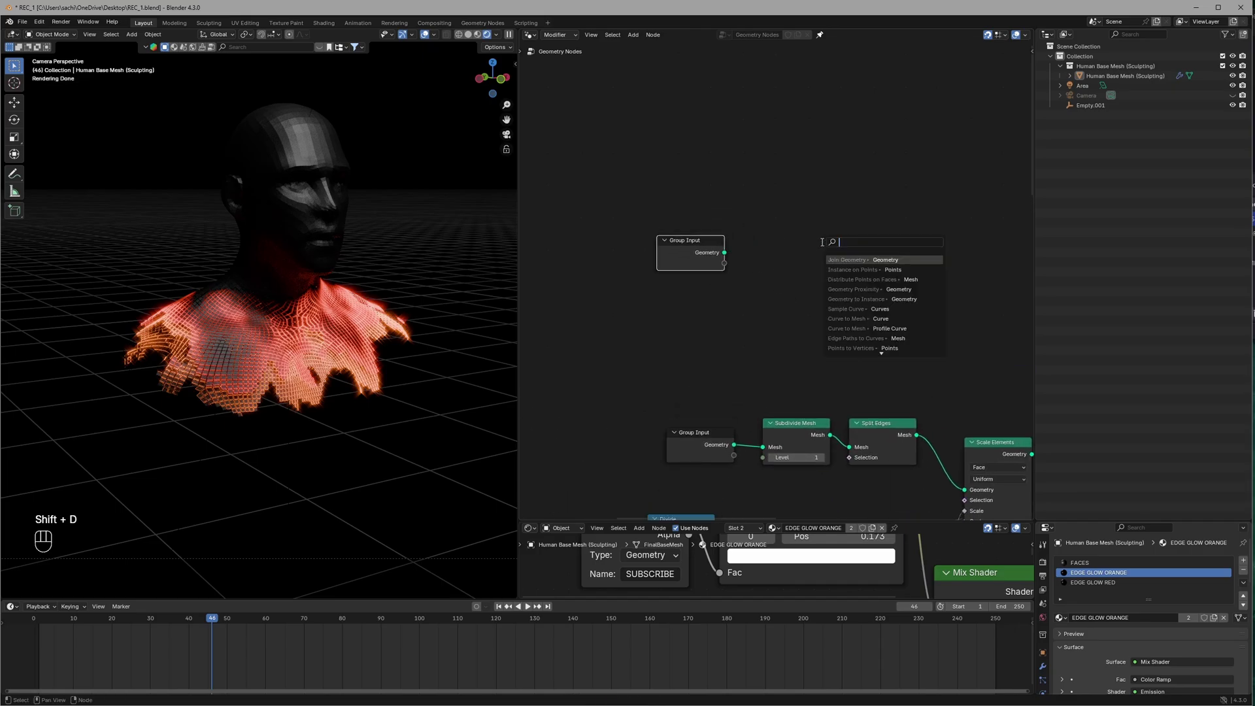
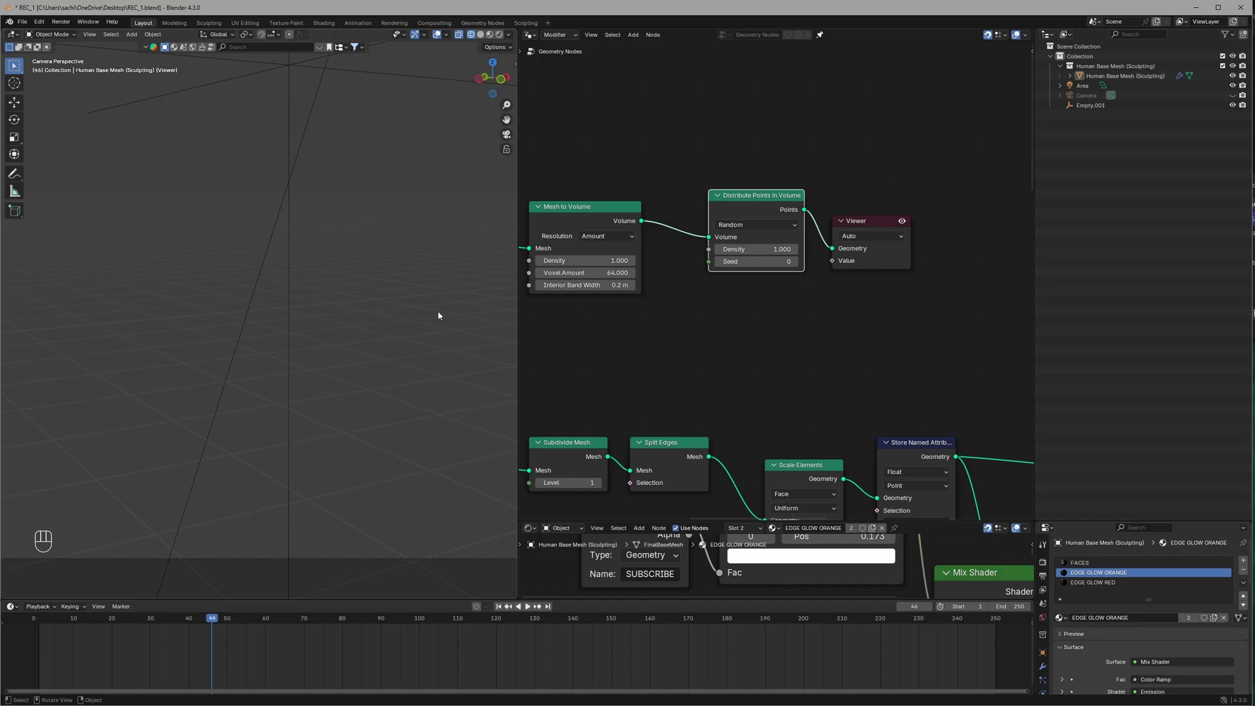
key("ctrl+s")
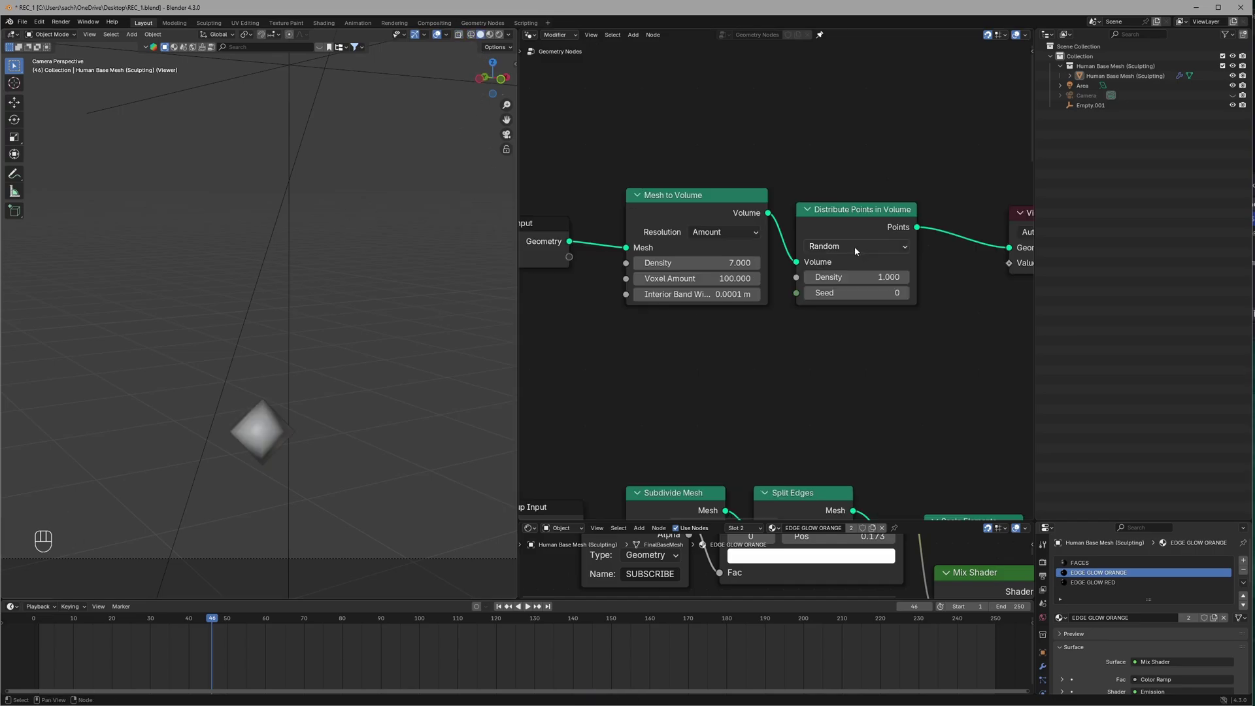
- Distribute points in the volume as a Grid at 0.007 spacing with threshold 7
left_click_drag(860, 252, 848, 285)
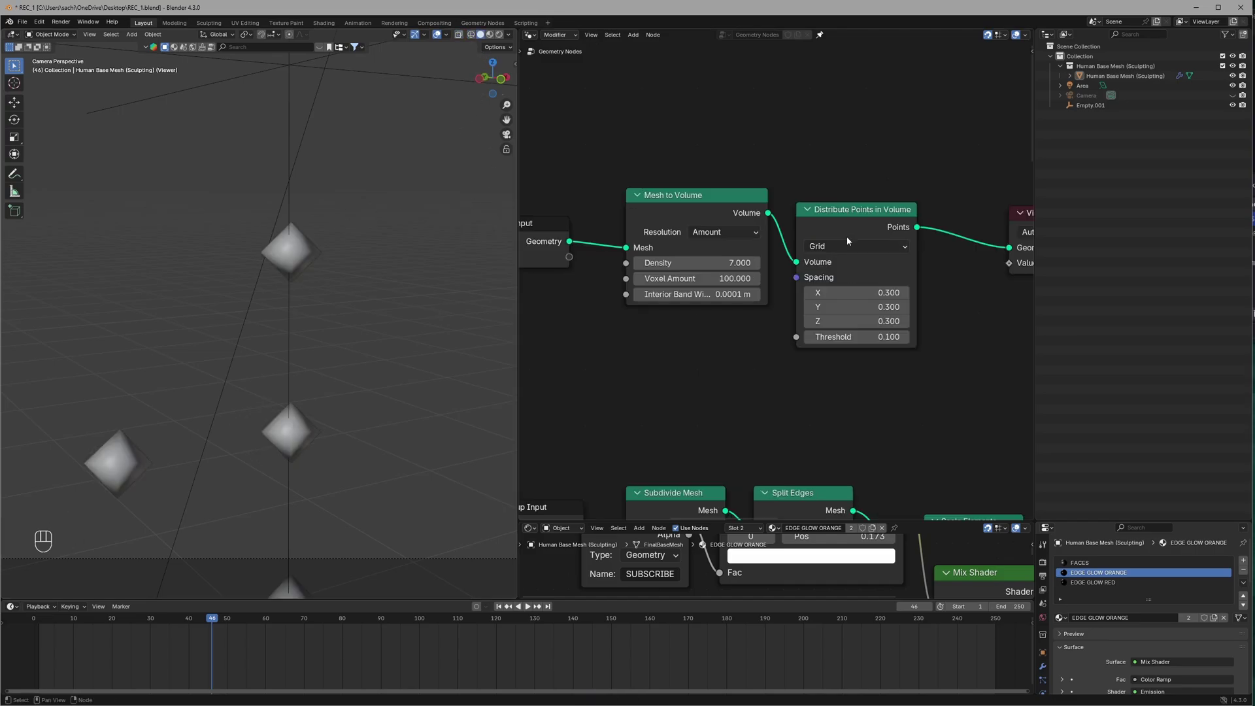
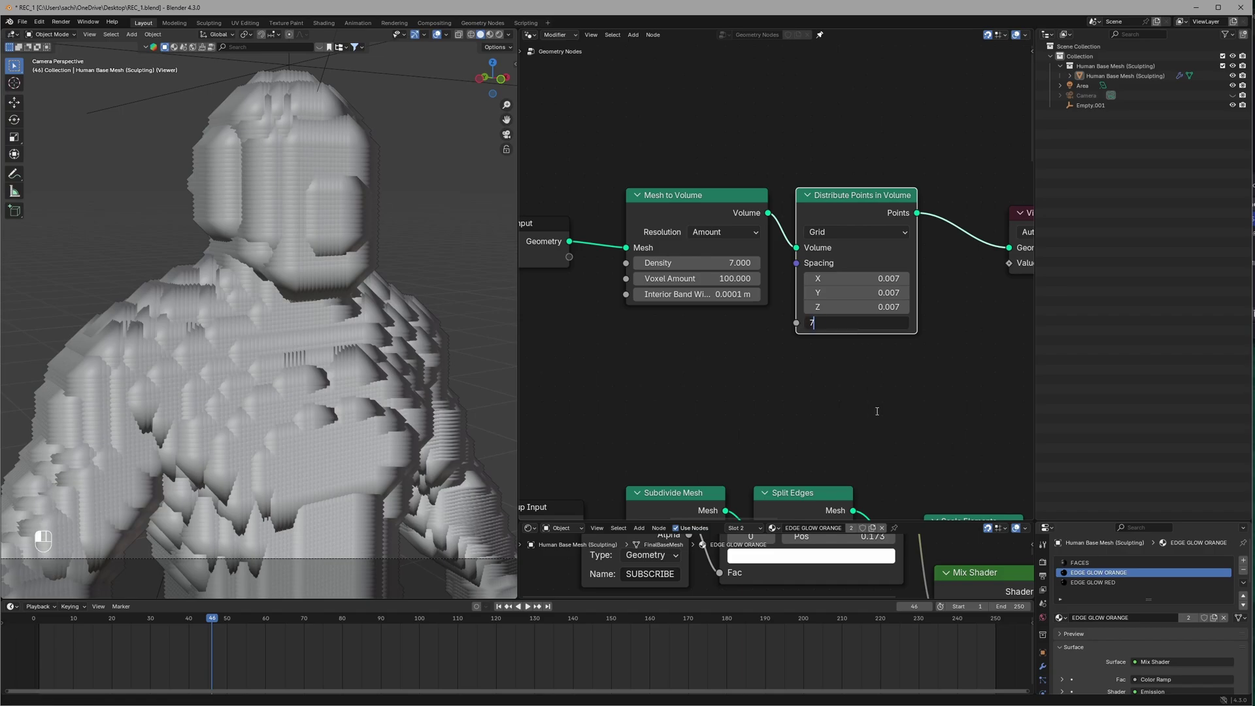
key("ctrl+s")
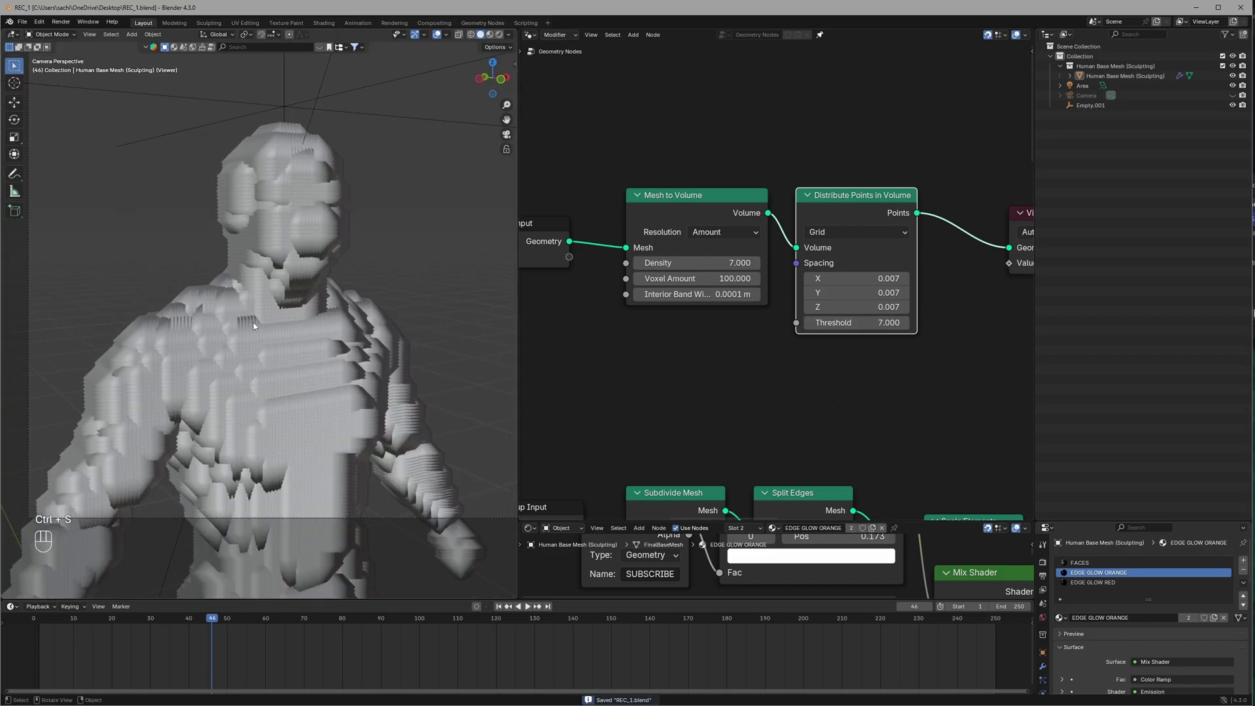
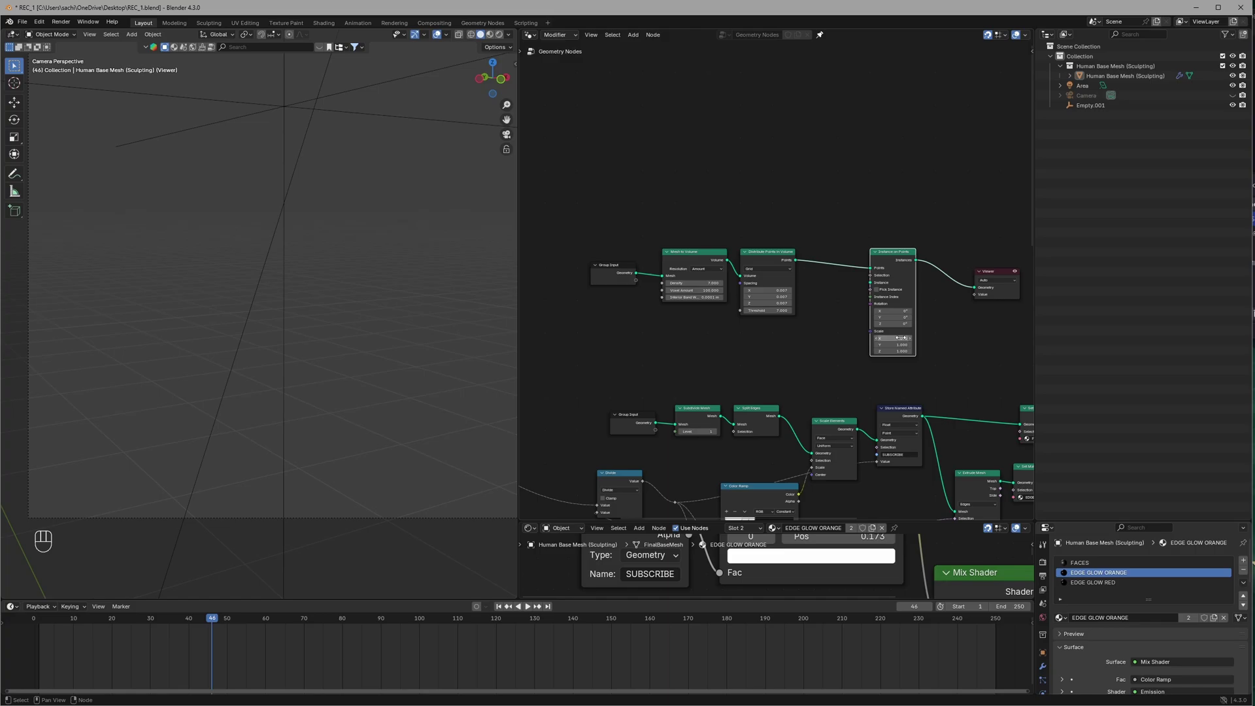
- Instance a 0.007 m Cube on the grid points and wire a Color Ramp into the instance Scale
key("shift+a")
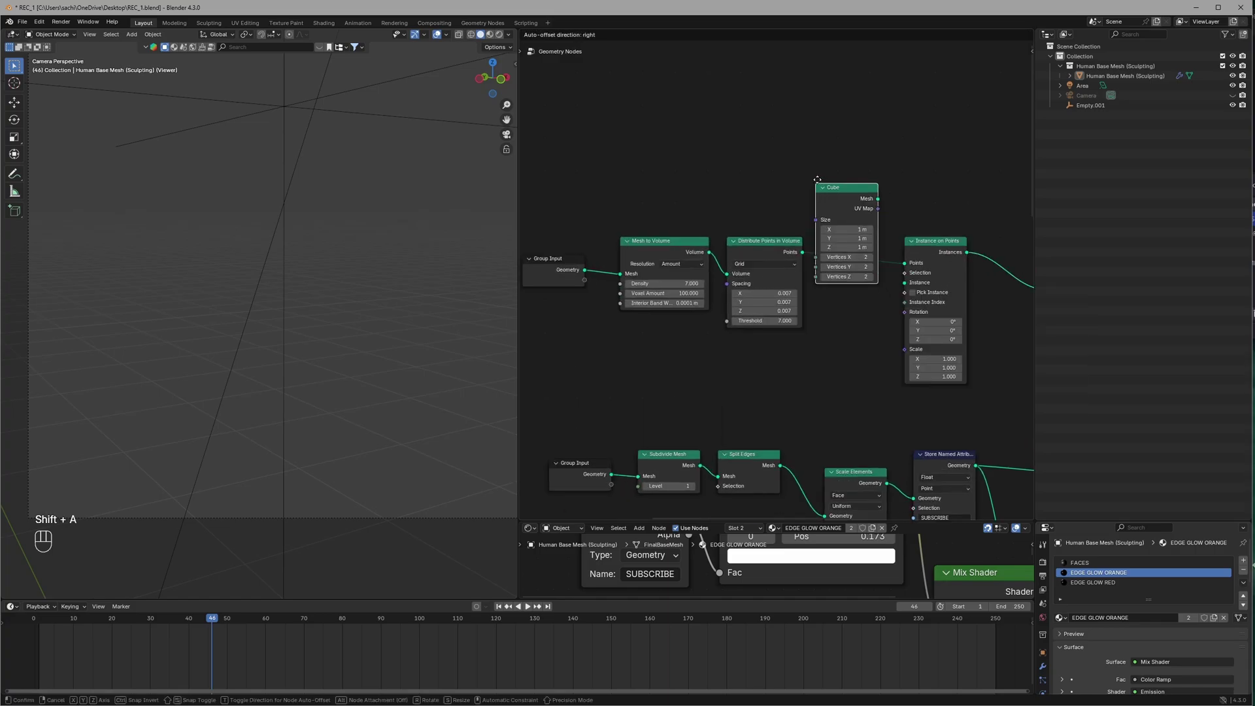
left_click(823, 129)
left_click_drag(890, 144, 770, 298)
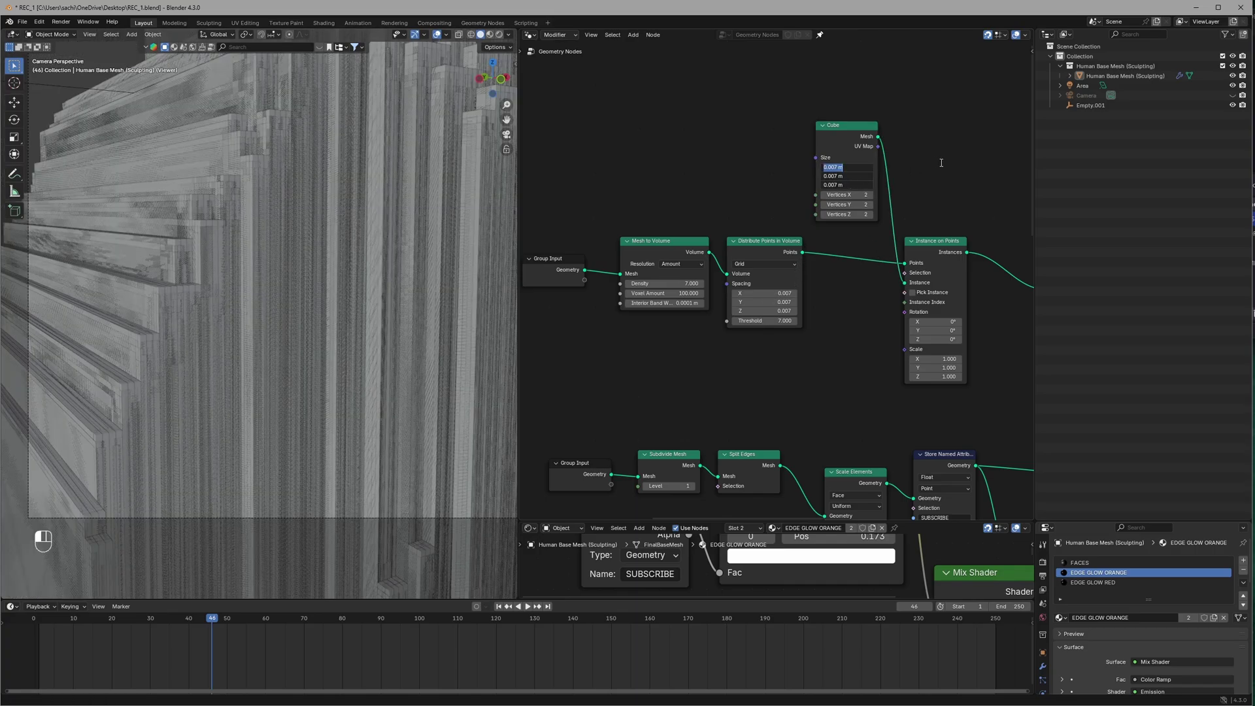
left_click_drag(242, 349, 673, 370)
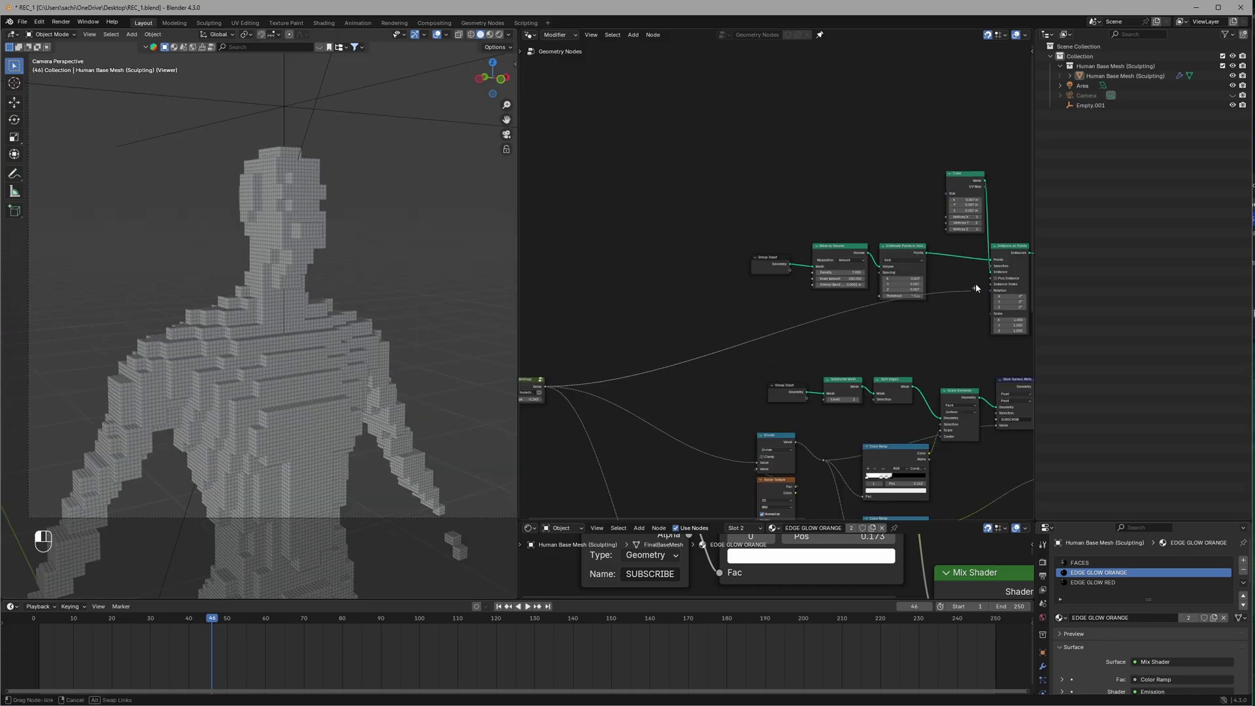
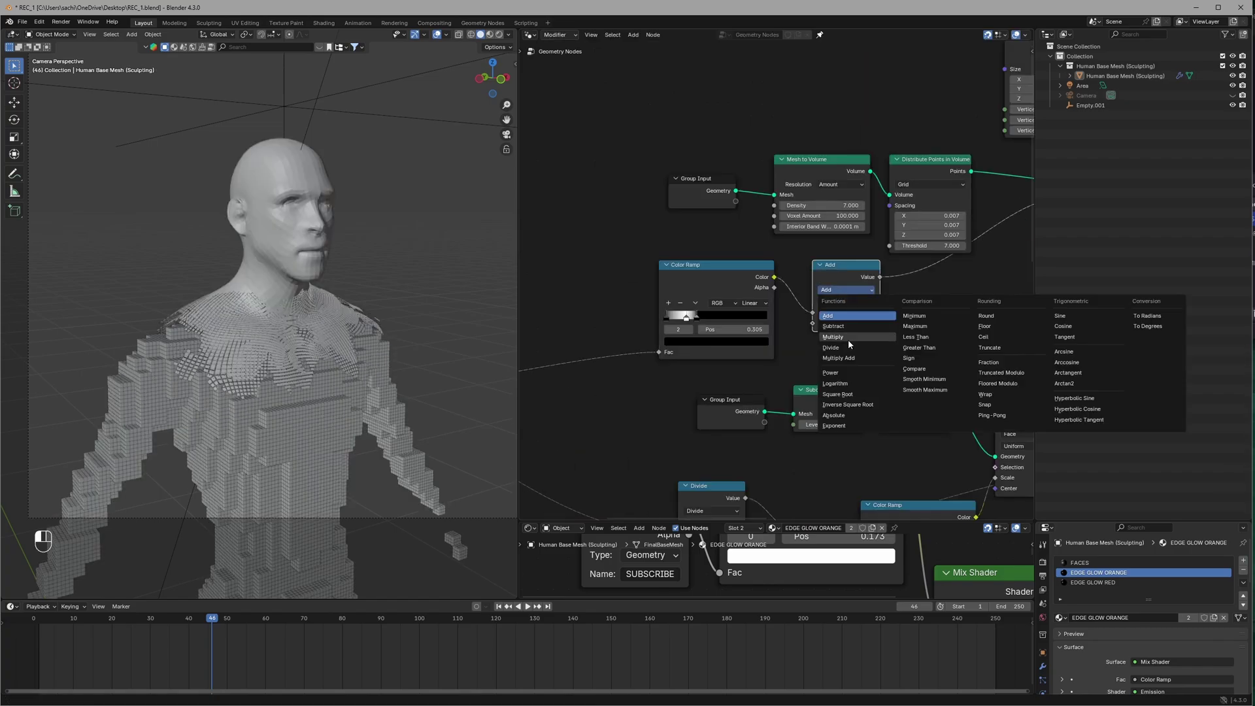
- Drive cube scale with a Multiply math node and a Noise Texture at scale 100 through the Color Ramp
left_click_drag(852, 343, 1009, 283)
key("shift+a")
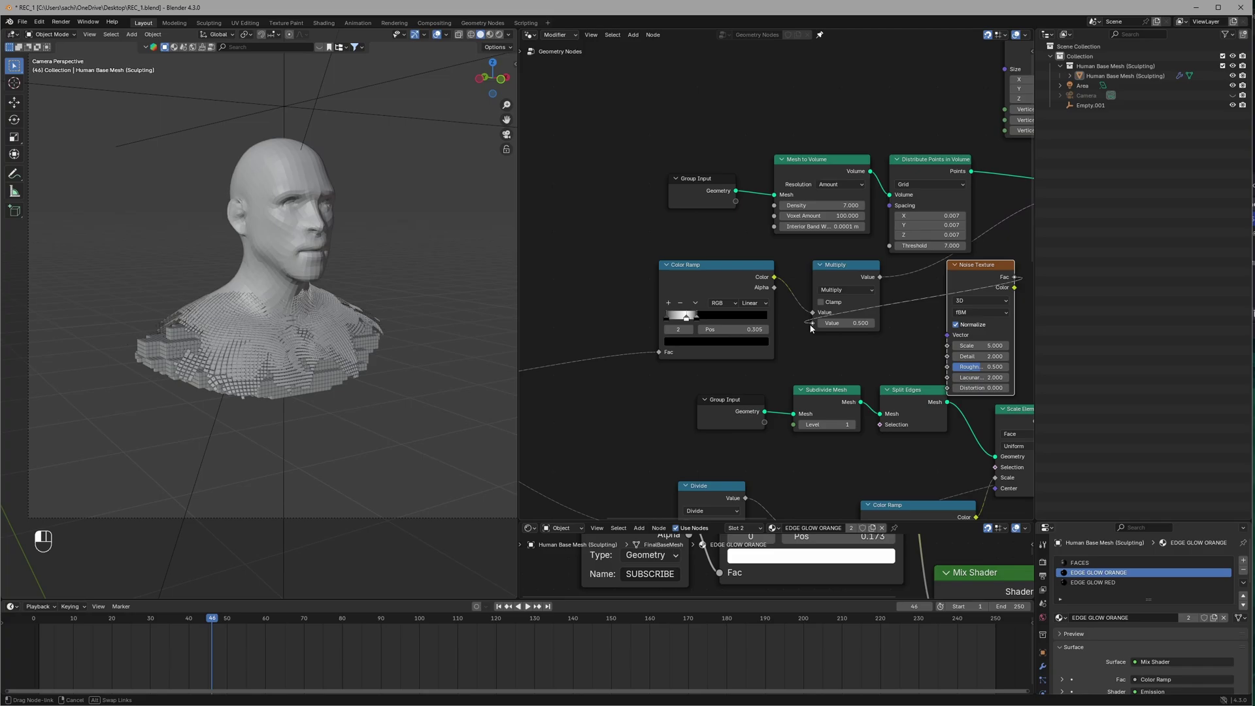
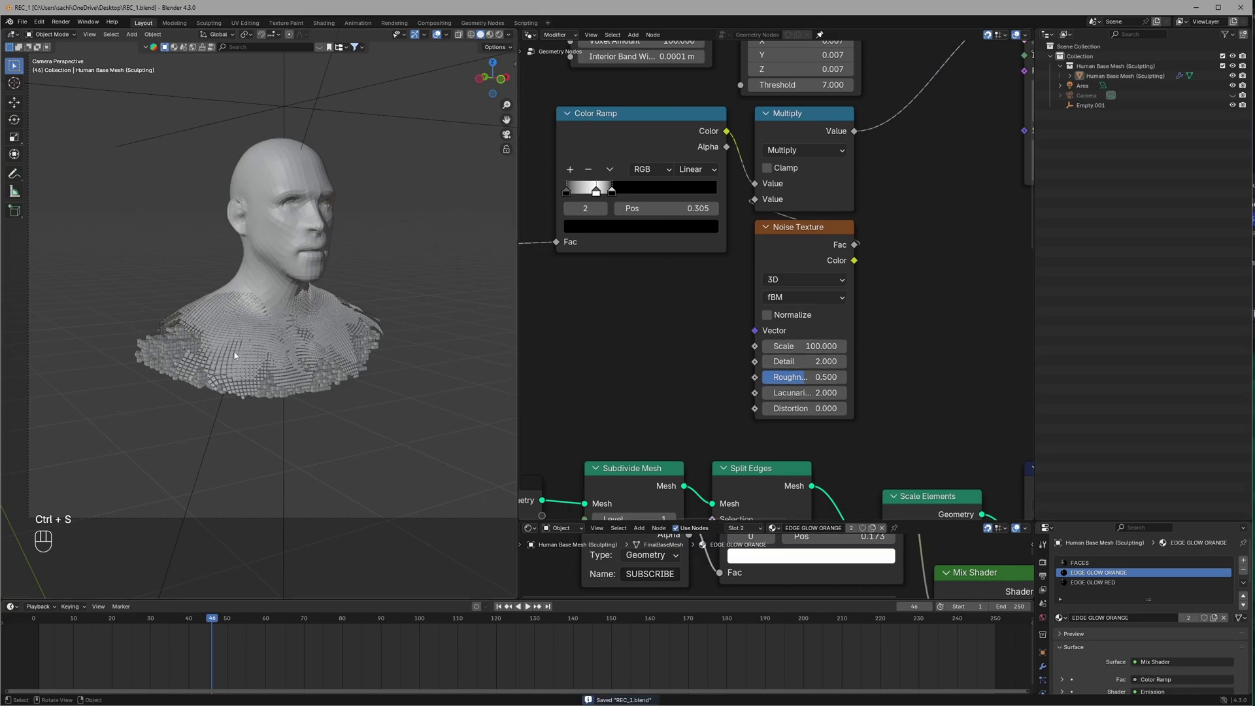
key("ctrl+s")
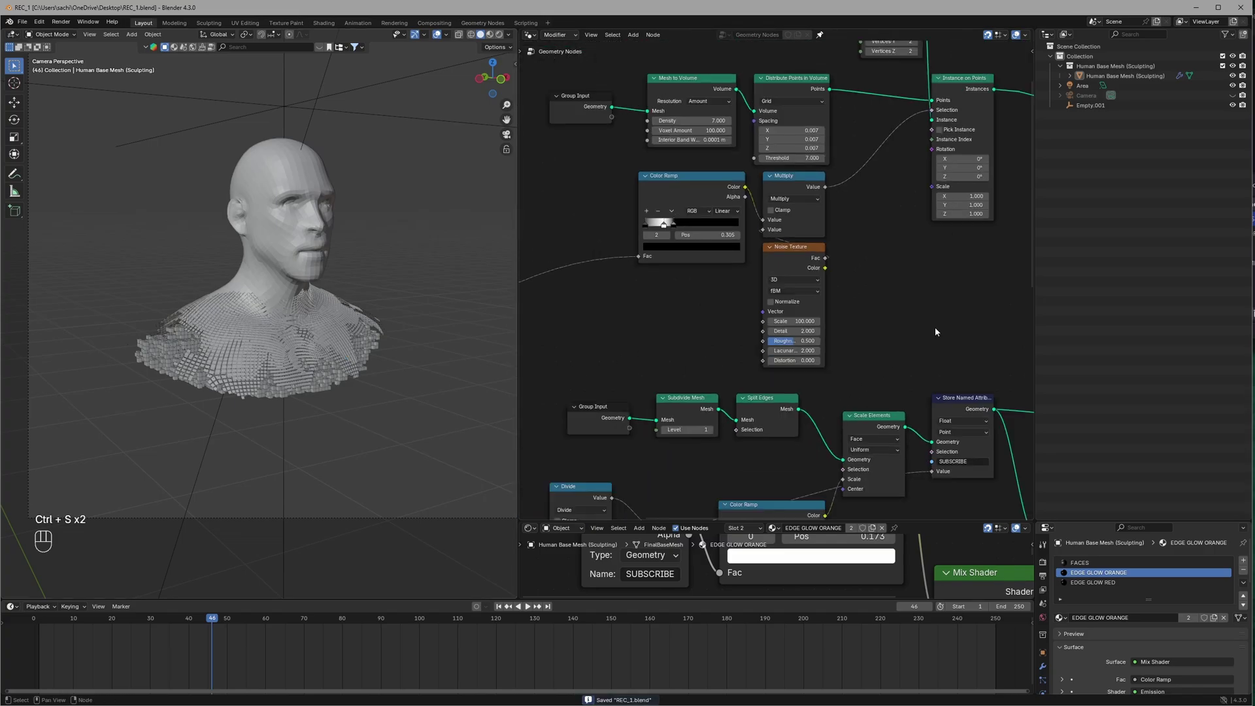
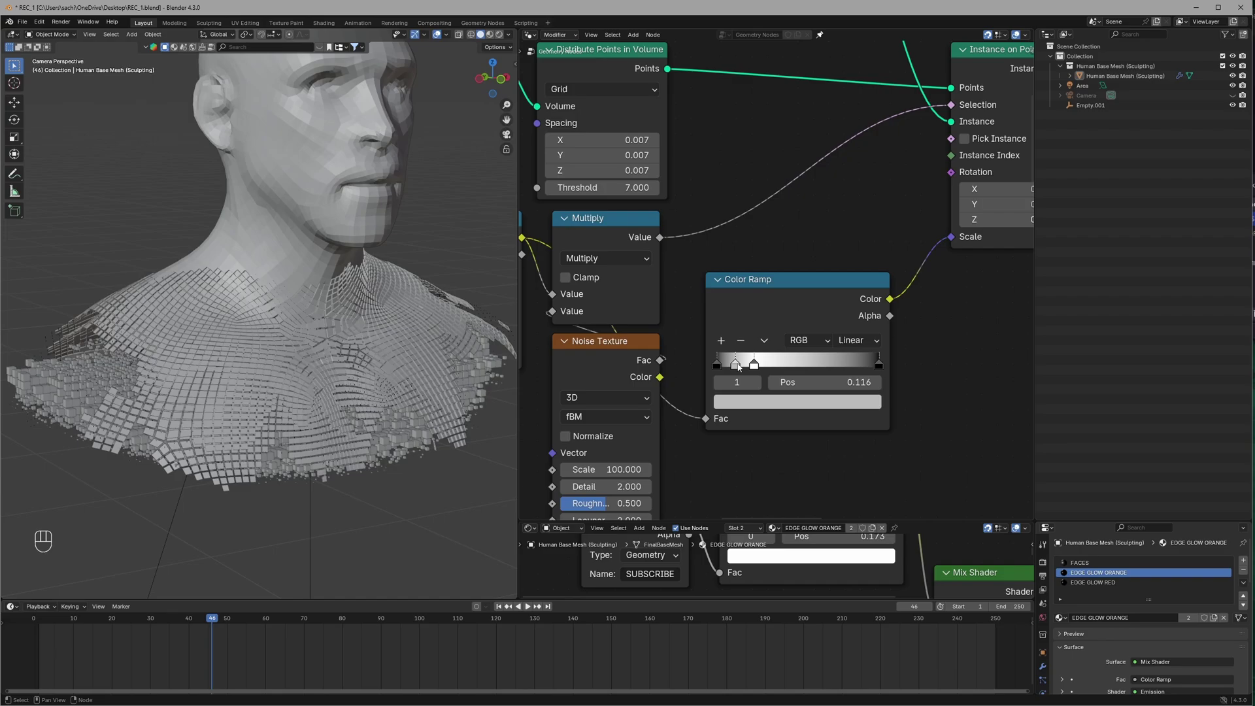
middle_click(849, 368)
middle_click(835, 368)
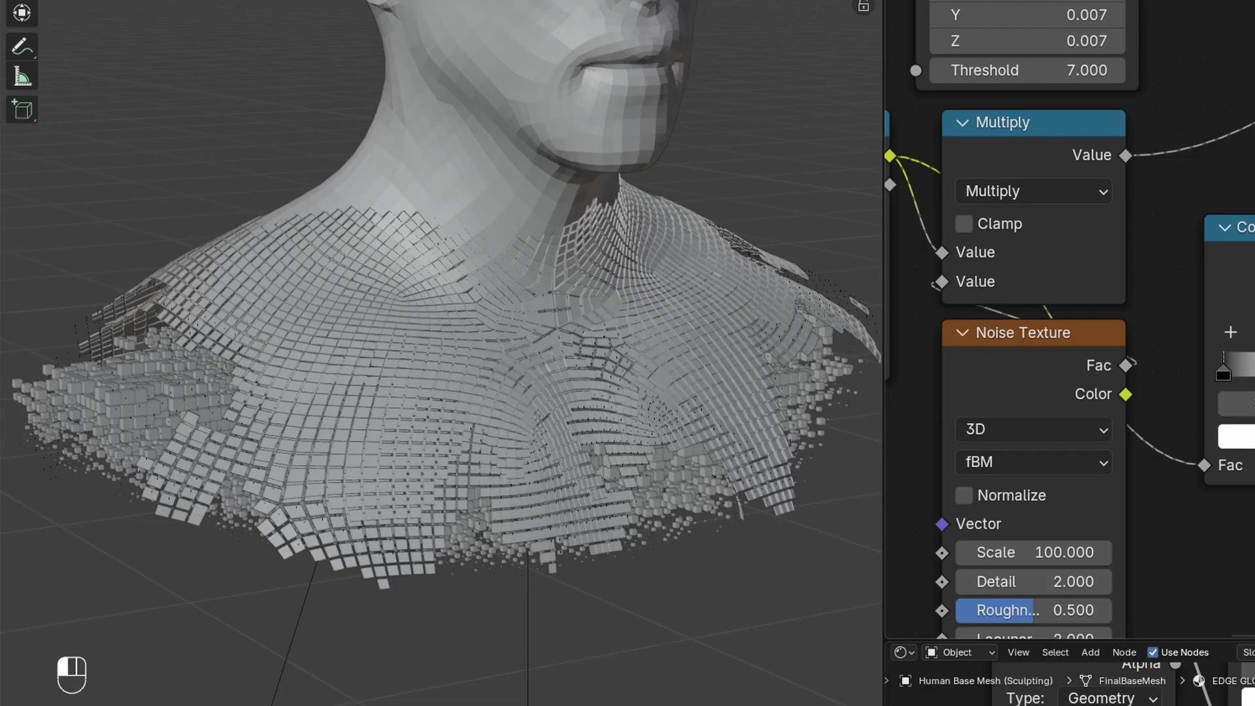
- Add Set Material after cube instancing with a new SMALL CUBE material using an orange Emission surface at strength 4
key("shift+a")
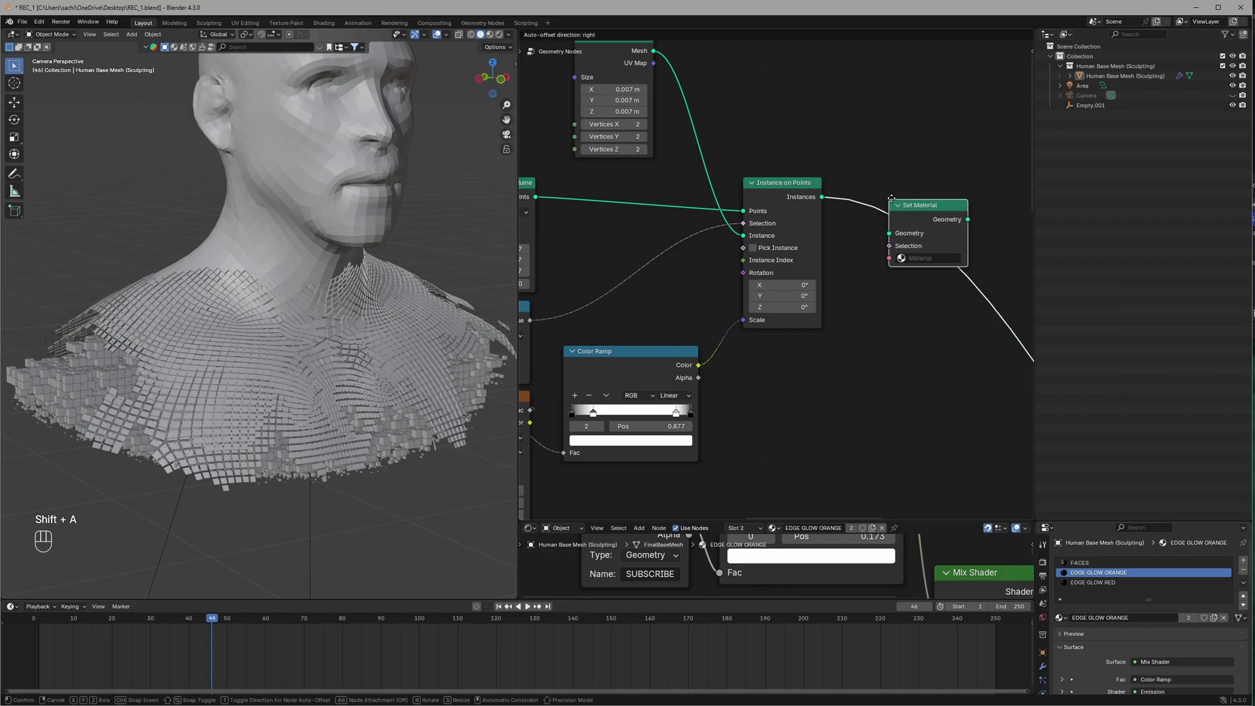
left_click_drag(909, 250, 915, 272)
left_click(961, 299)
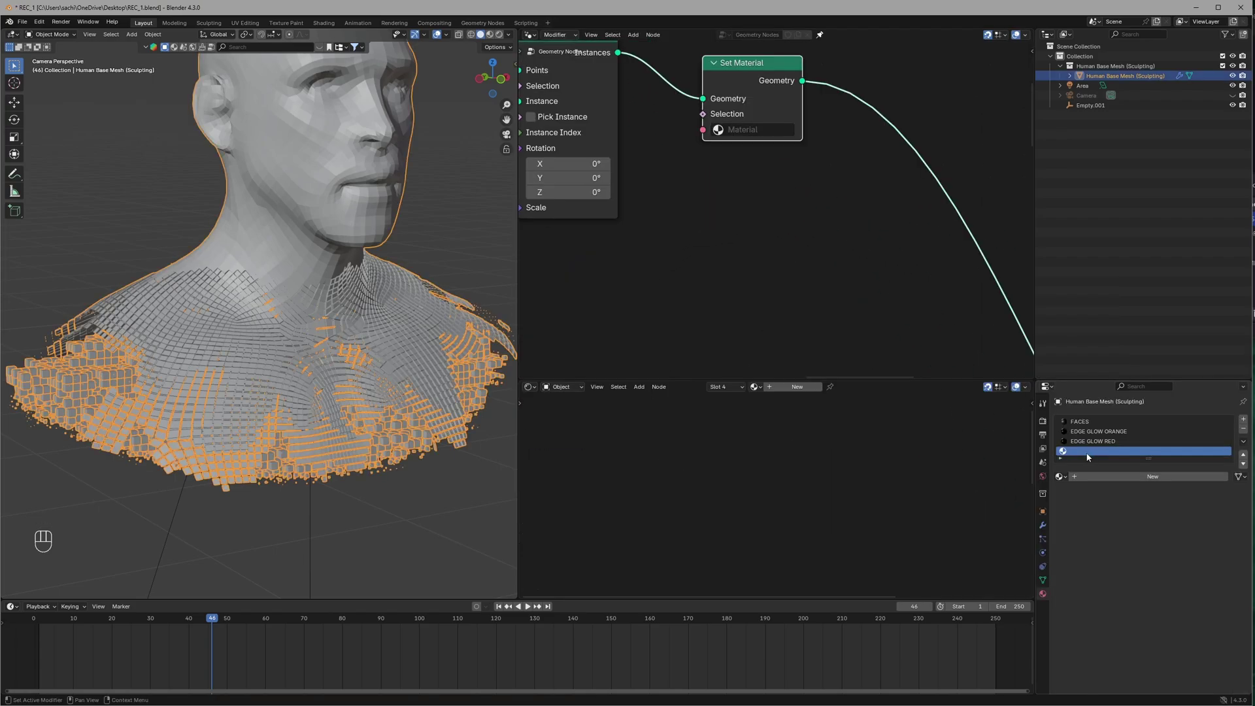
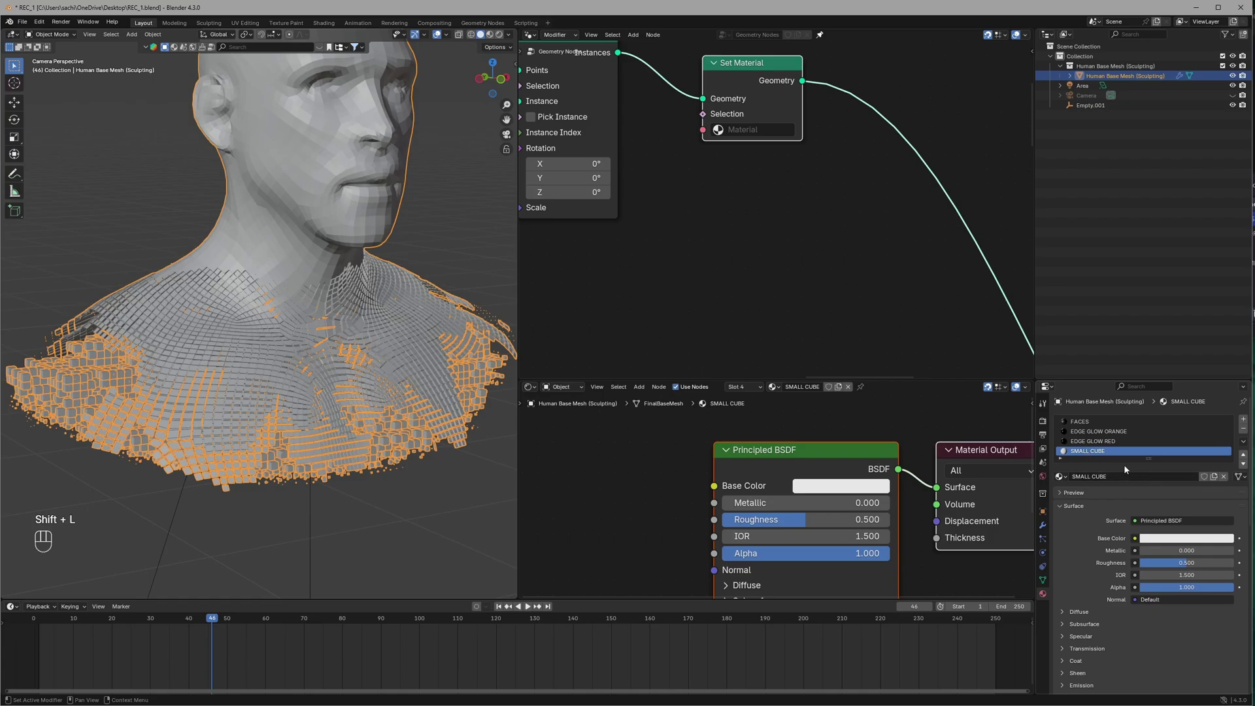
left_click(1166, 528)
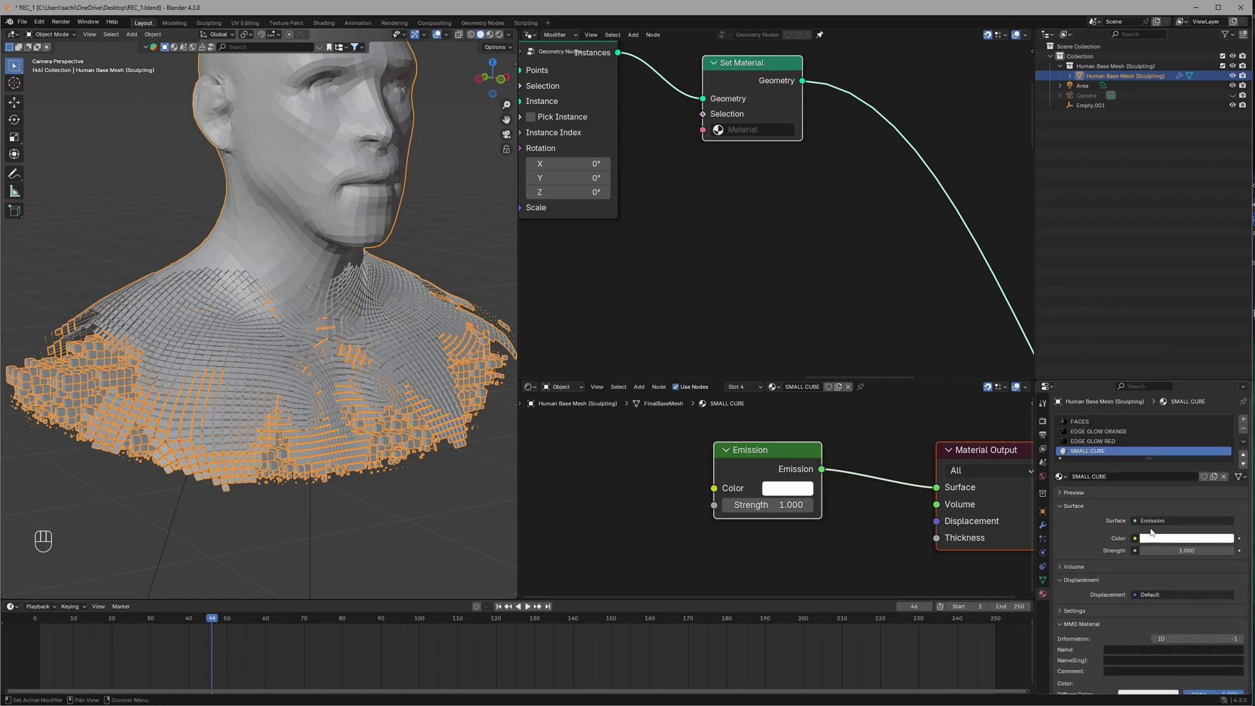
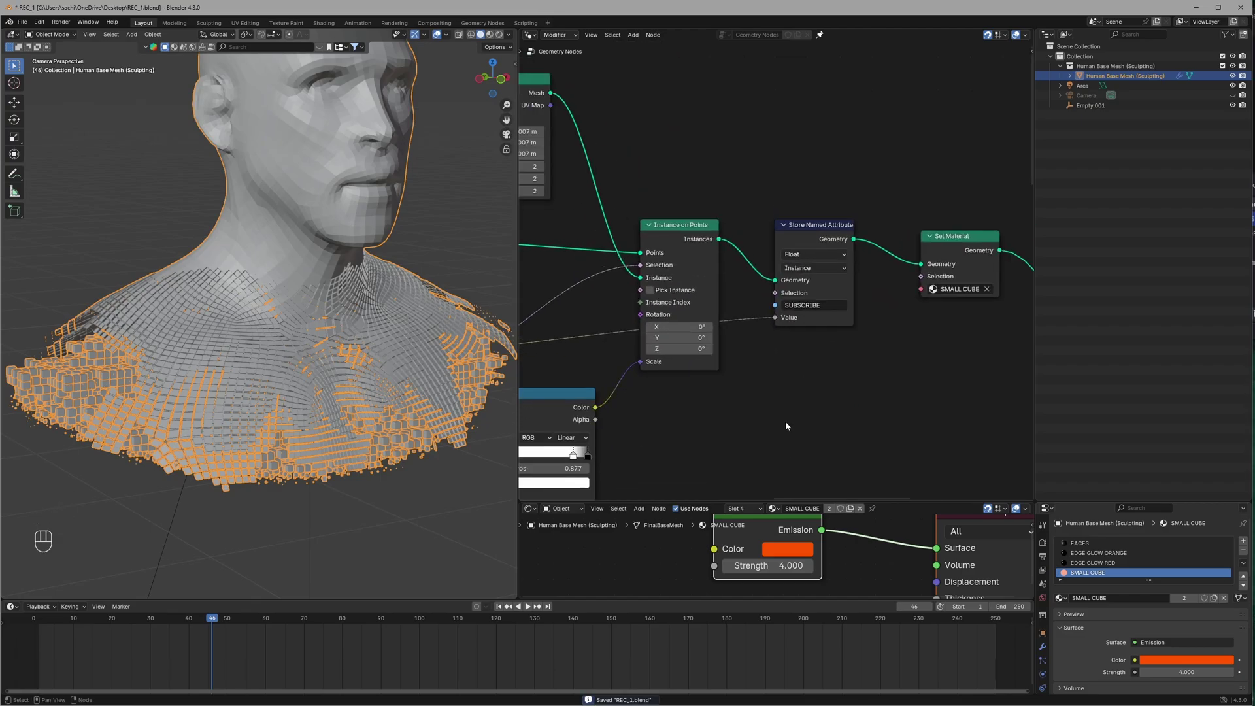
- Rebuild SMALL CUBE in the Shader Editor as a Voronoi-driven mix of Emission and Principled BSDF
key("shift+a")
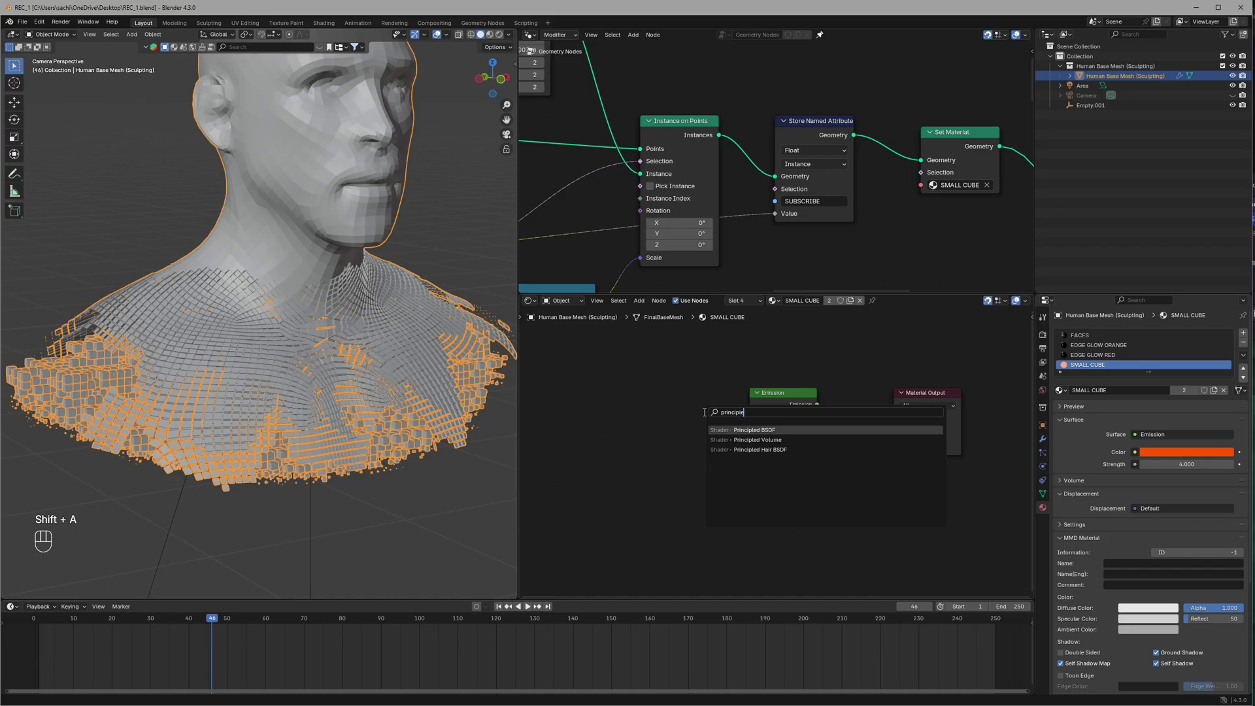
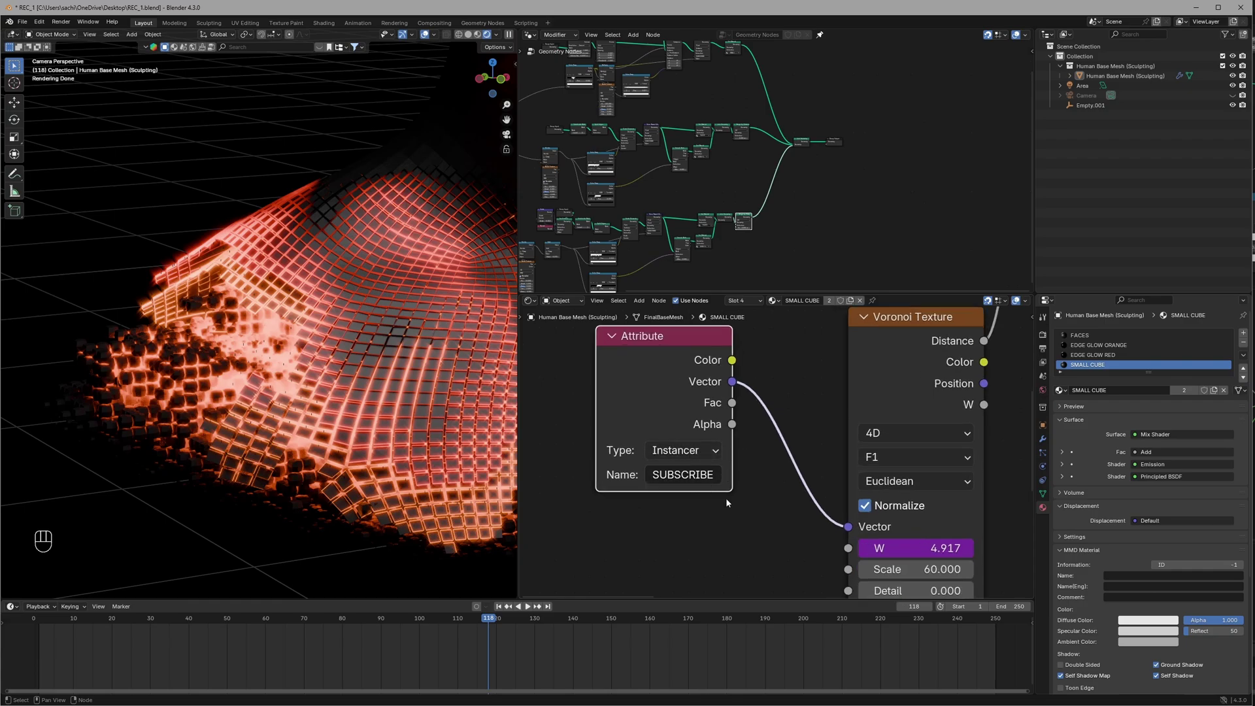
- Play the timeline to preview the glowing red cubes, stop playback, and save the file
key("space")
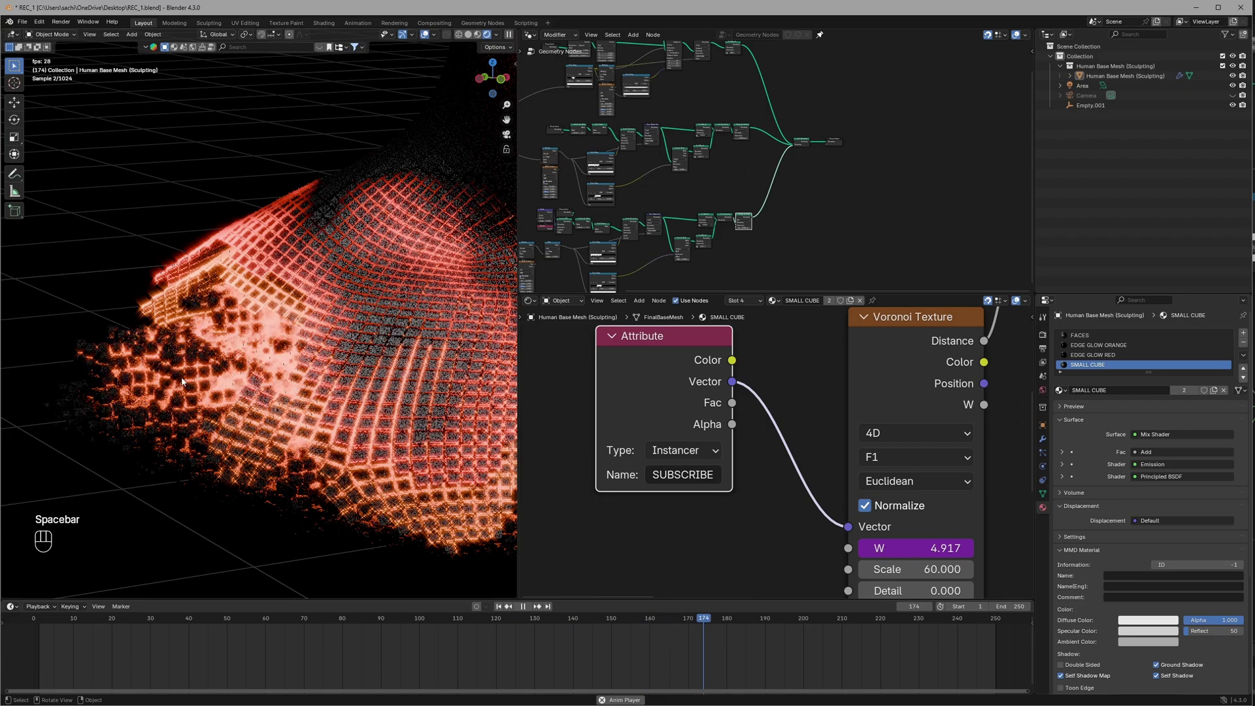
key("space")
key("ctrl+s")
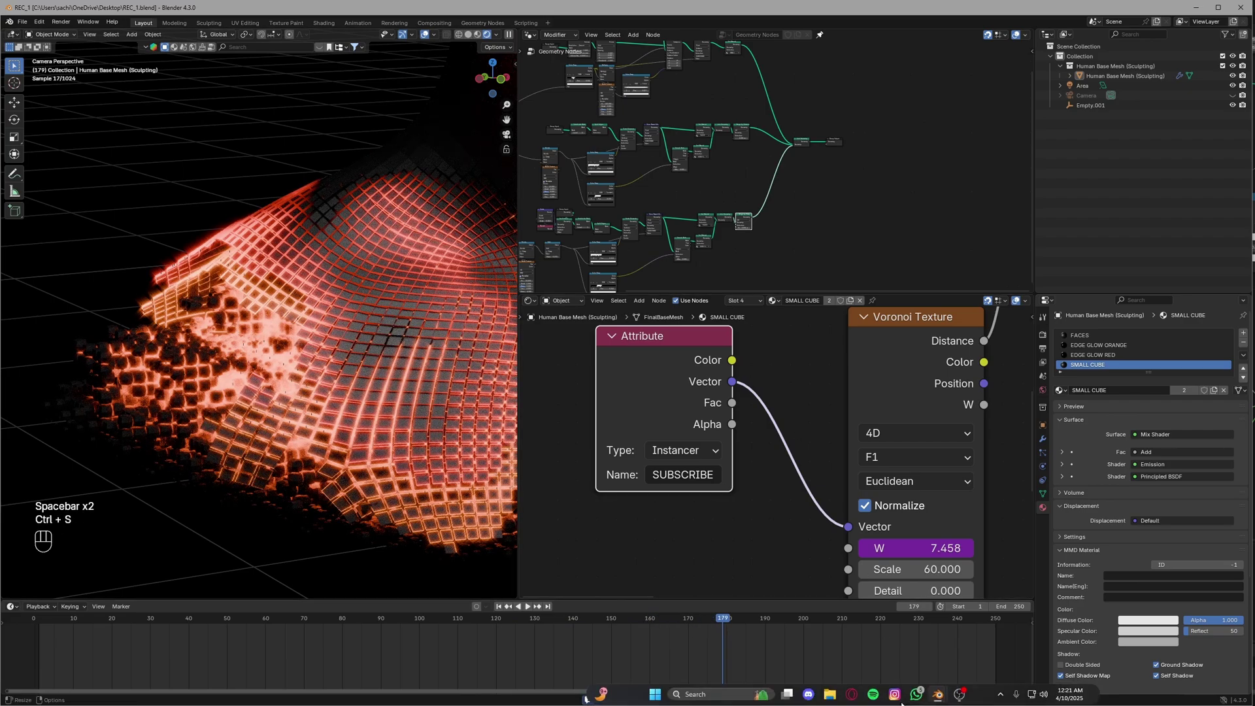
left_click_drag(957, 694, 707, 487)
left_click(771, 408)
key("ctrl+s")
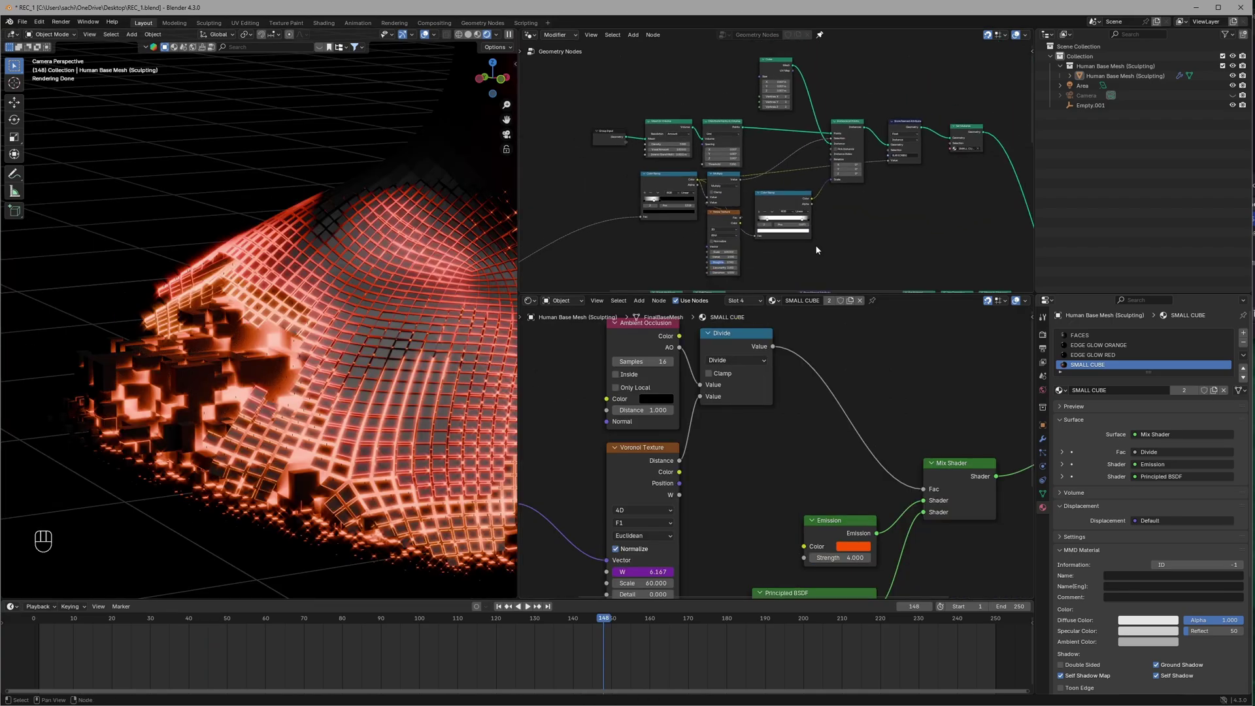
- Insert a Subdivision Surface node after the Cube mesh with Edge Crease 0.2
left_click(829, 139)
left_click(784, 127)
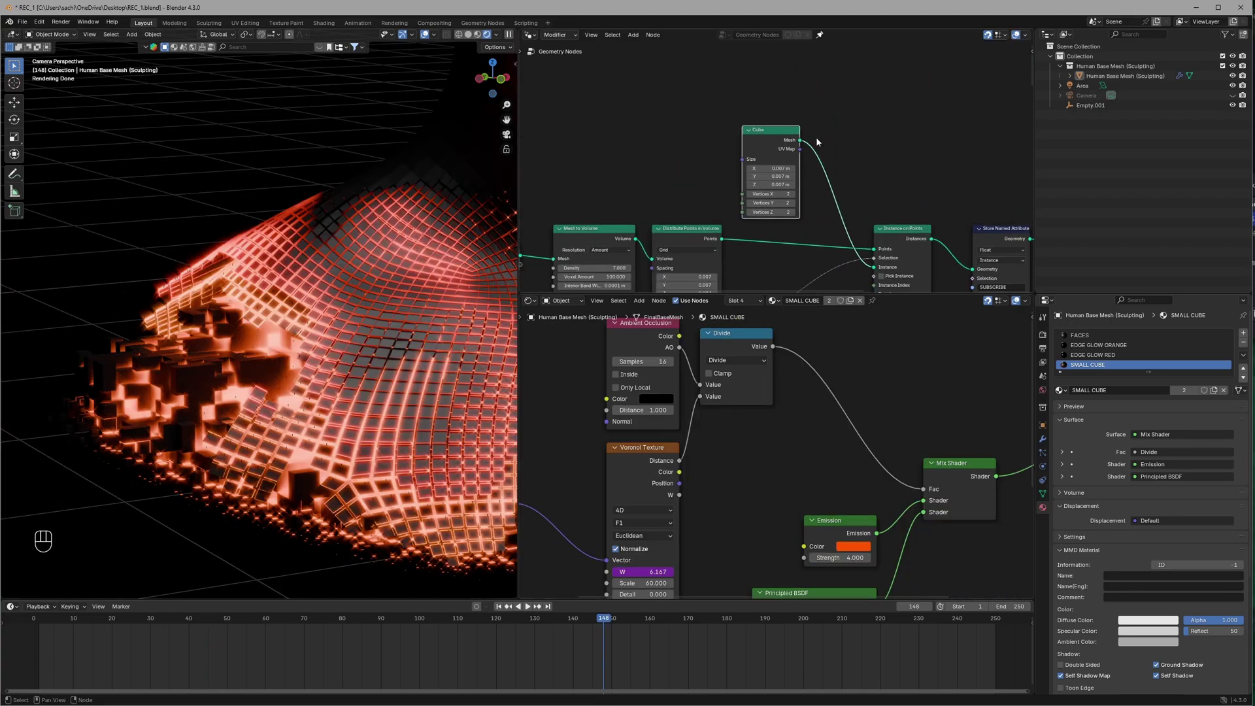
key("shift+a")
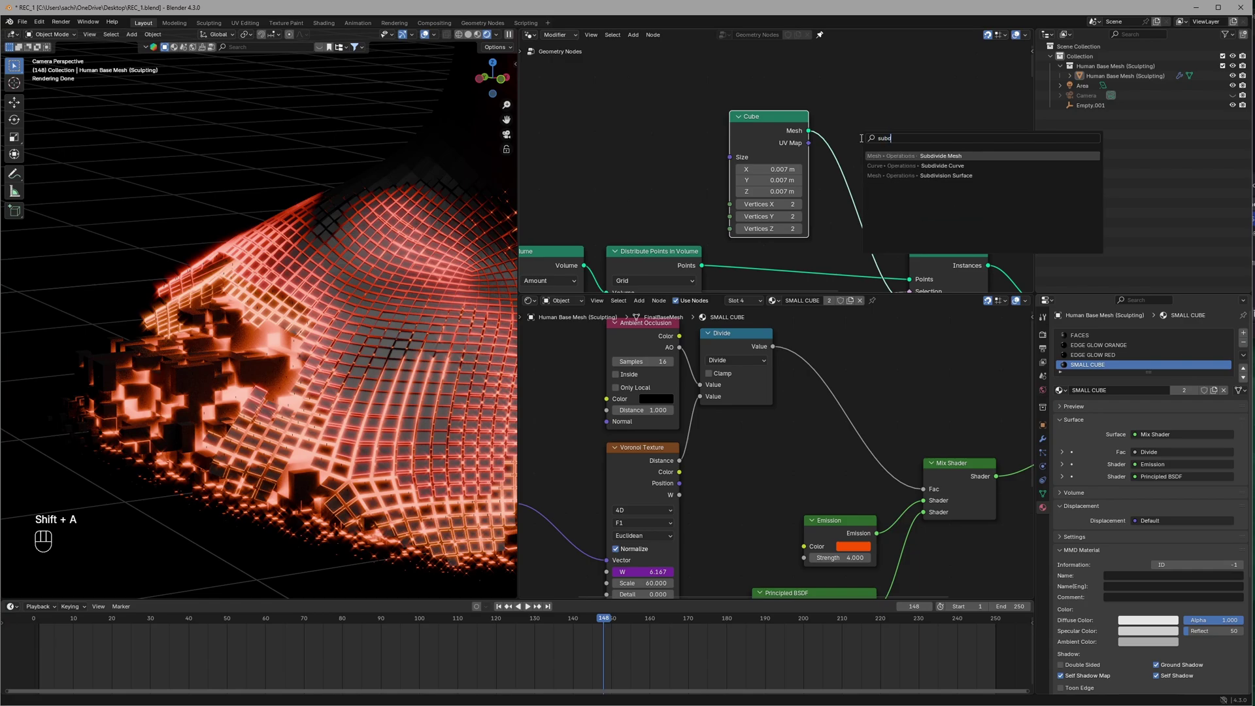
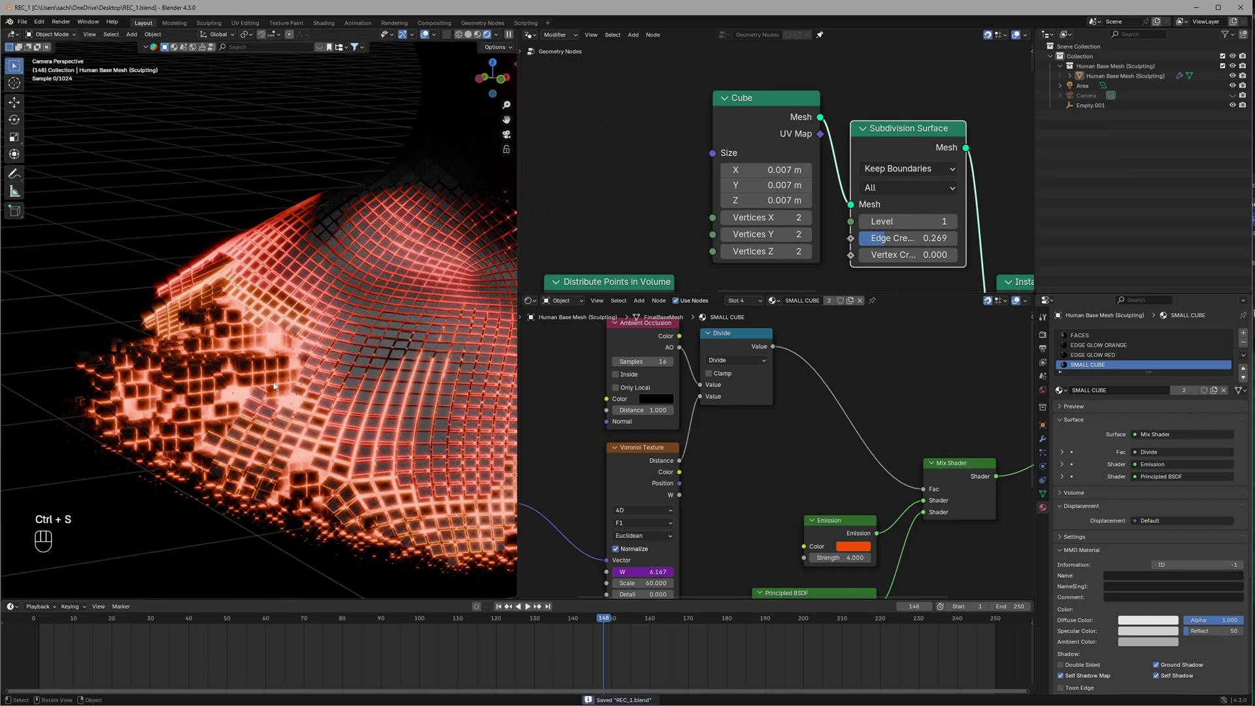
key("ctrl+s")
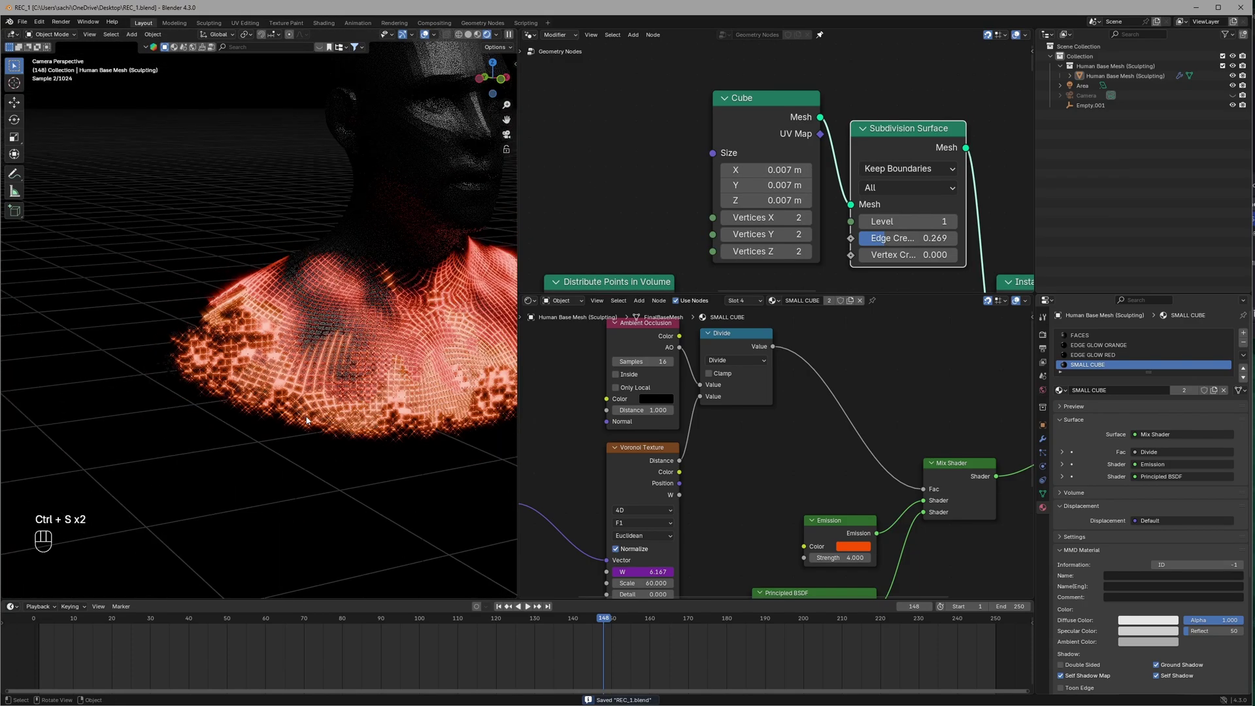
key("x")
key("space")
key("space")
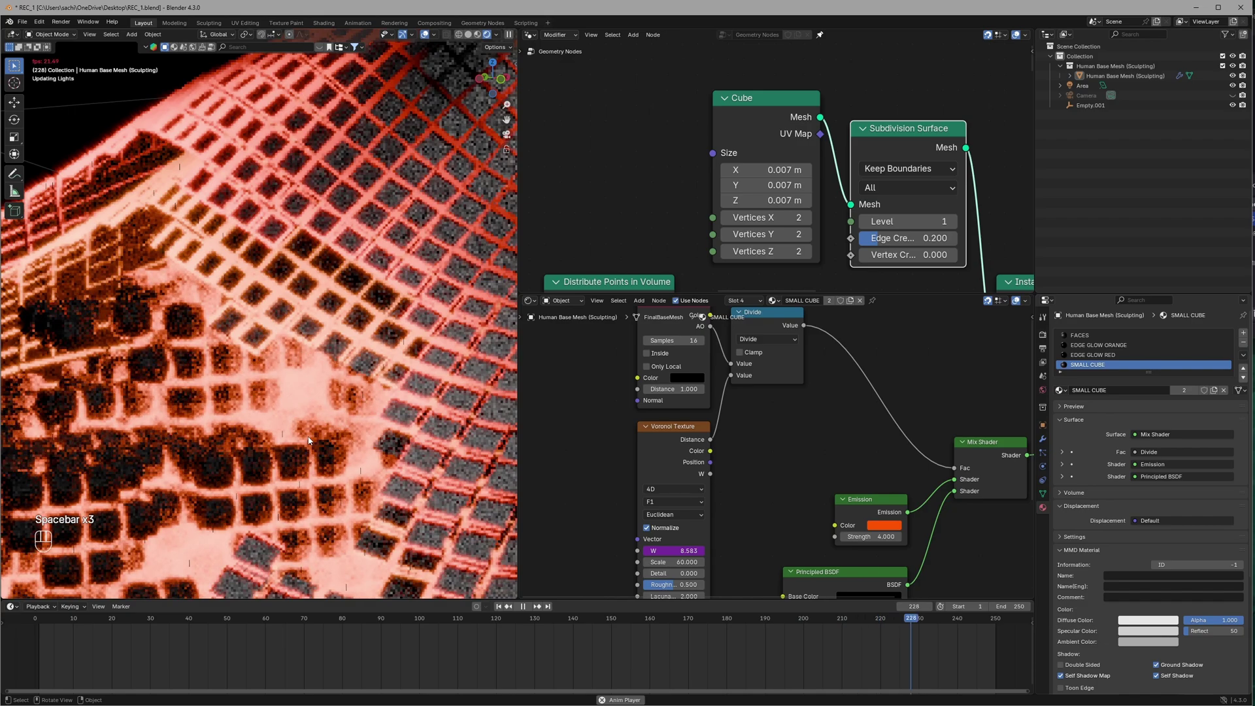
- Place a Math node set to Add after the Divide node and save
key("space")
key("ctrl+s")
left_click_drag(720, 408, 667, 368)
left_click(731, 409)
left_click(781, 404)
key("shift+a")
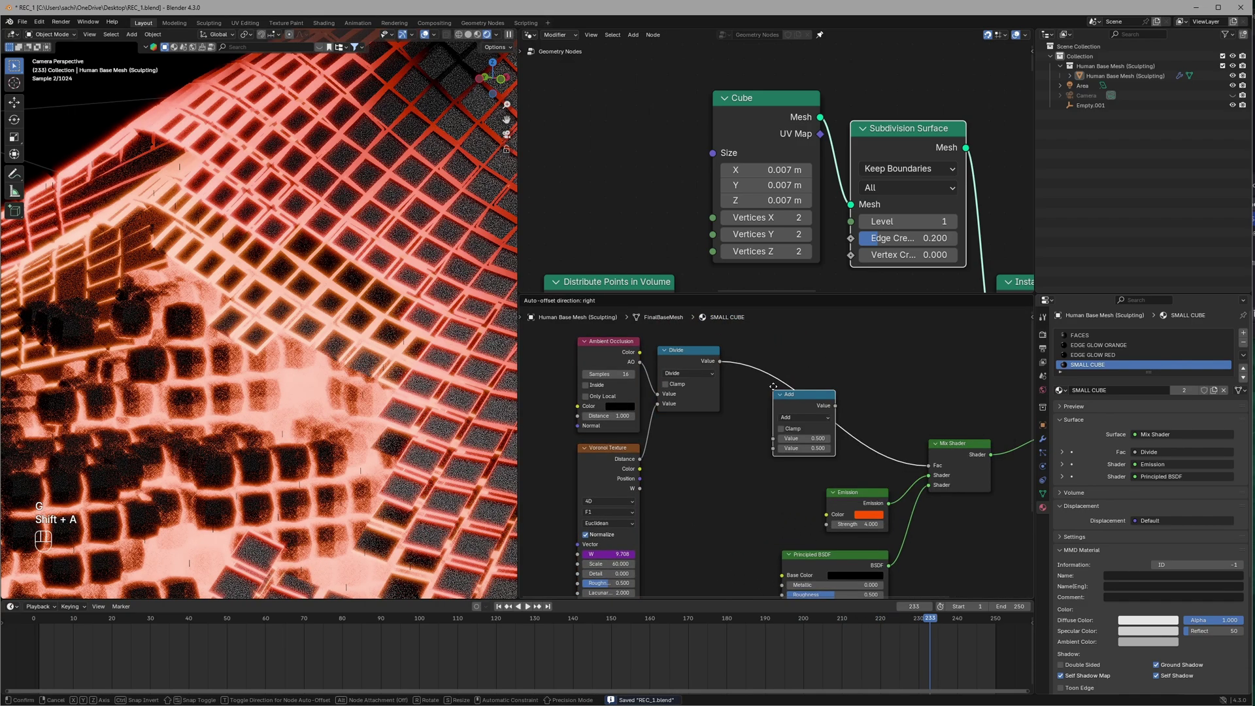
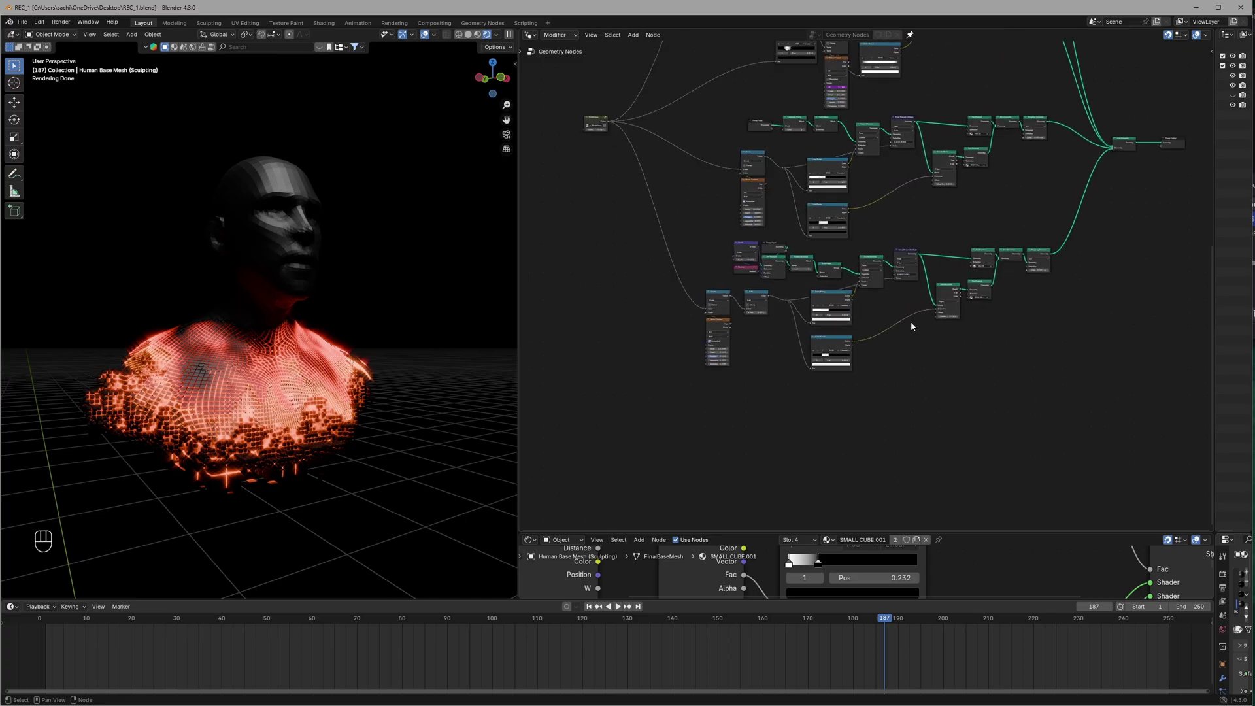
- Feed a fresh Group Input into an Edge Paths to Curves node and search for Shortest Edge Paths
left_click(856, 352)
left_click(797, 93)
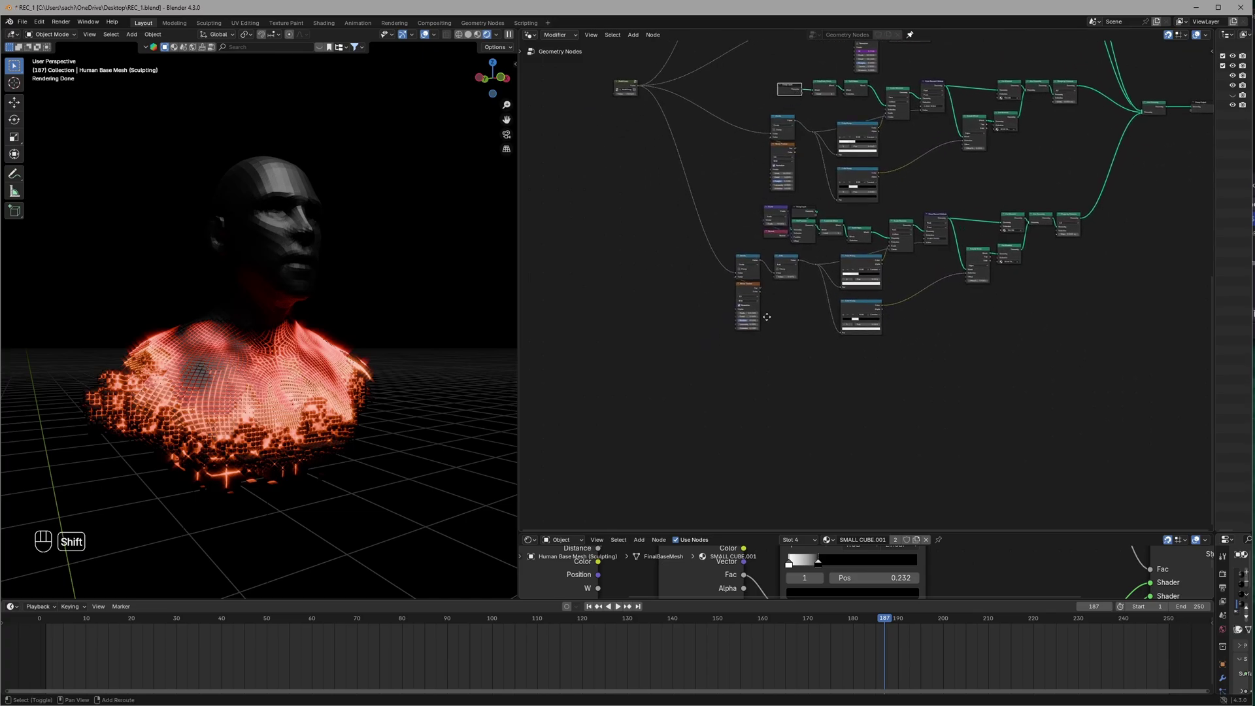
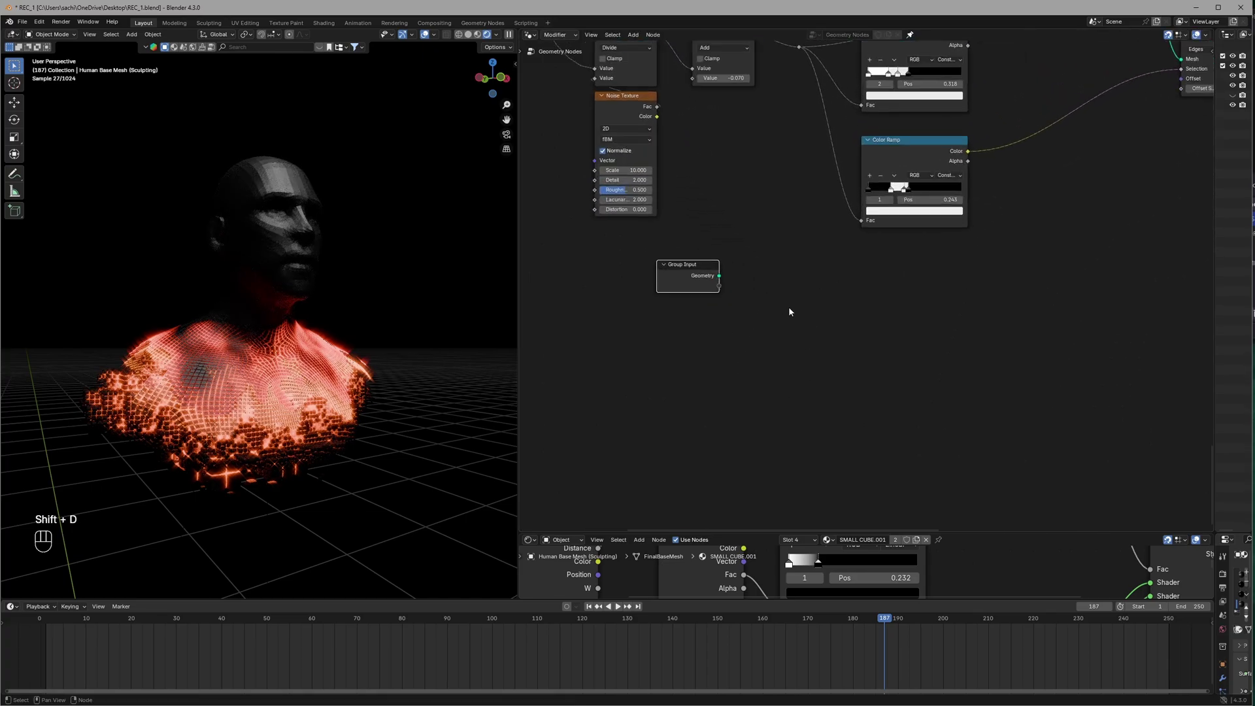
double_click(785, 308)
left_click(719, 280)
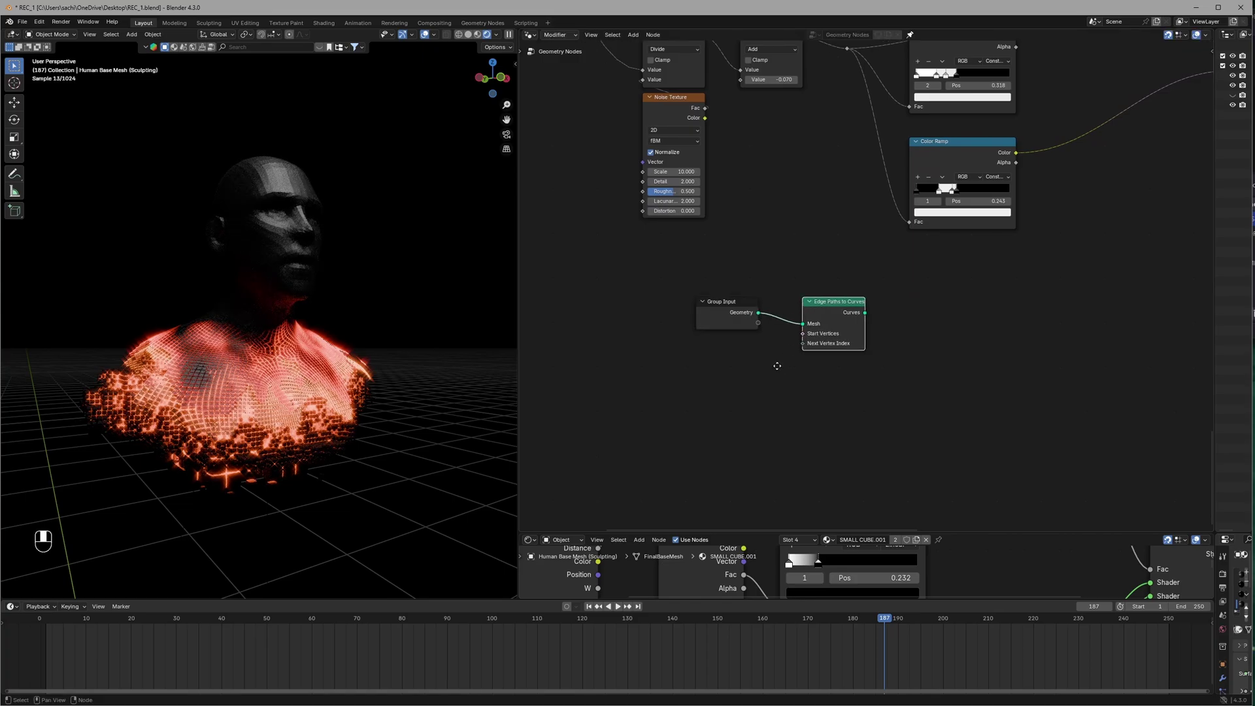
key("shift+a")
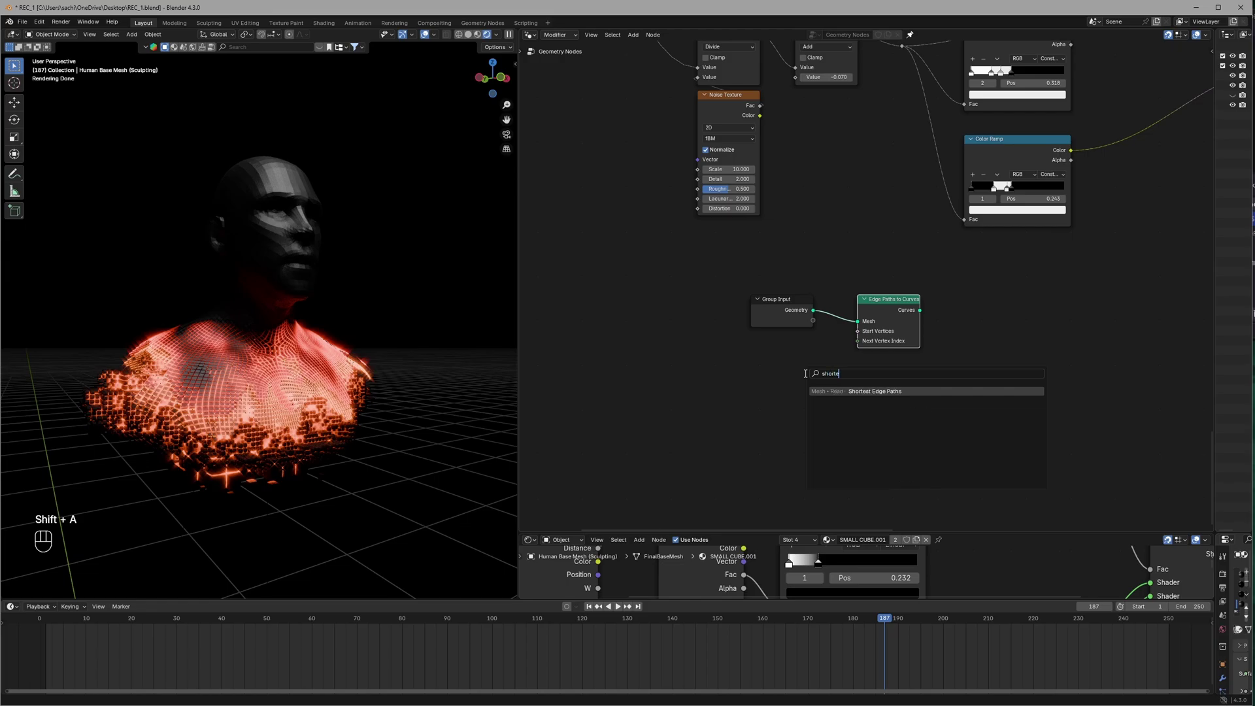
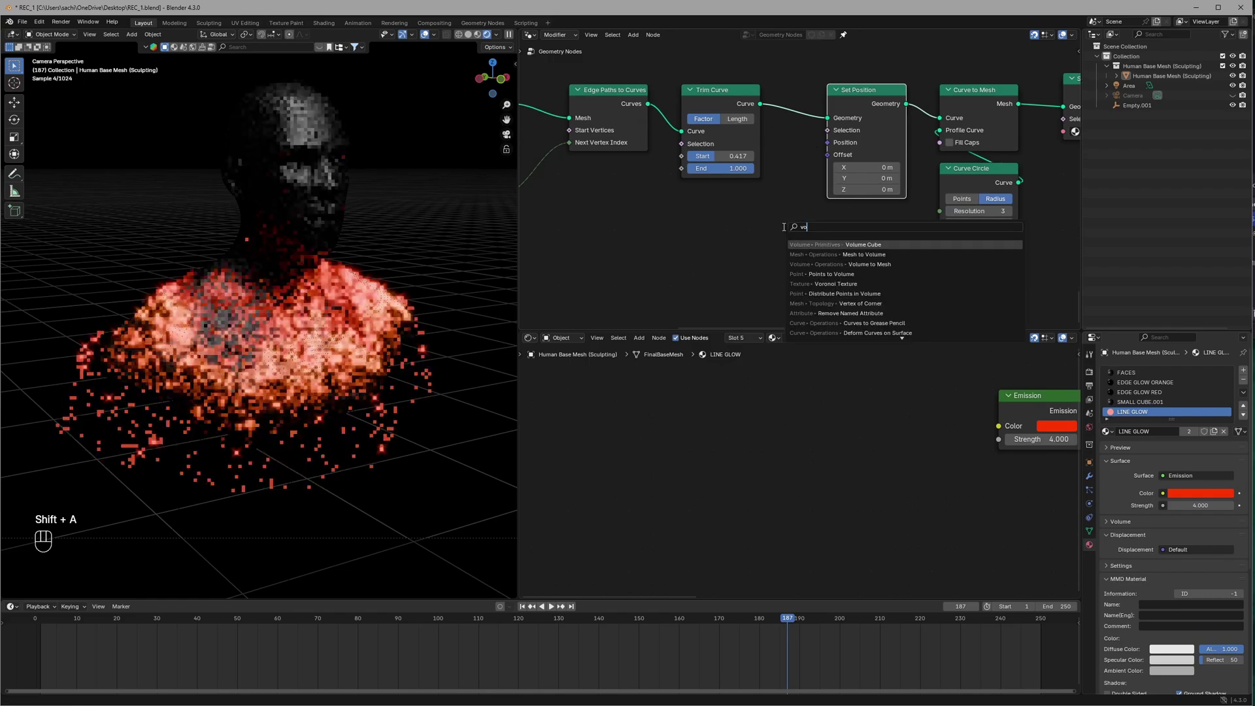
- Place a Voronoi Texture node and wire its Distance toward a Vector Math Scale of 0.010
left_click(832, 162)
left_click(794, 183)
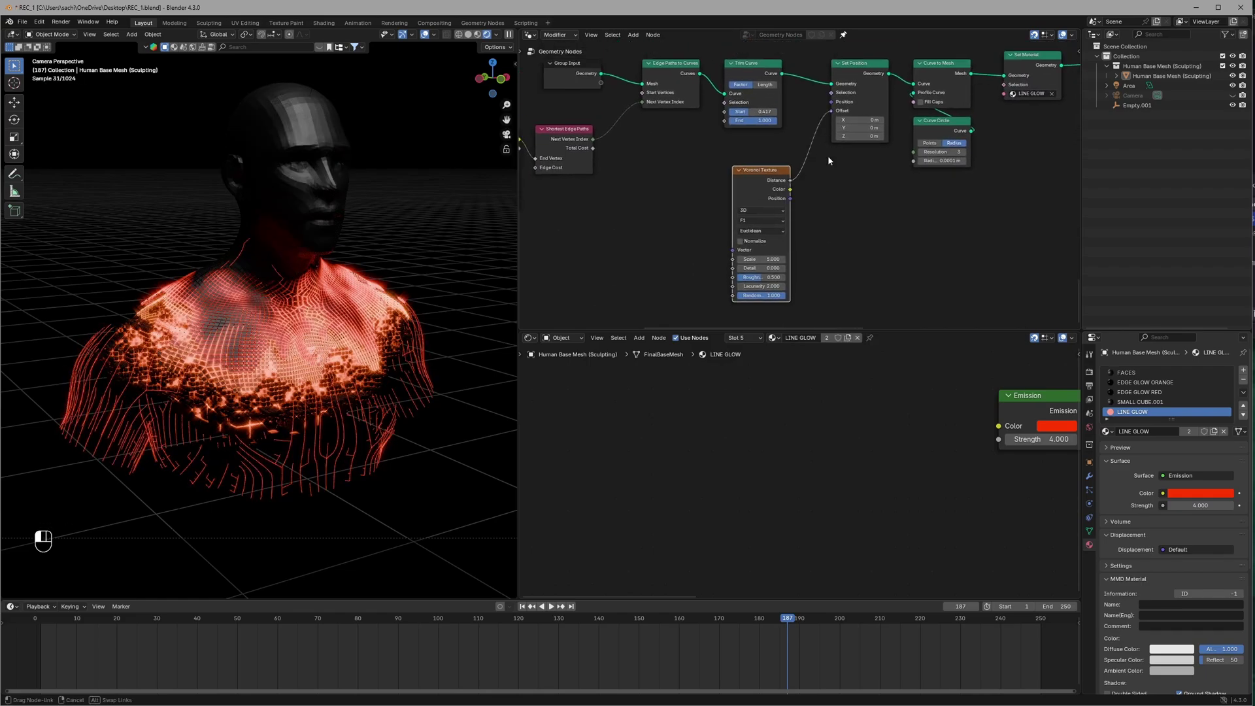
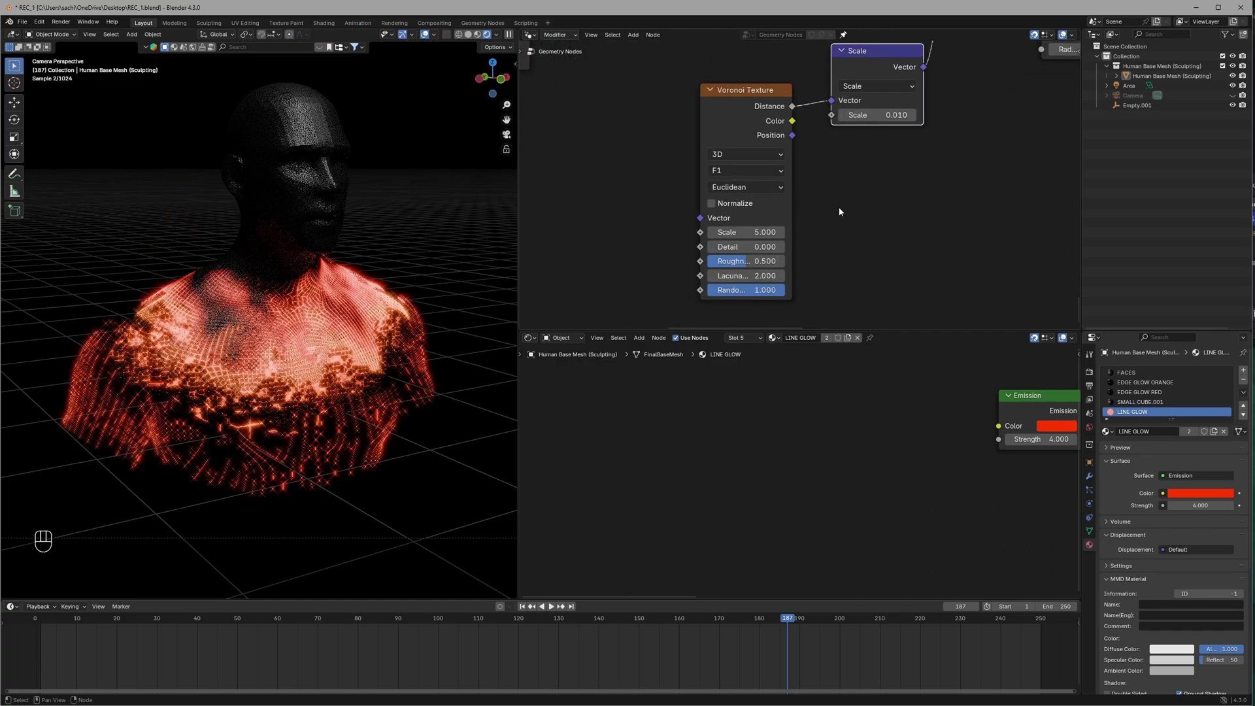
- Insert a Set Position offsetting the mesh along normals scaled by 0.005 and save the file
key("shift+a")
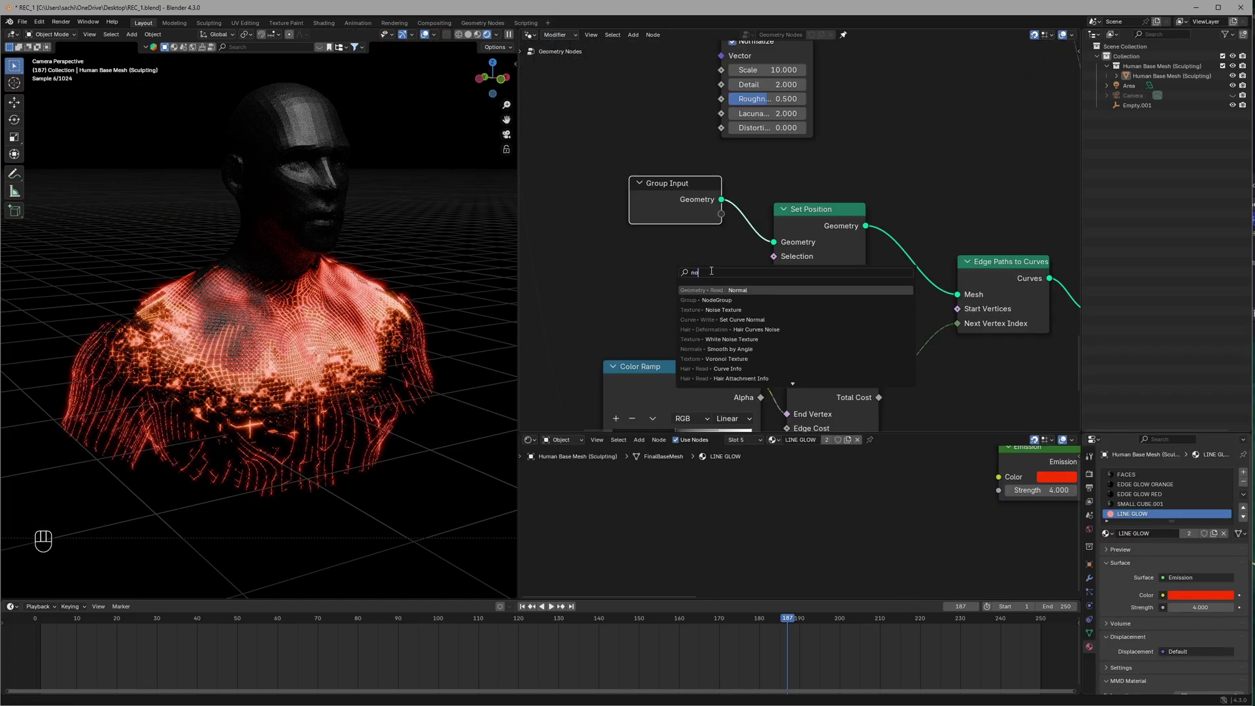
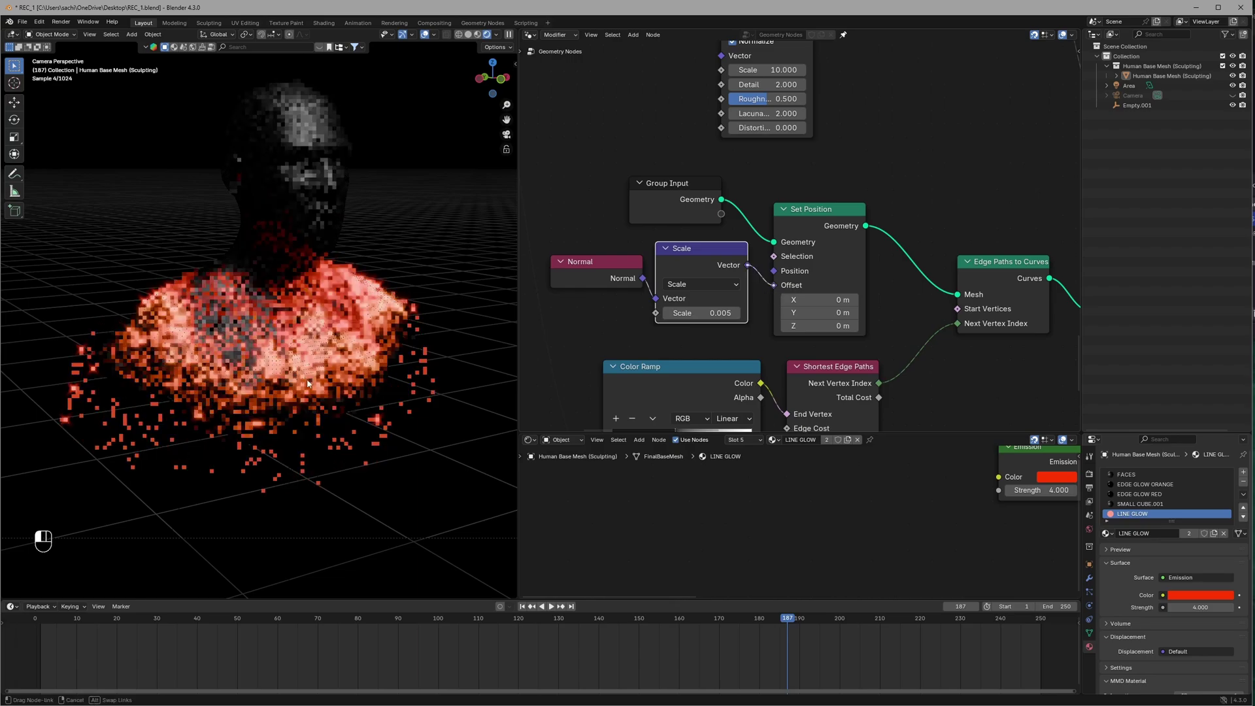
key("ctrl+s")
key("ctrl+s")
key("ctrl+s")
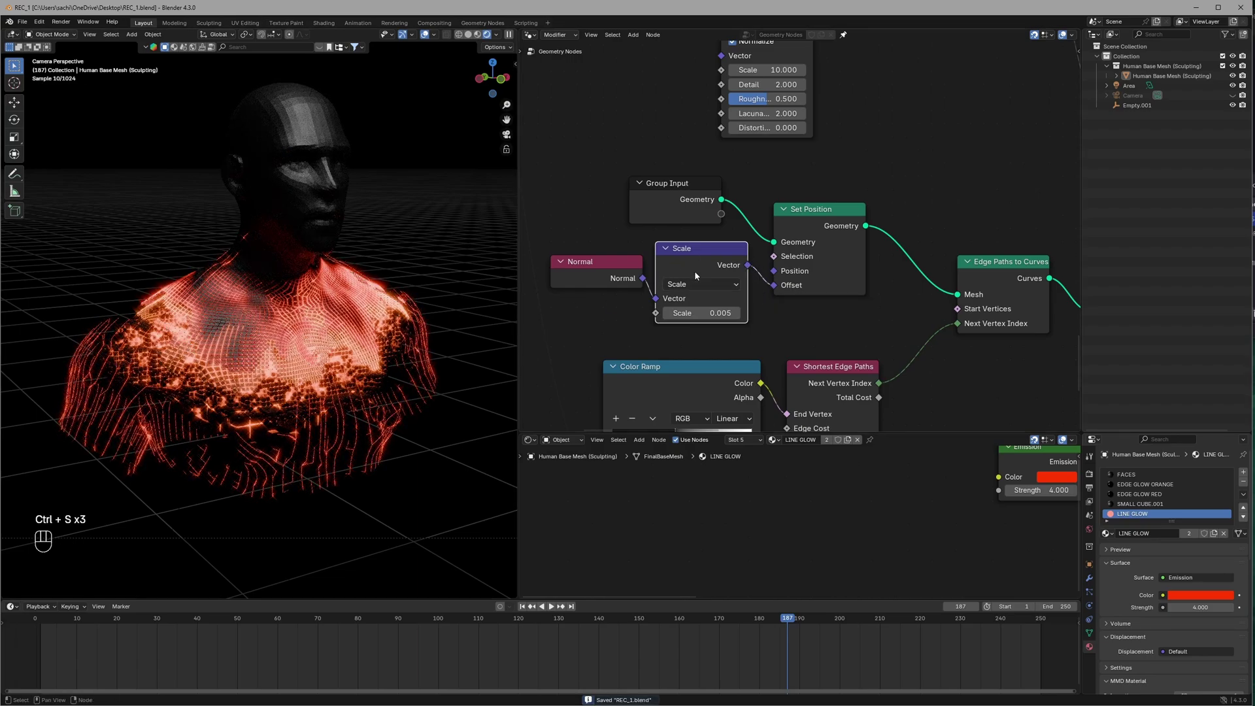